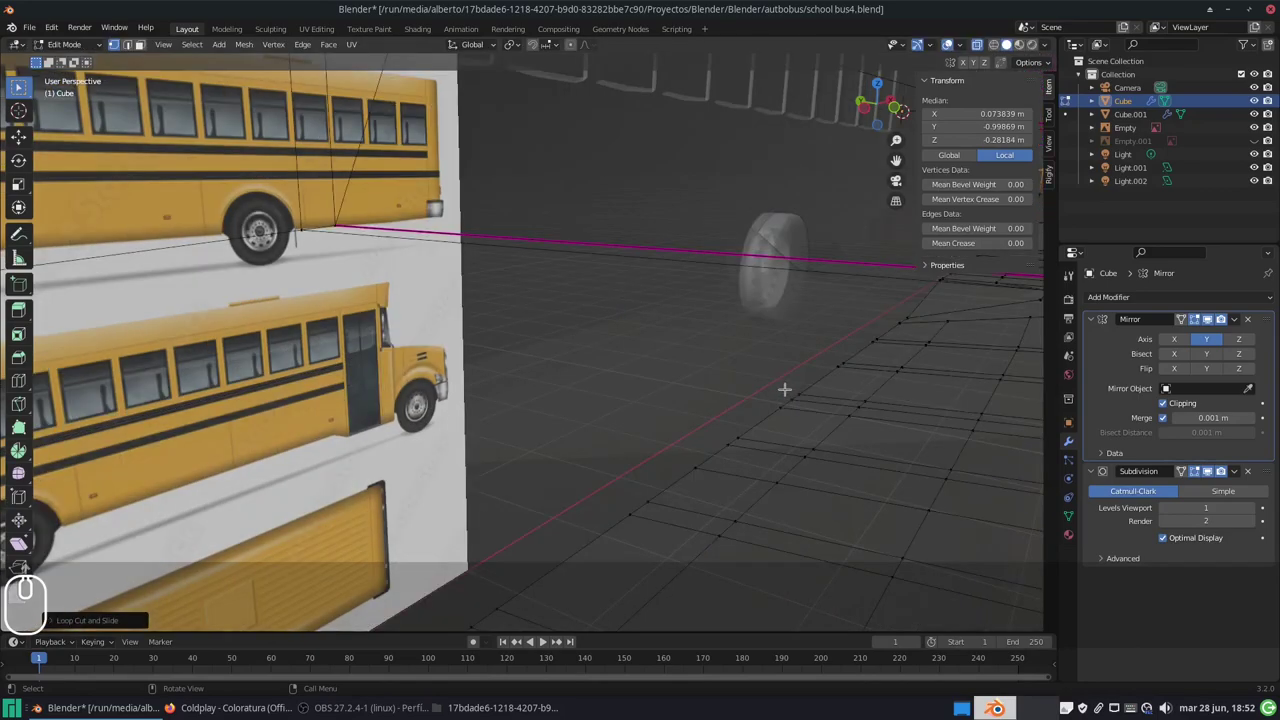
# Step: Deselect all mesh elements on the bus body while zooming around the model
pyautogui.scroll(-3)
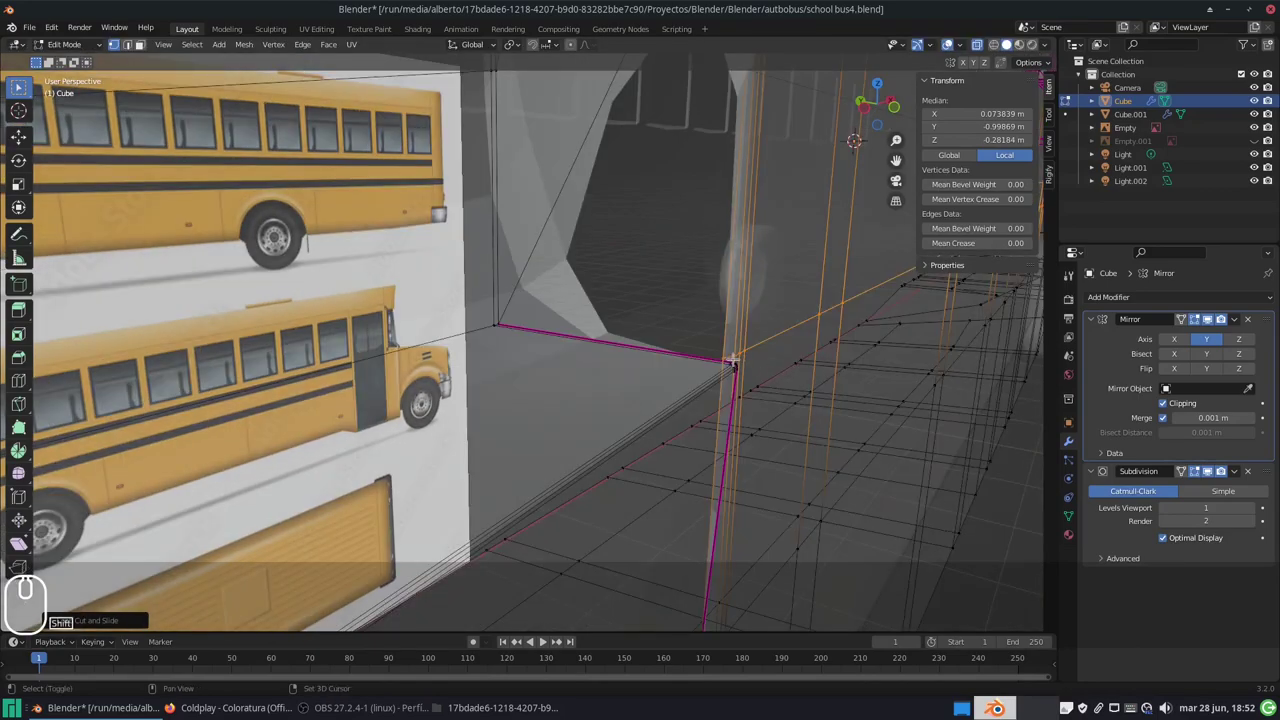
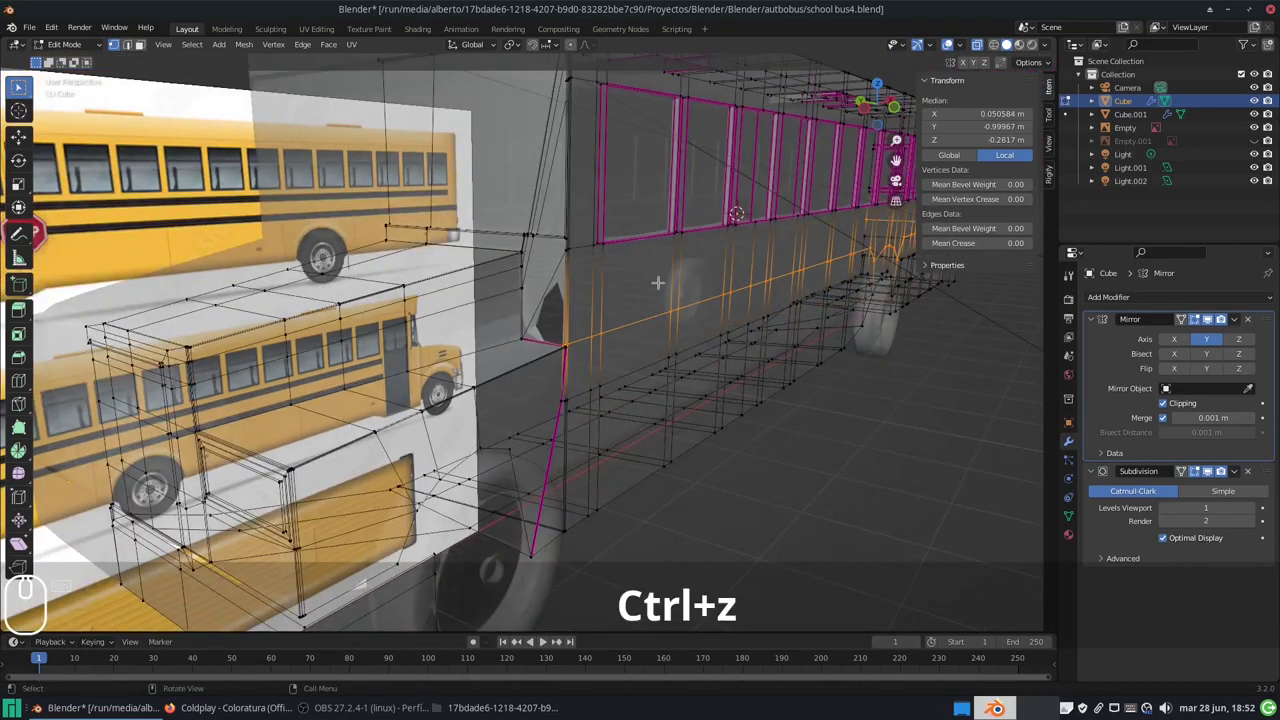
pyautogui.press('a')
pyautogui.press('a')
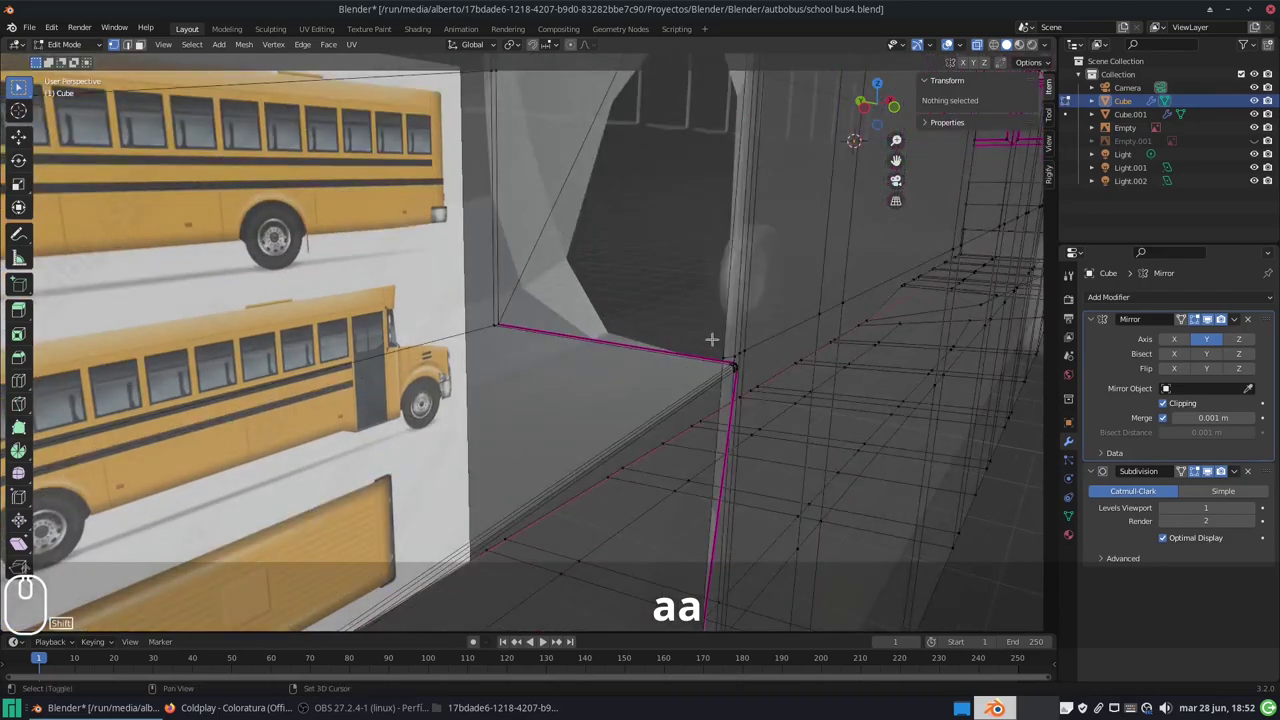
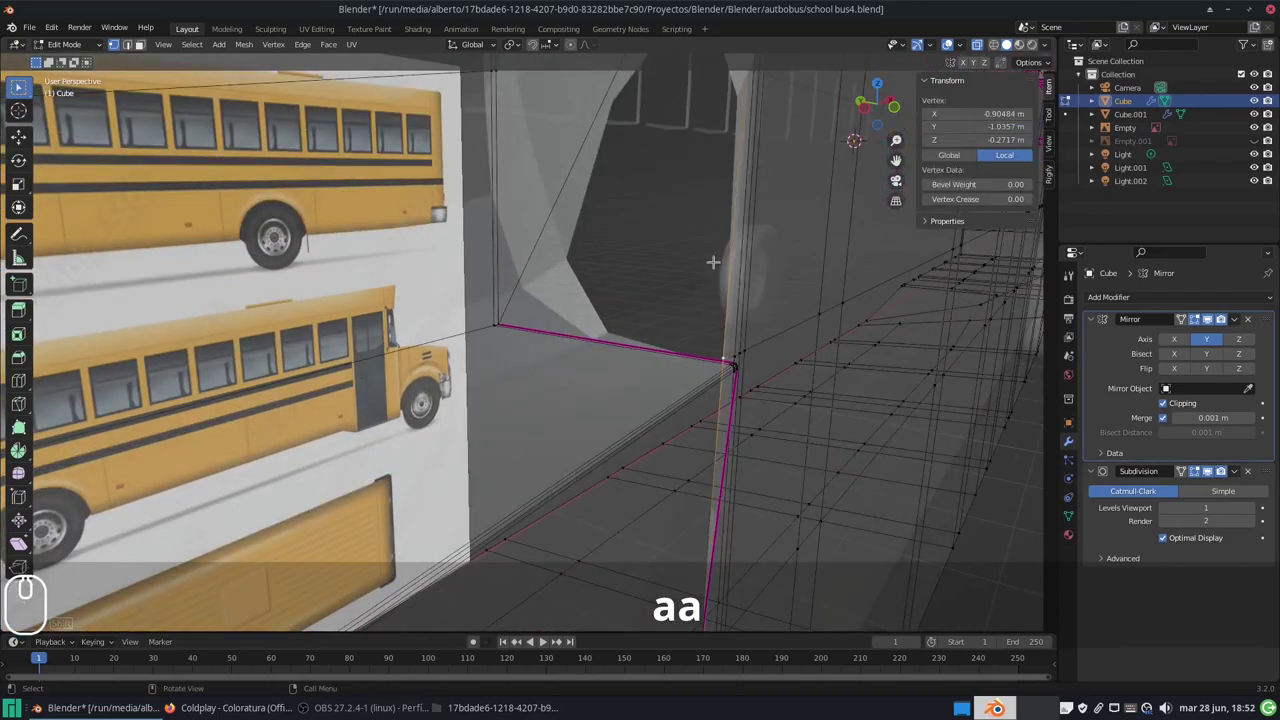
pyautogui.scroll(-3)
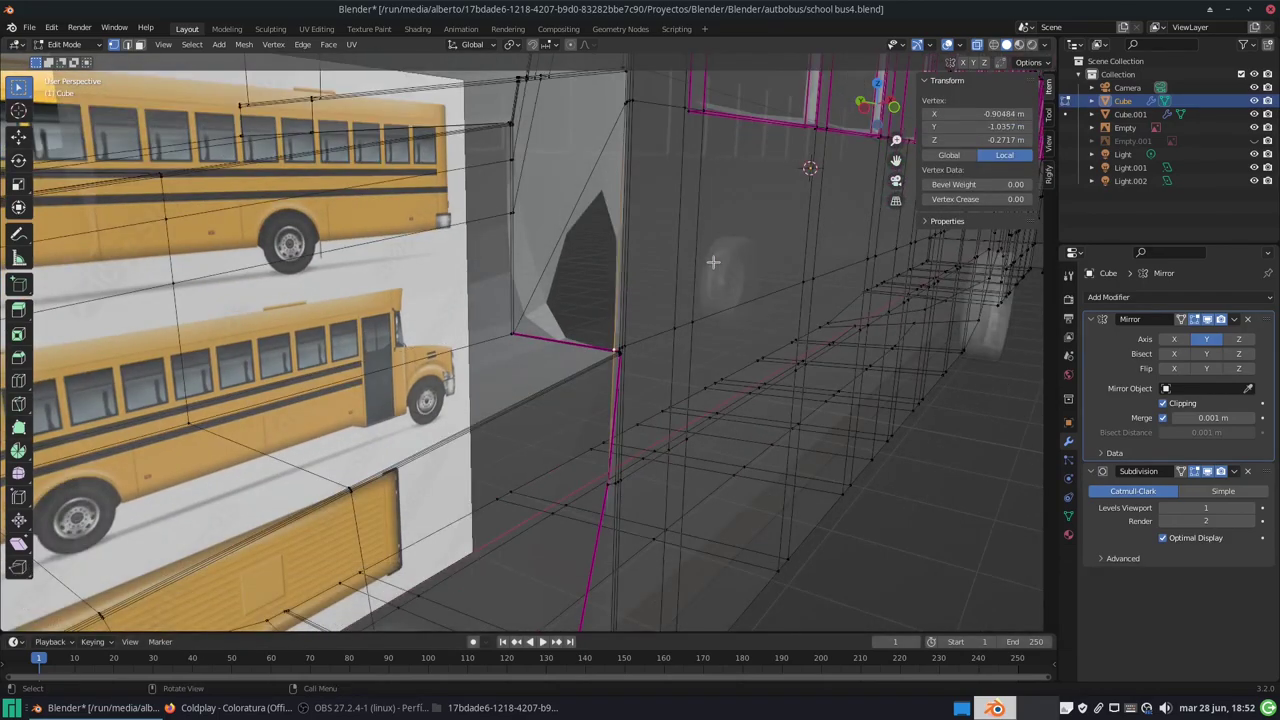
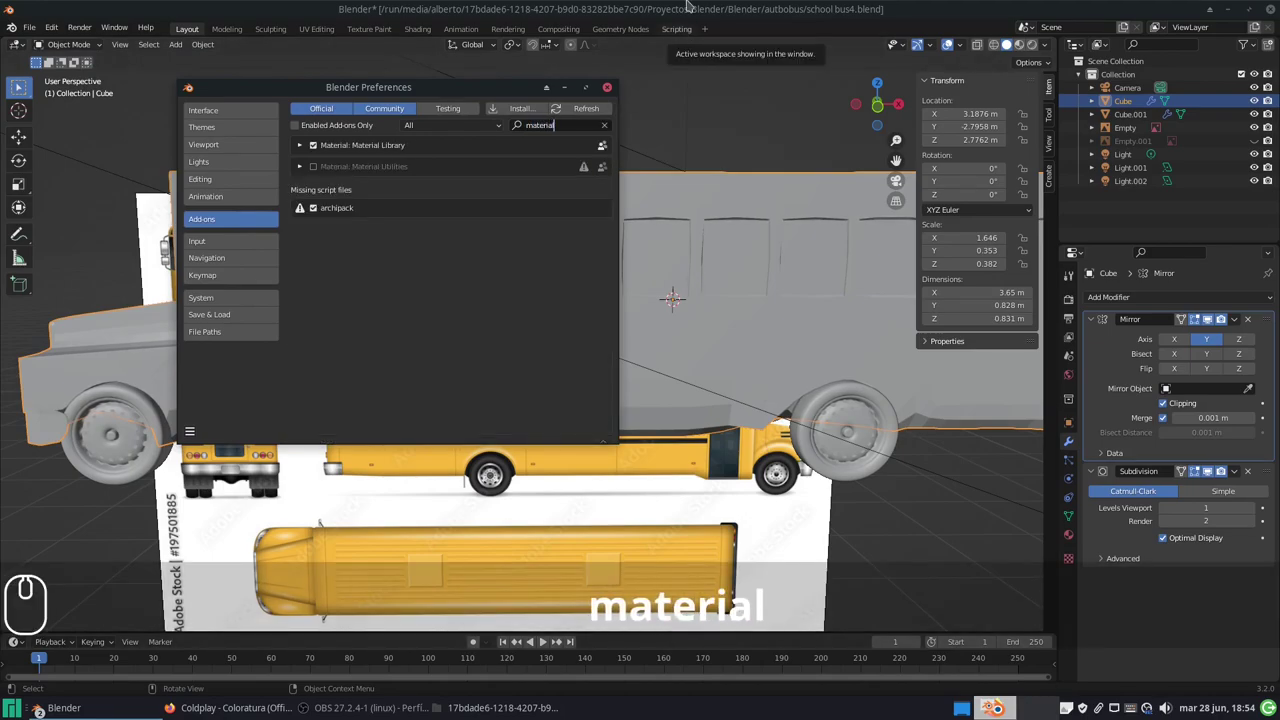
# Step: Enable the Material Library add-on and bring up the bus body's empty material settings
pyautogui.moveTo(404, 149); pyautogui.dragTo(310, 148)
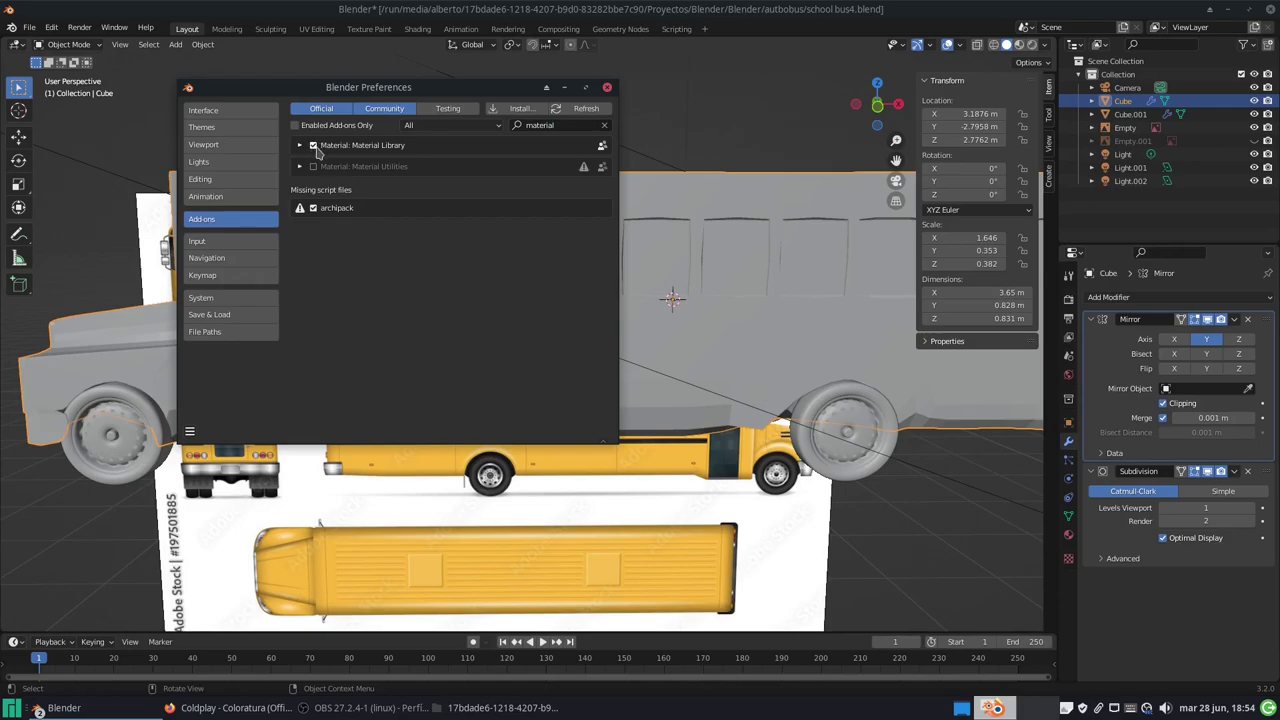
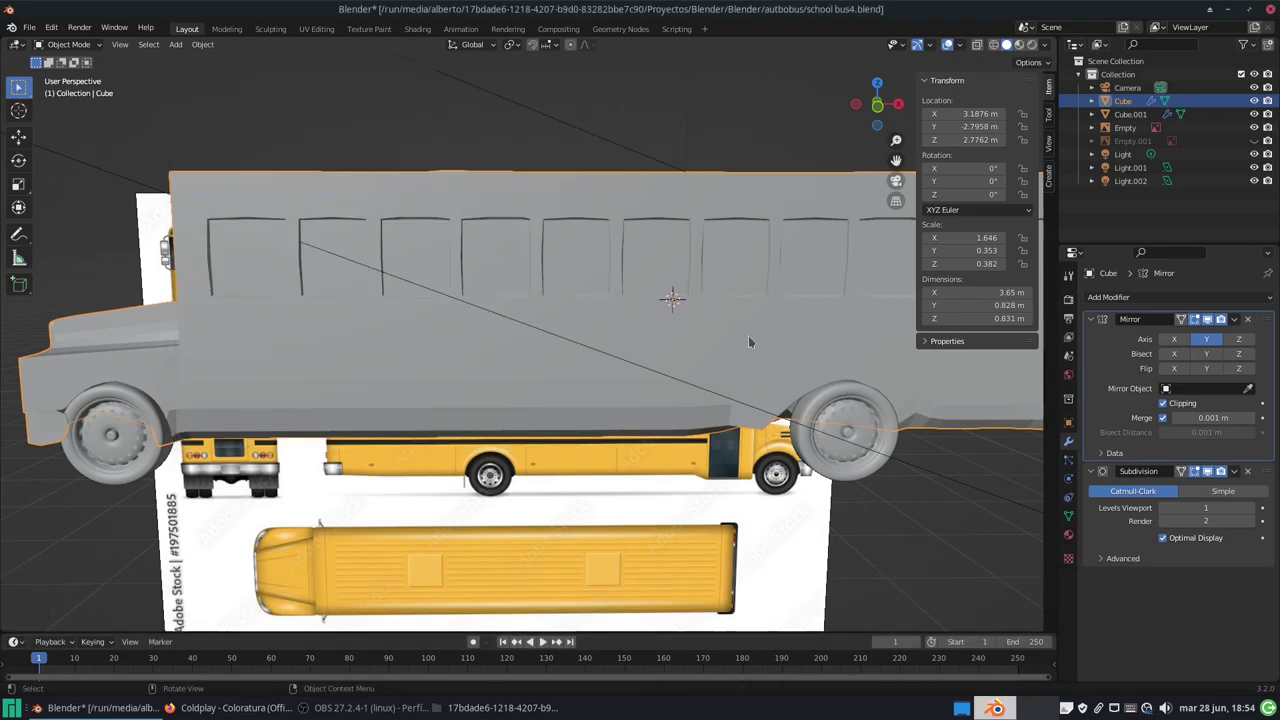
pyautogui.moveTo(1079, 535); pyautogui.dragTo(1145, 394)
pyautogui.moveTo(1190, 358); pyautogui.dragTo(1179, 429)
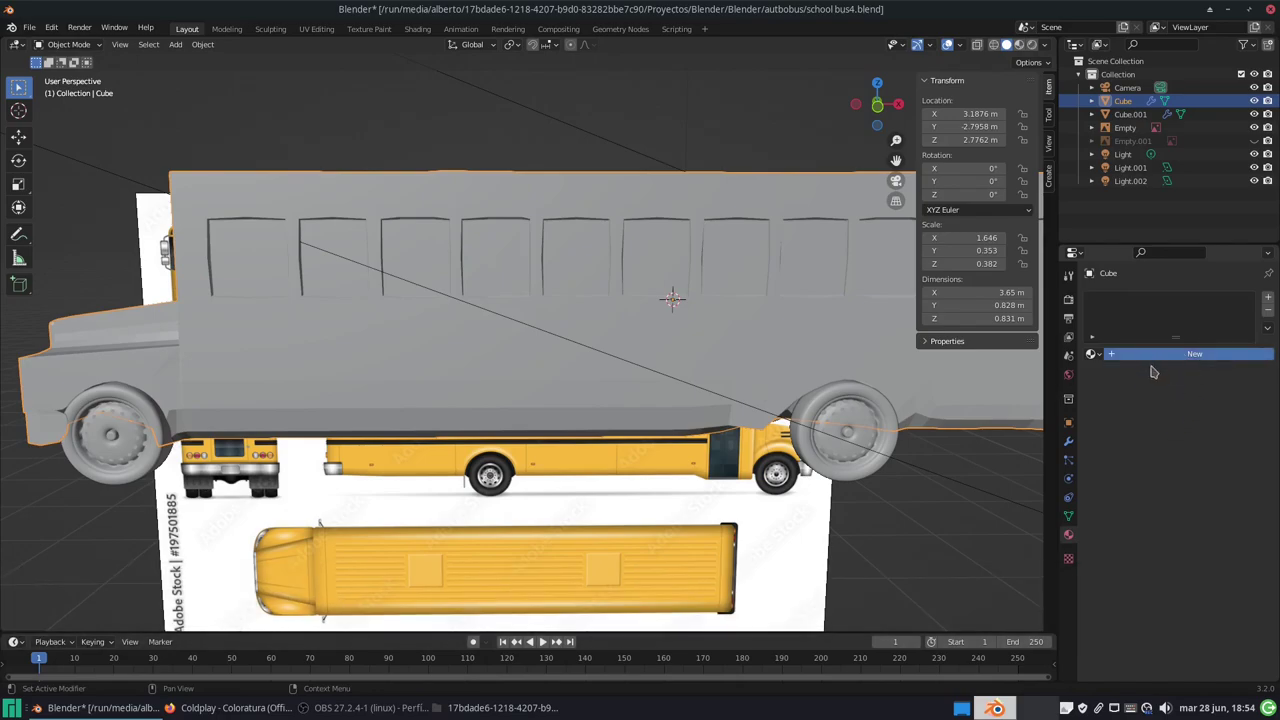
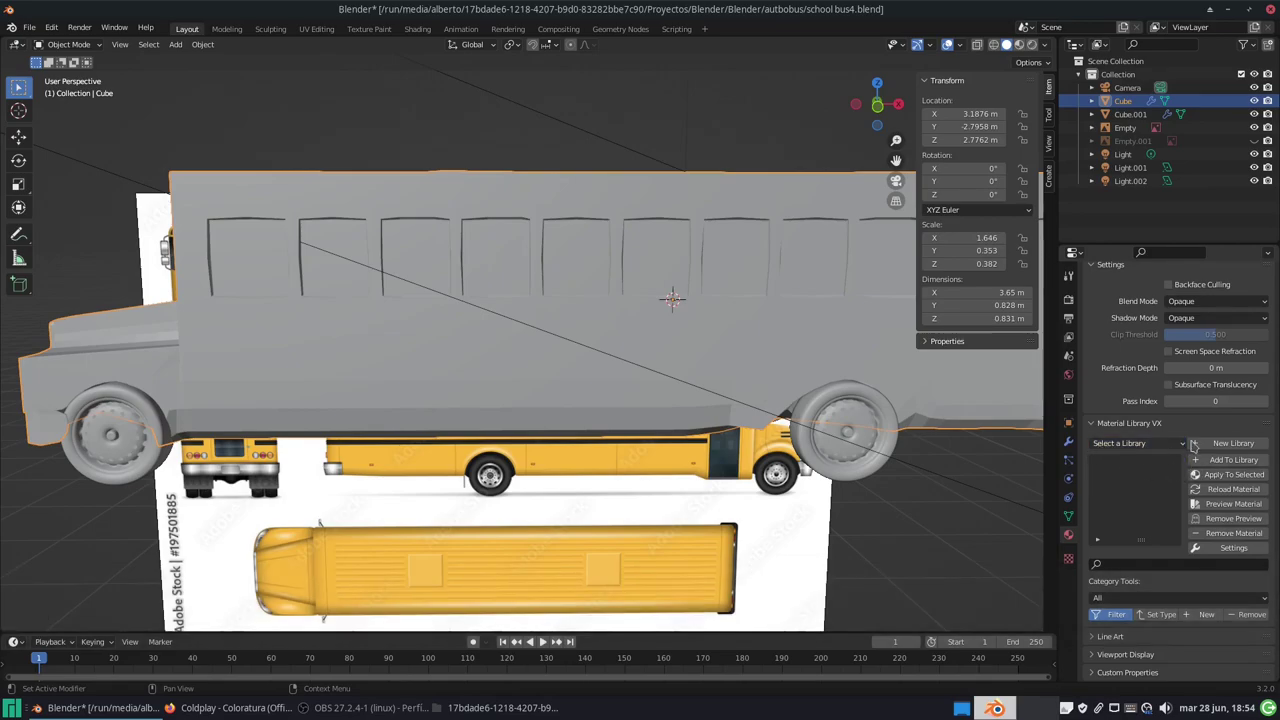
# Step: Choose the Sample Materials library and apply its Car Paint material to the bus body
pyautogui.click(1187, 443)
pyautogui.click(1145, 473)
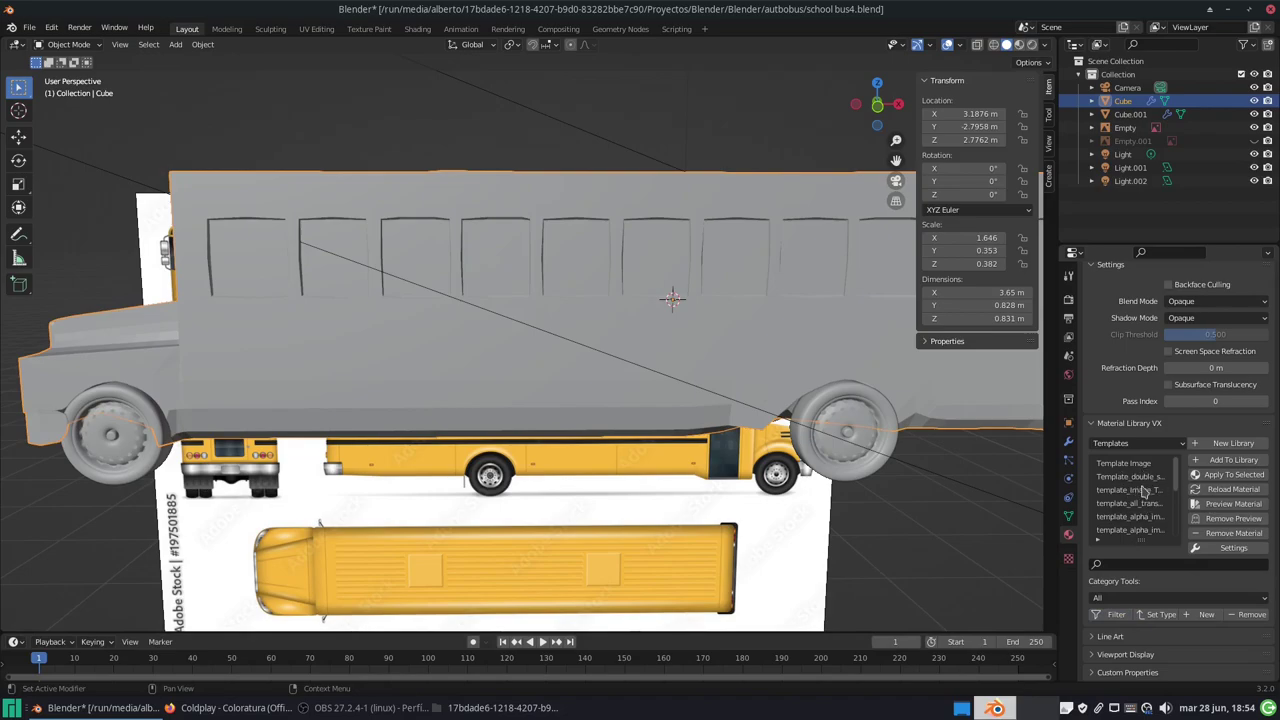
pyautogui.click(1189, 440)
pyautogui.click(1167, 457)
pyautogui.scroll(-3)
pyautogui.scroll(-3)
pyautogui.moveTo(1133, 517); pyautogui.dragTo(1112, 524)
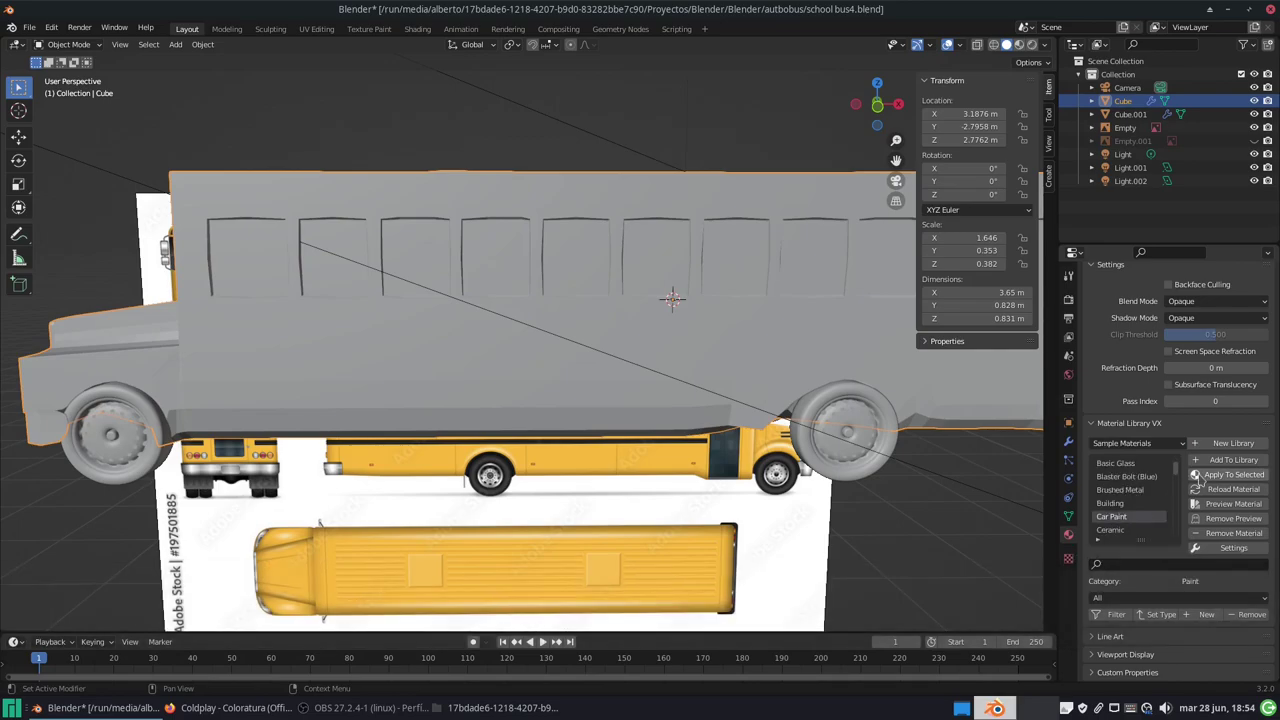
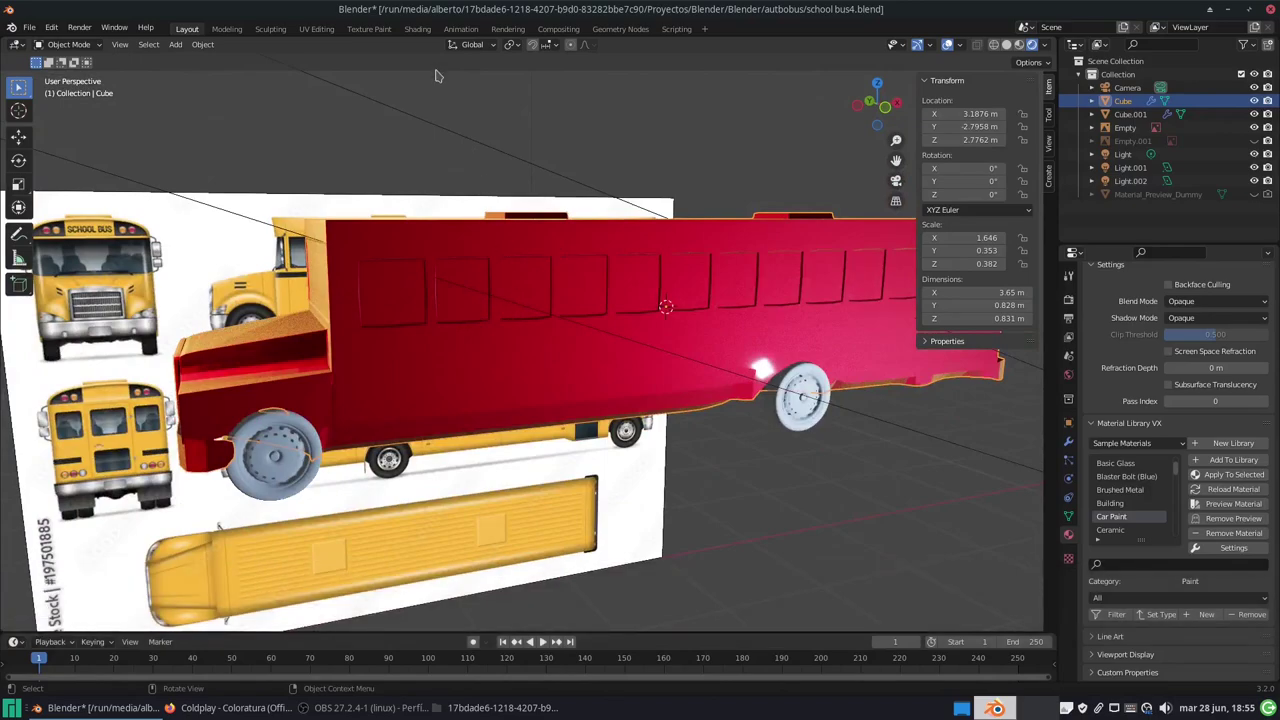
pyautogui.middleClick(427, 32)
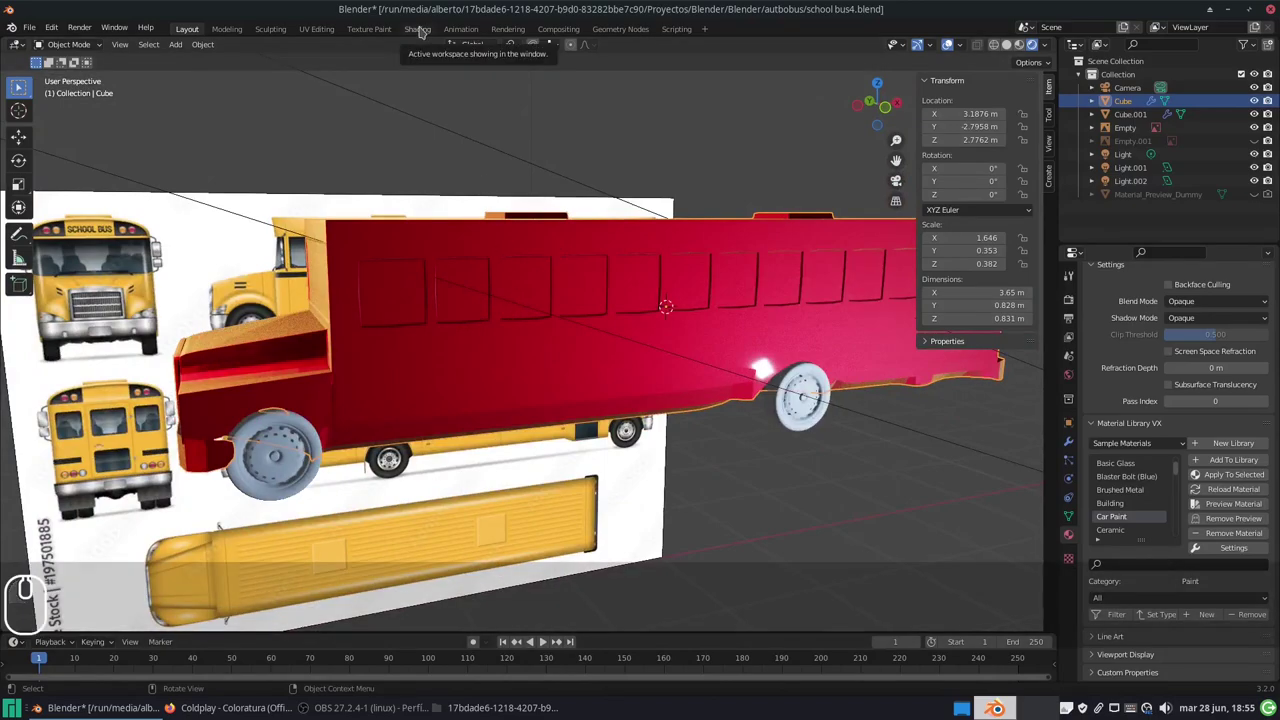
# Step: Shift the Car Paint ColorRamp stop from red to school-bus yellow in the Shading workspace
pyautogui.scroll(3)
pyautogui.moveTo(295, 507); pyautogui.dragTo(556, 295)
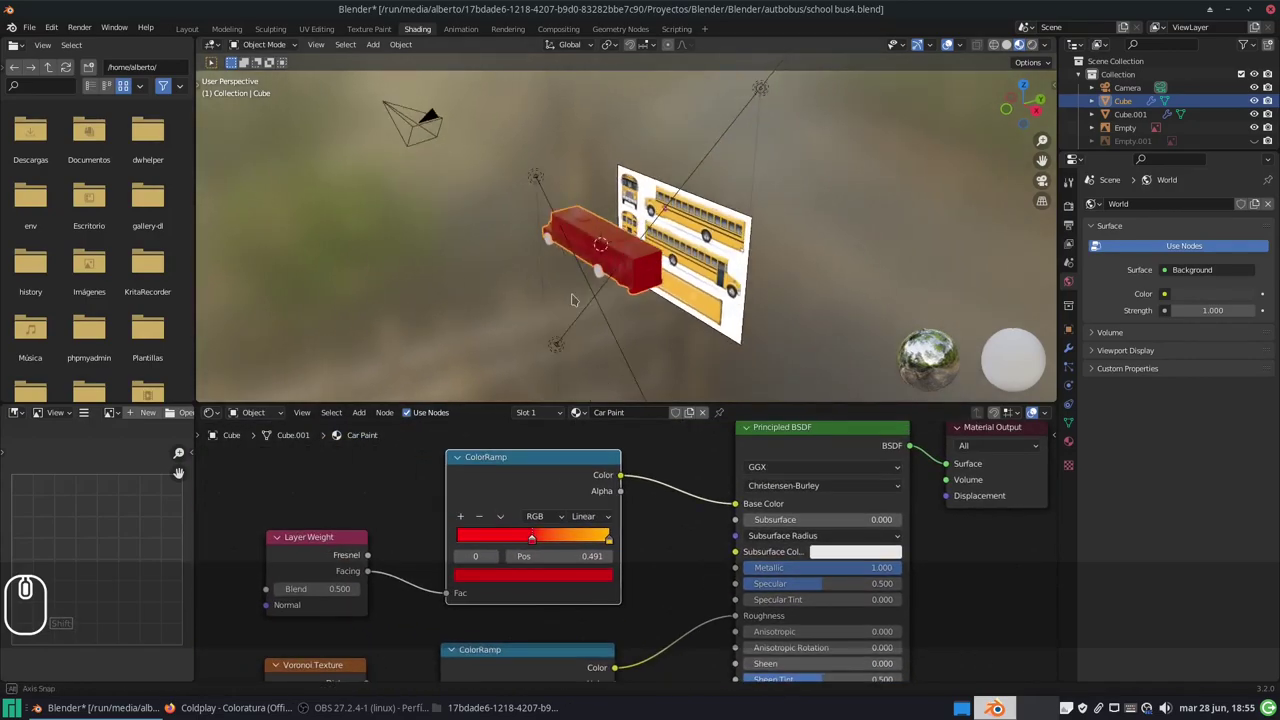
pyautogui.middleClick(637, 290)
pyautogui.scroll(3)
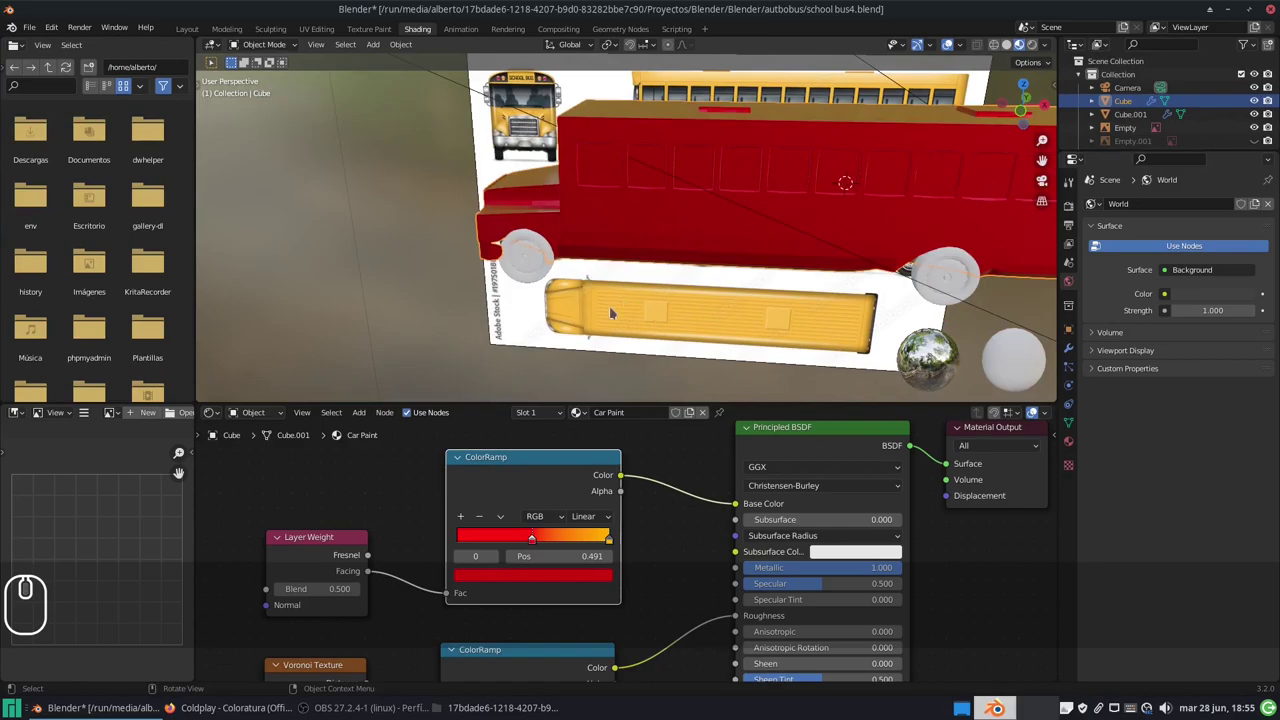
pyautogui.moveTo(495, 577); pyautogui.dragTo(480, 459)
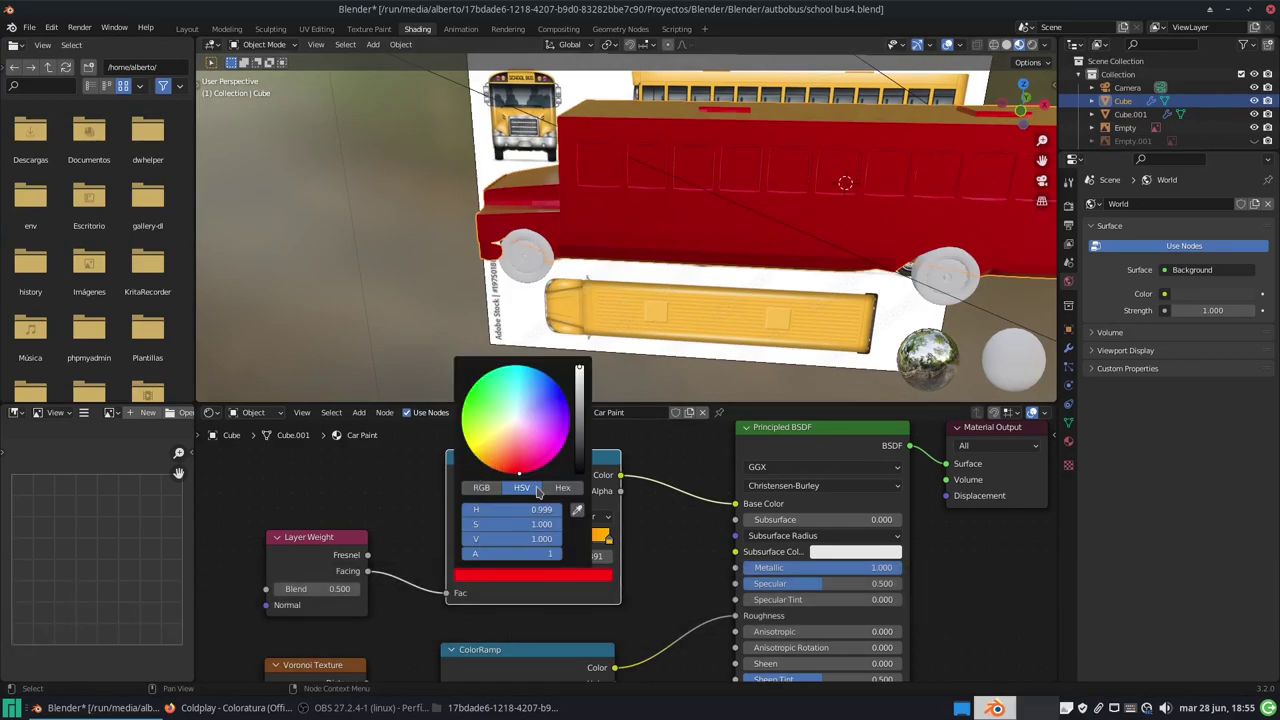
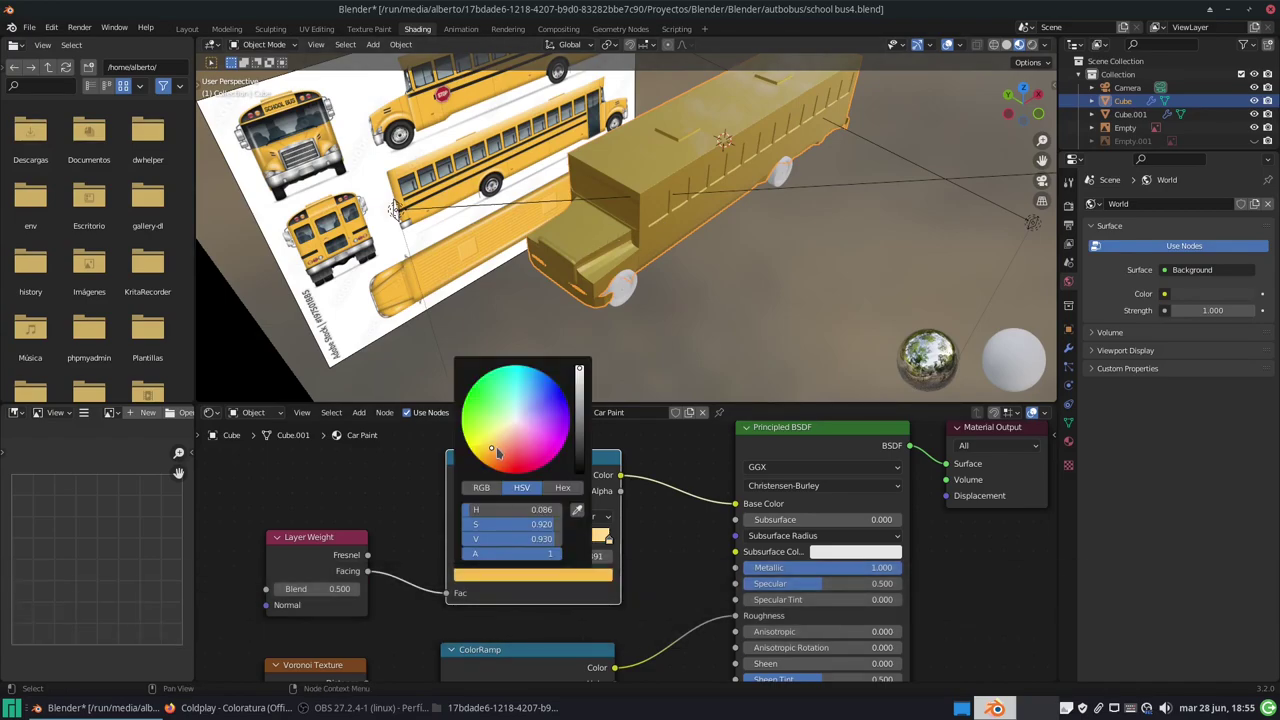
pyautogui.scroll(-3)
pyautogui.scroll(3)
pyautogui.scroll(3)
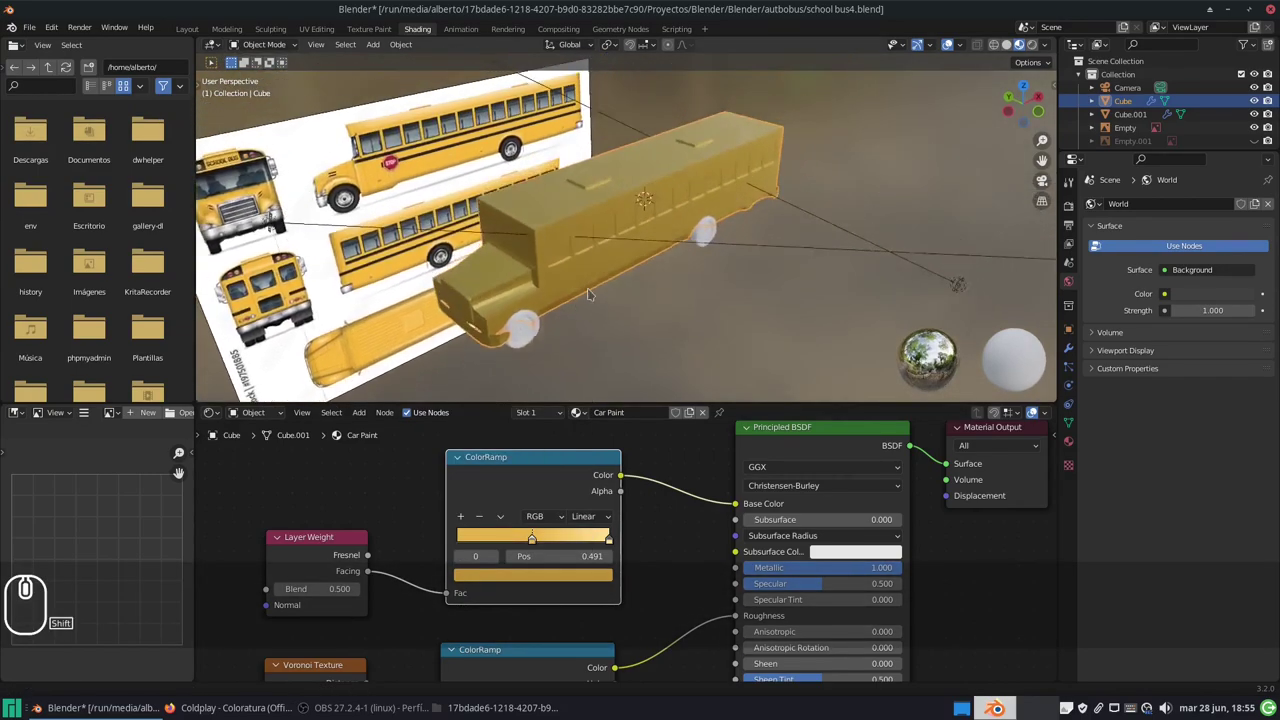
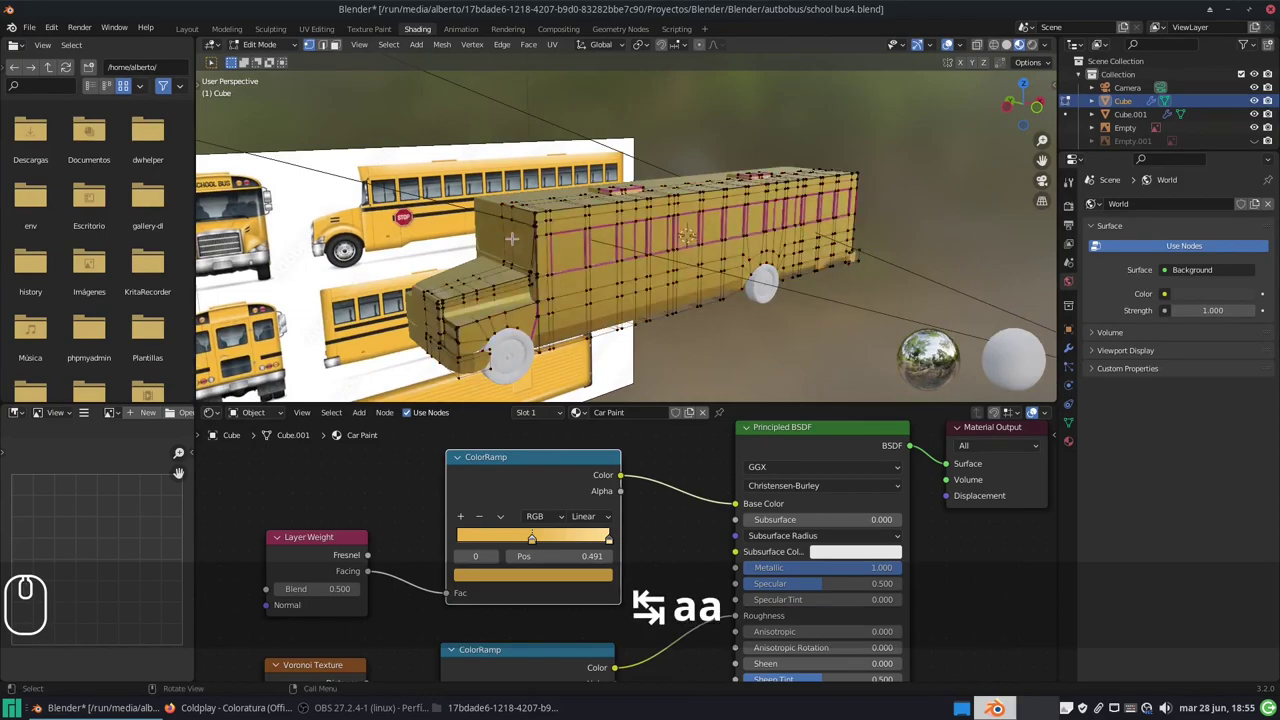
# Step: Switch to face select mode on the bus body mesh in Edit Mode
pyautogui.press('3')
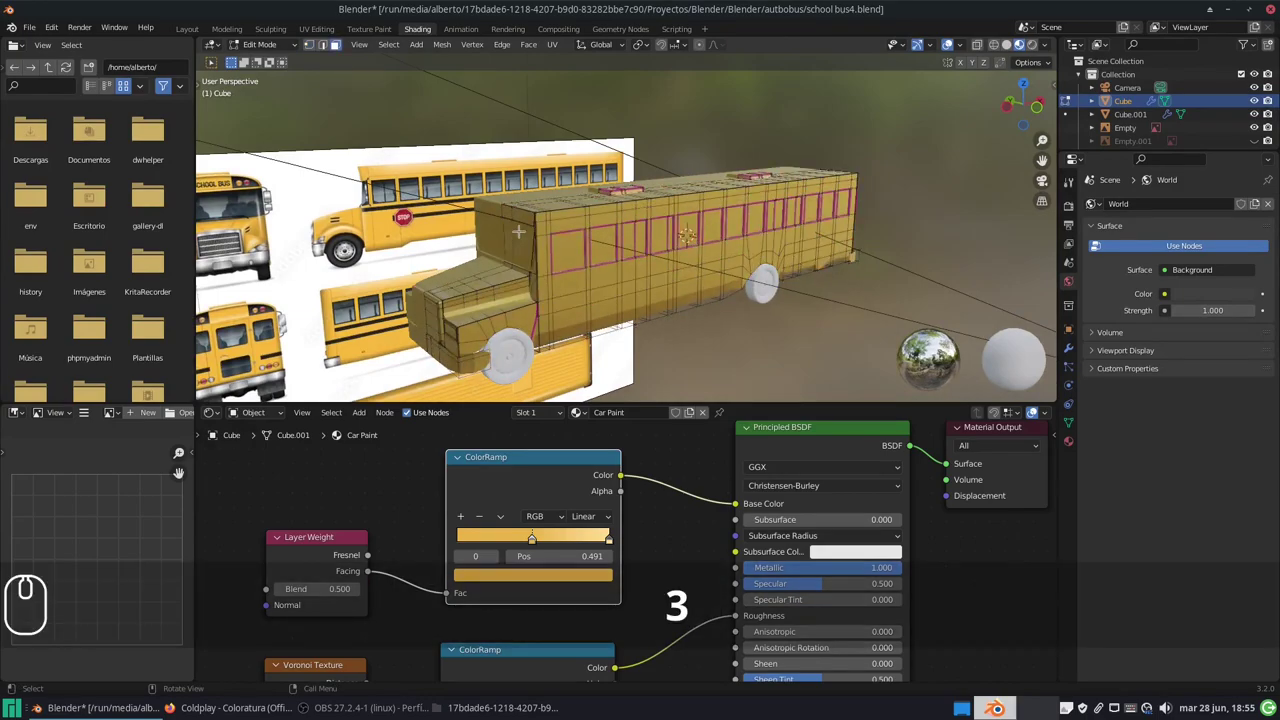
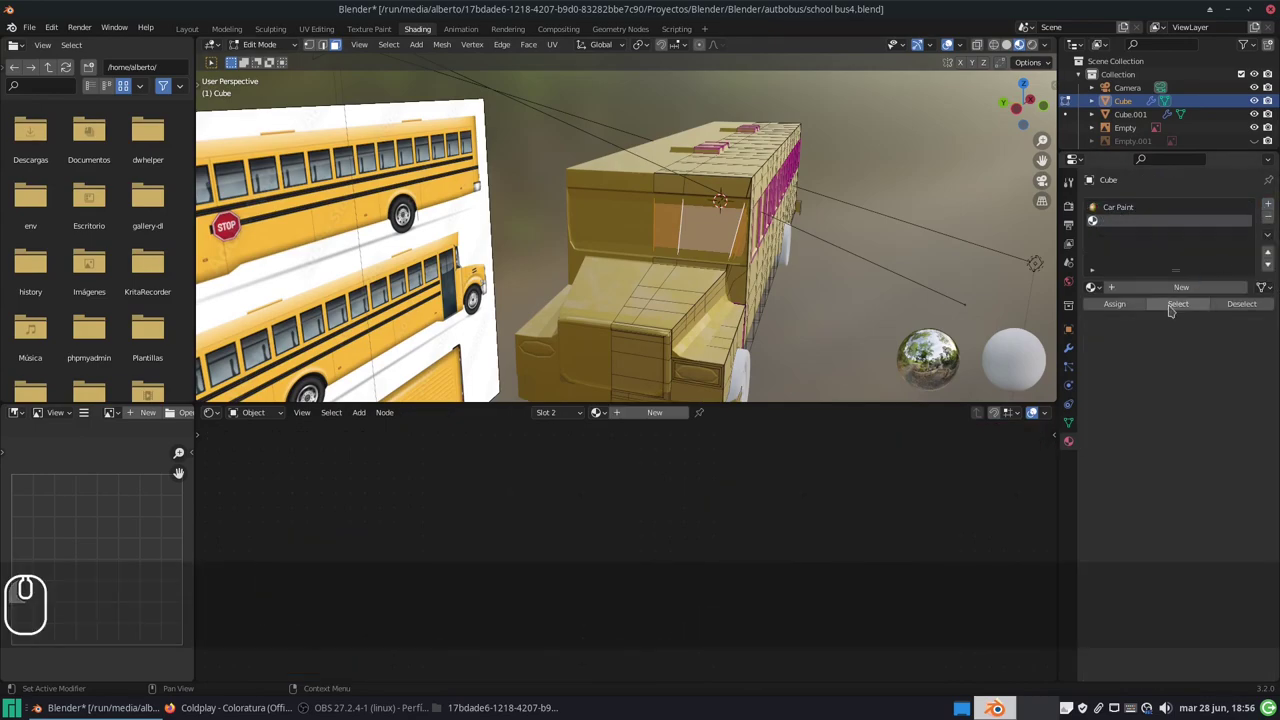
# Step: Create a glass material with Transmission 1.0 and assign it to the window faces
pyautogui.click(1172, 289)
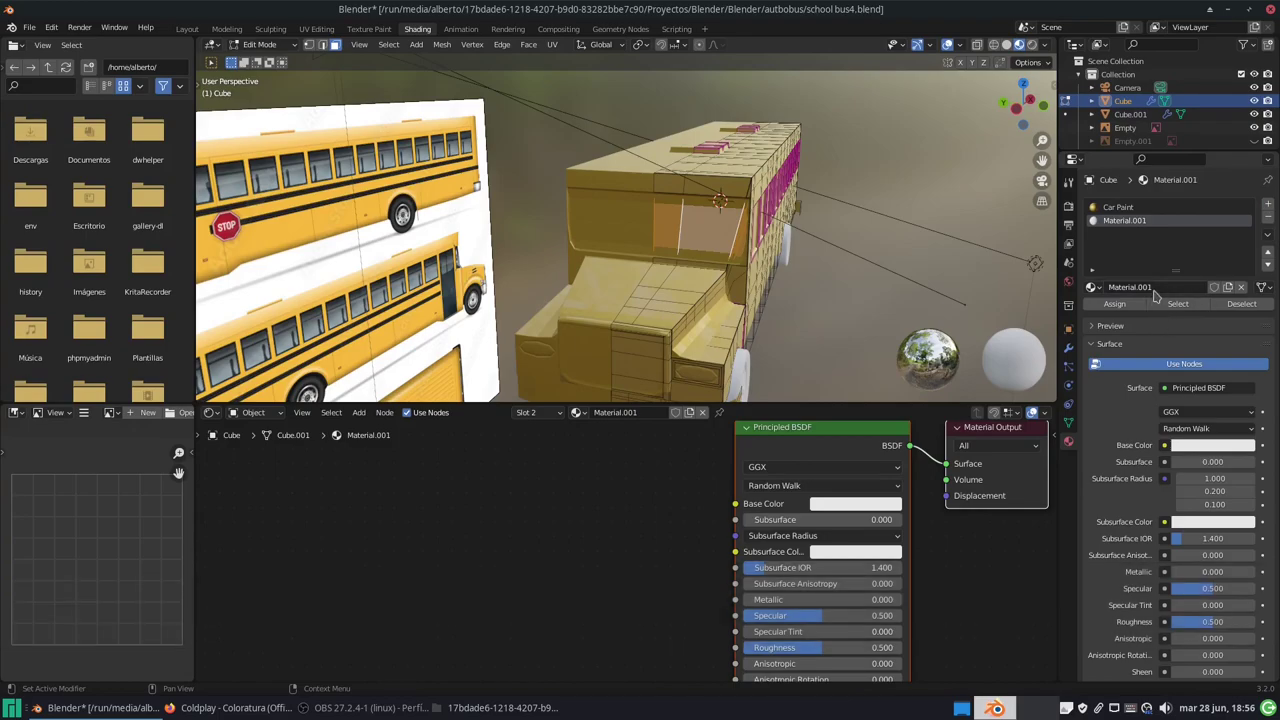
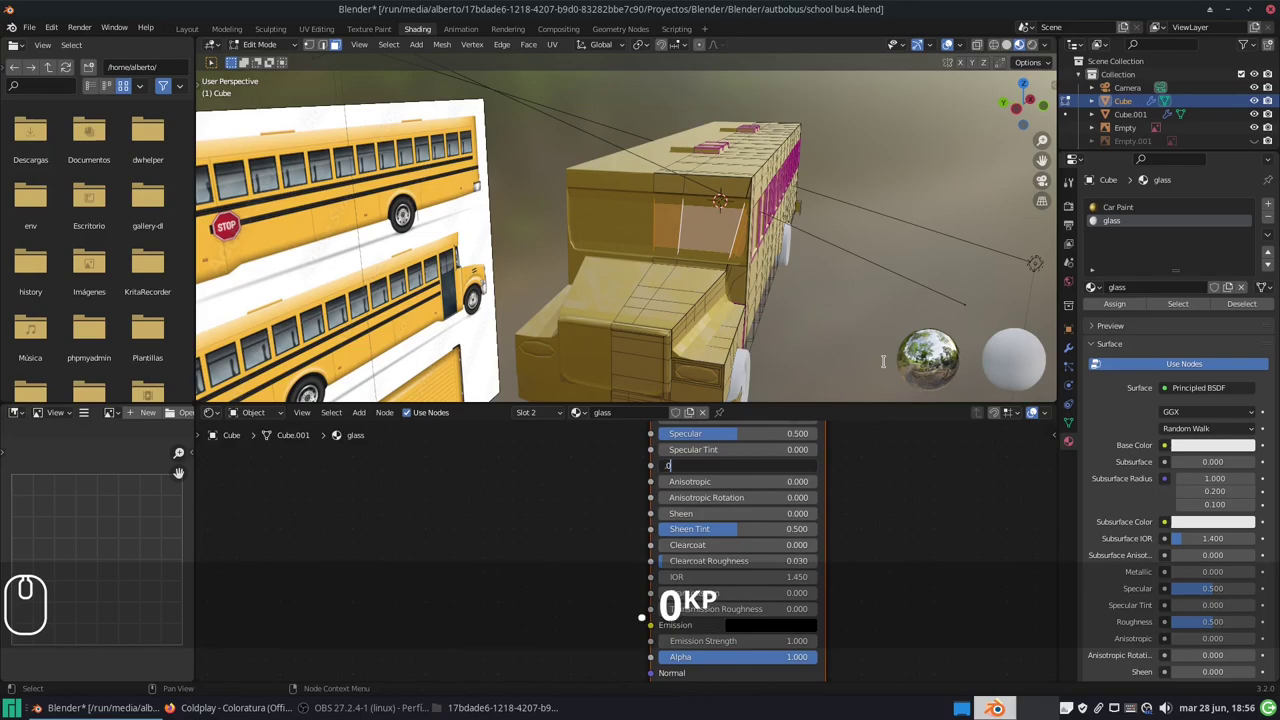
pyautogui.press('KP_5')
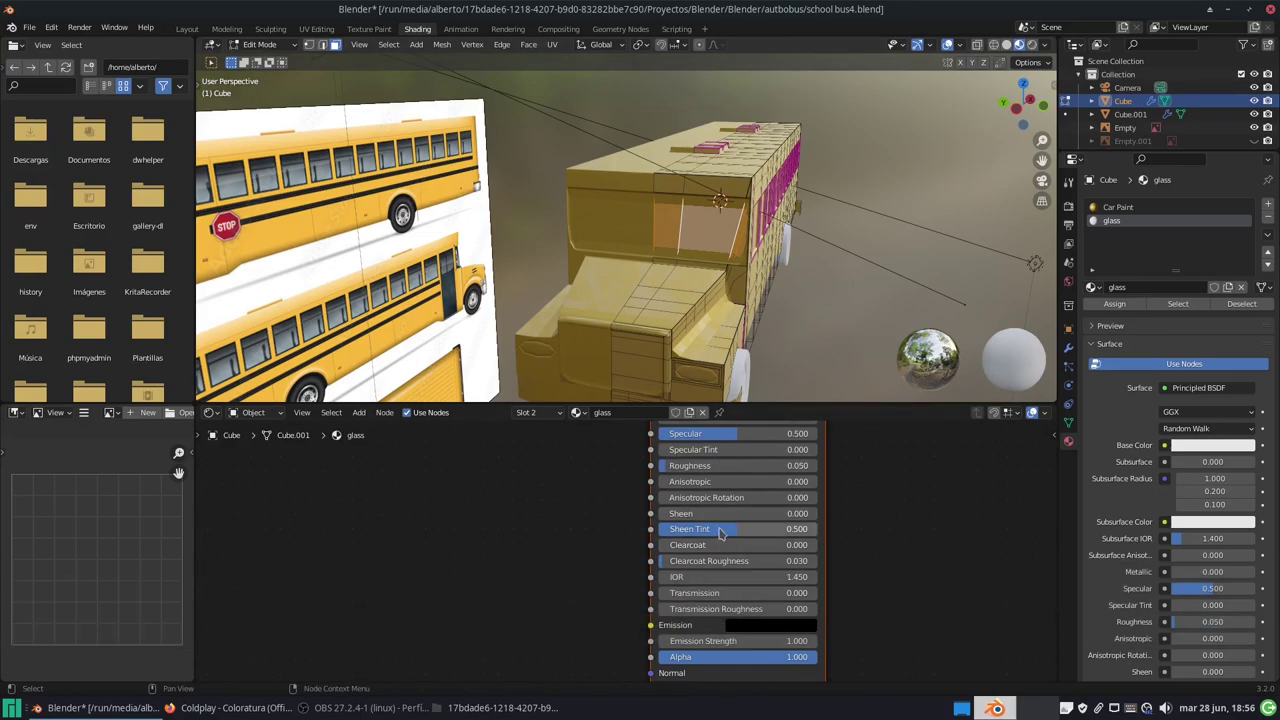
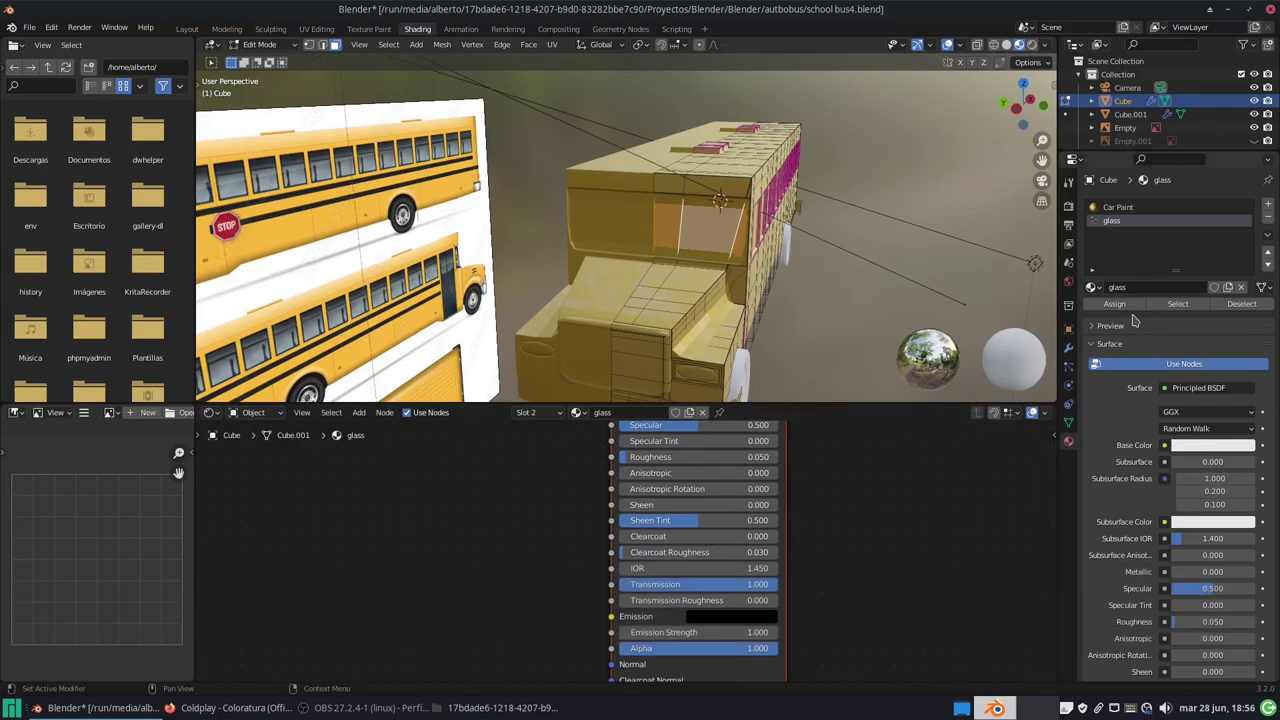
pyautogui.click(1130, 308)
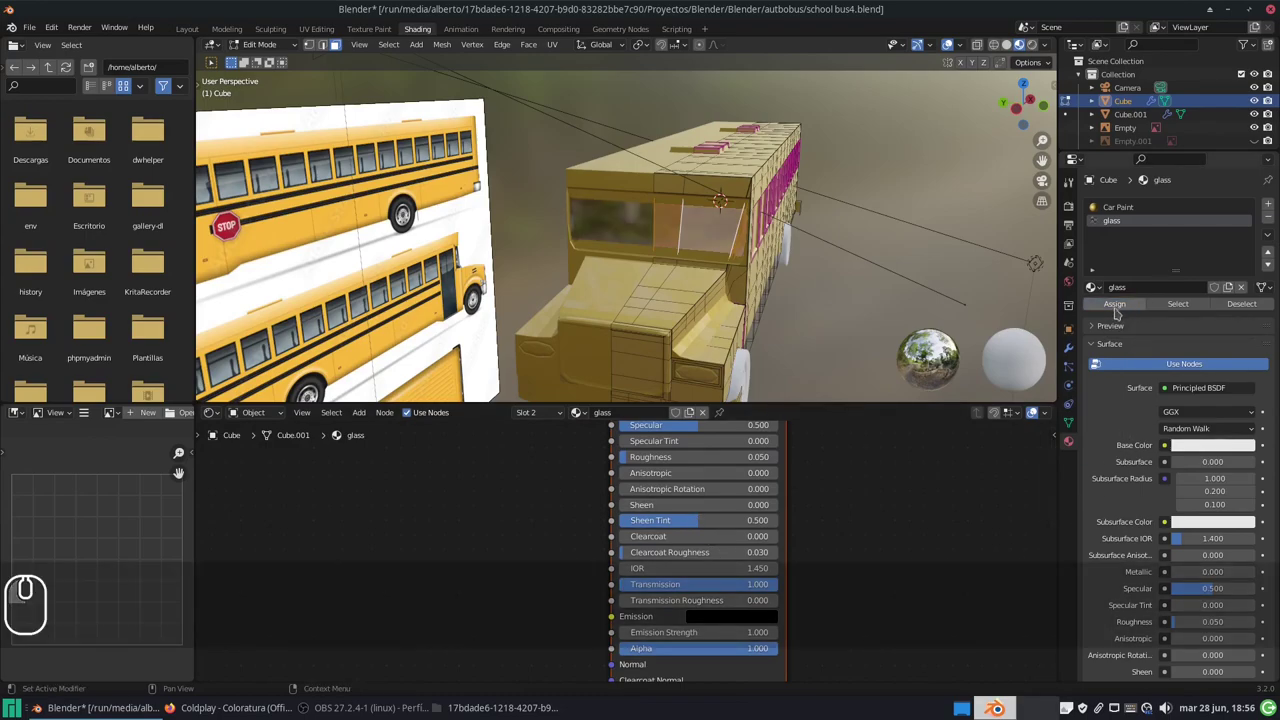
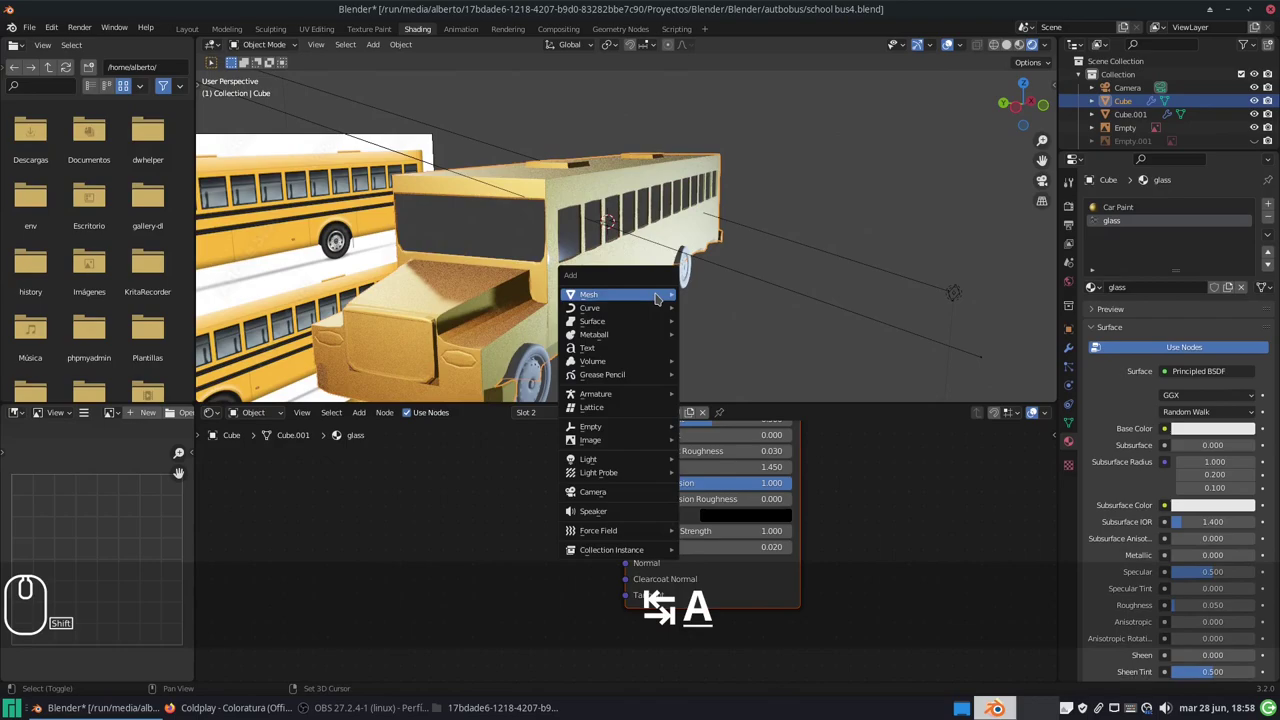
# Step: Add a UV sphere by the bus and scale it down to about 0.28
pyautogui.moveTo(741, 338); pyautogui.dragTo(869, 288)
pyautogui.press('s')
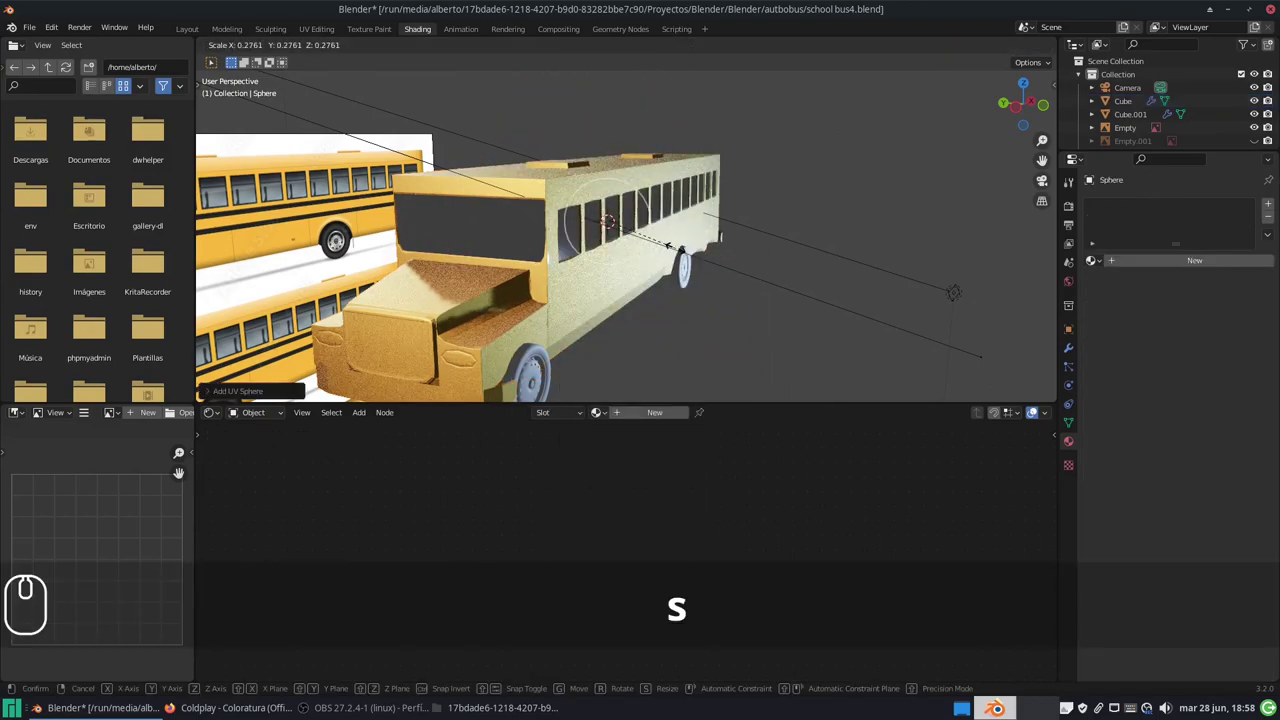
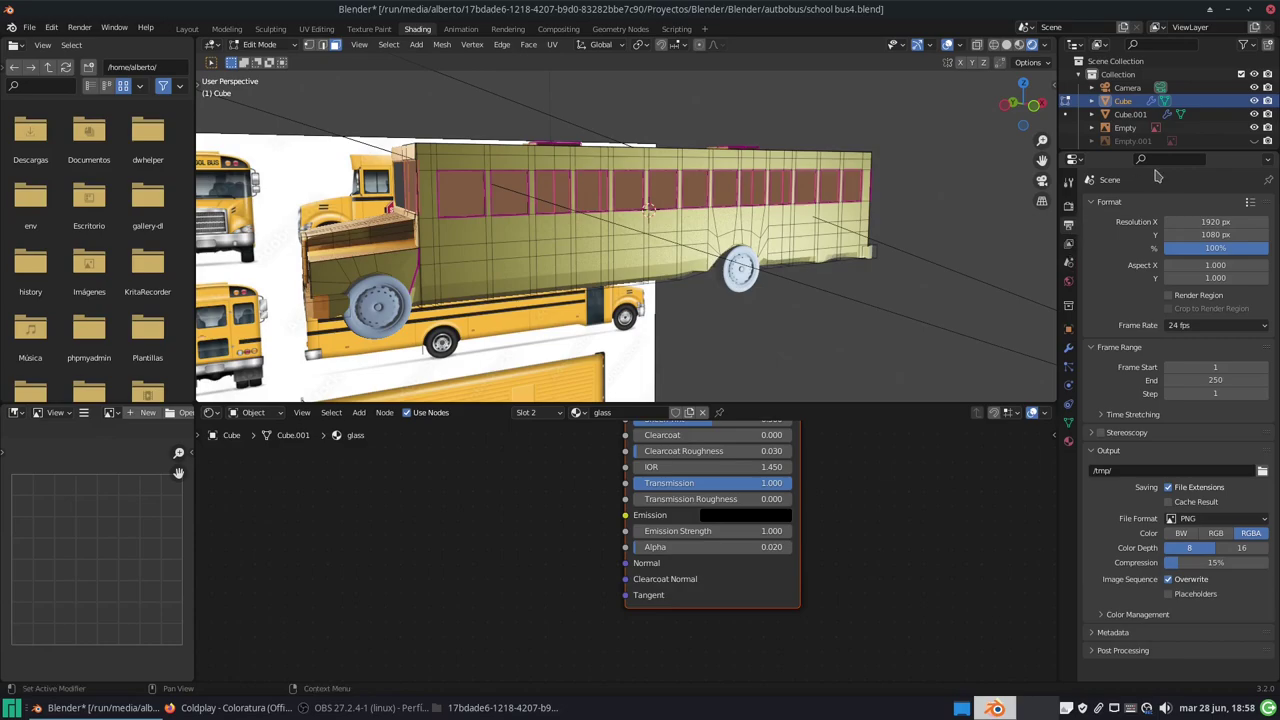
# Step: Turn on Bloom and Screen Space Reflections in the Eevee render settings, collapsing Volumetrics
pyautogui.click(1073, 206)
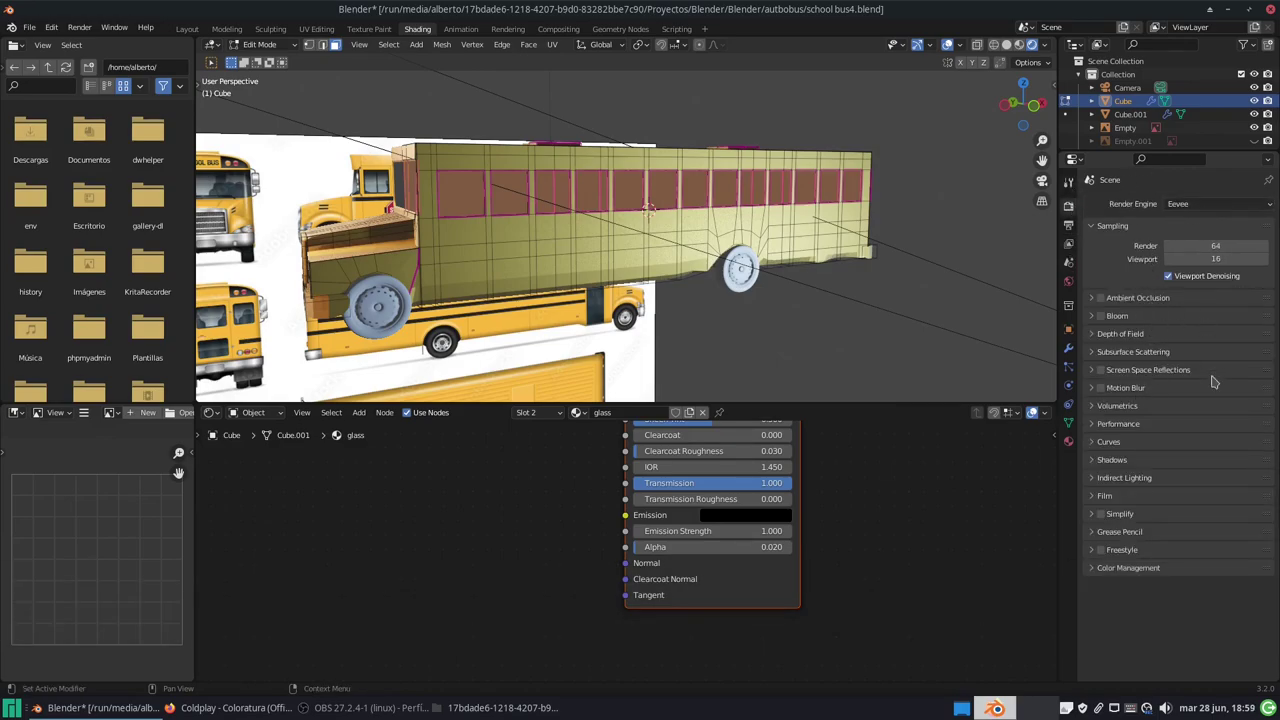
pyautogui.click(1110, 317)
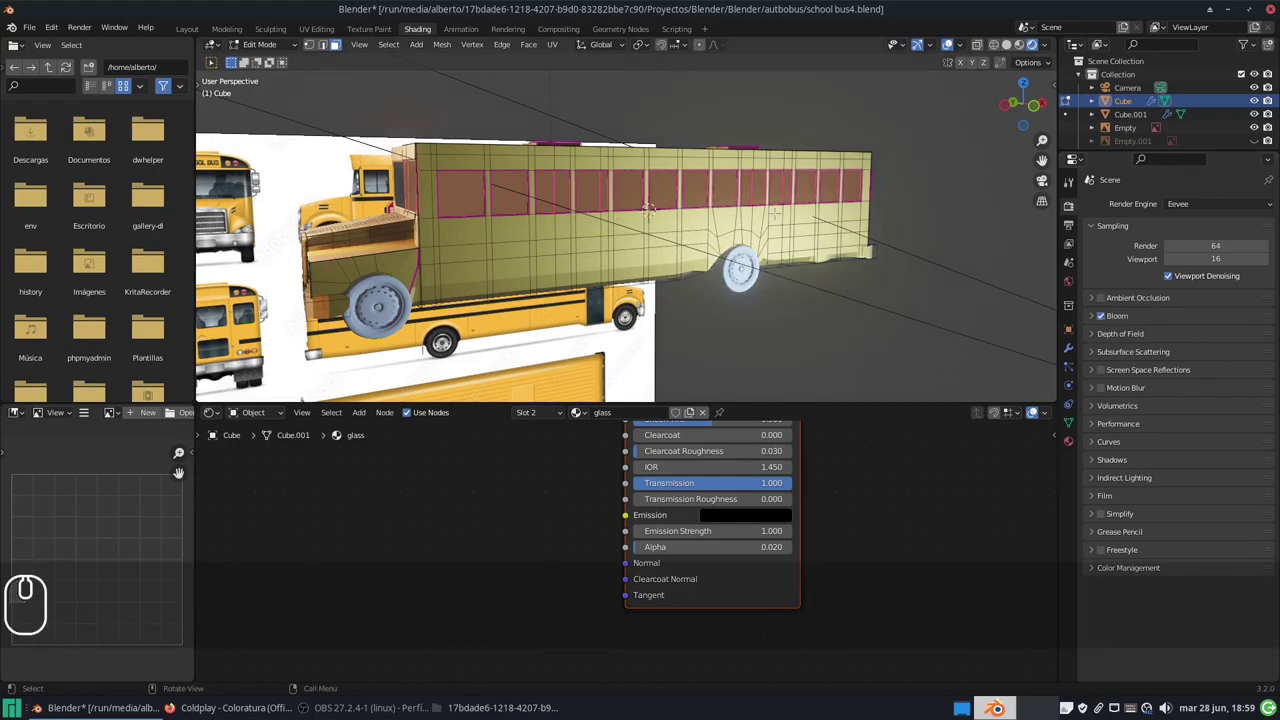
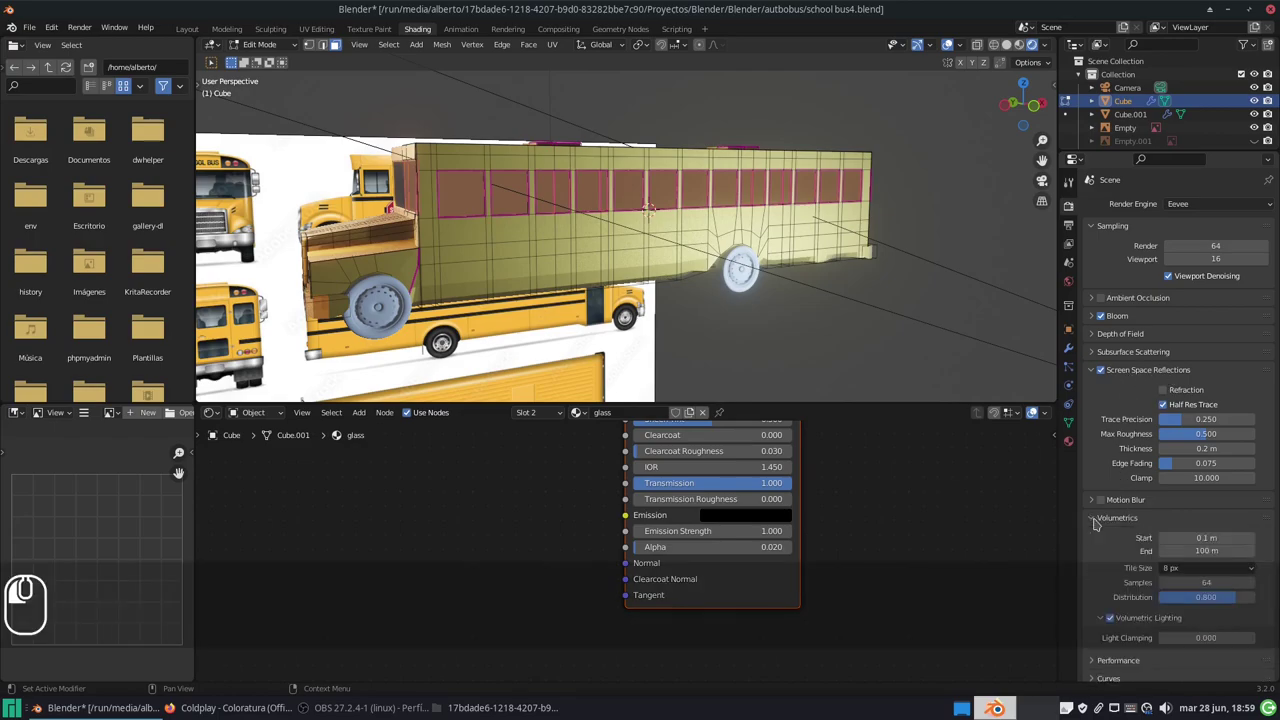
pyautogui.scroll(-3)
pyautogui.scroll(3)
pyautogui.scroll(-3)
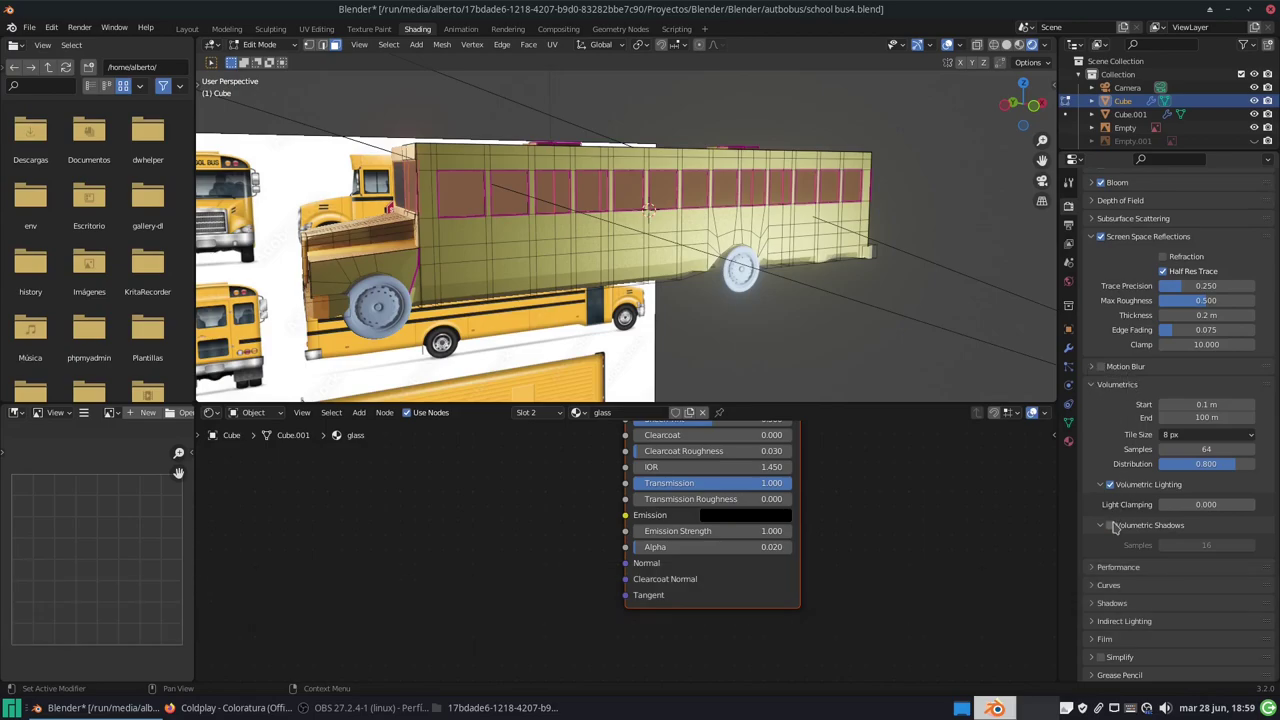
pyautogui.click(1116, 528)
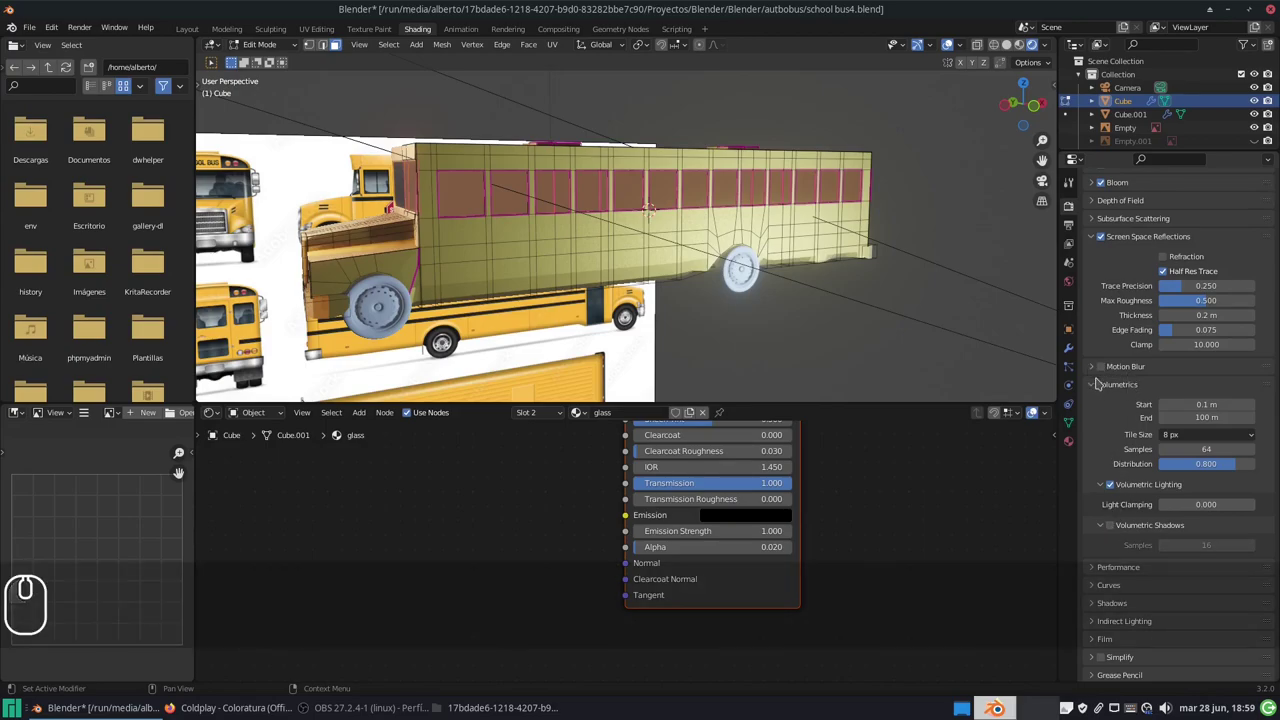
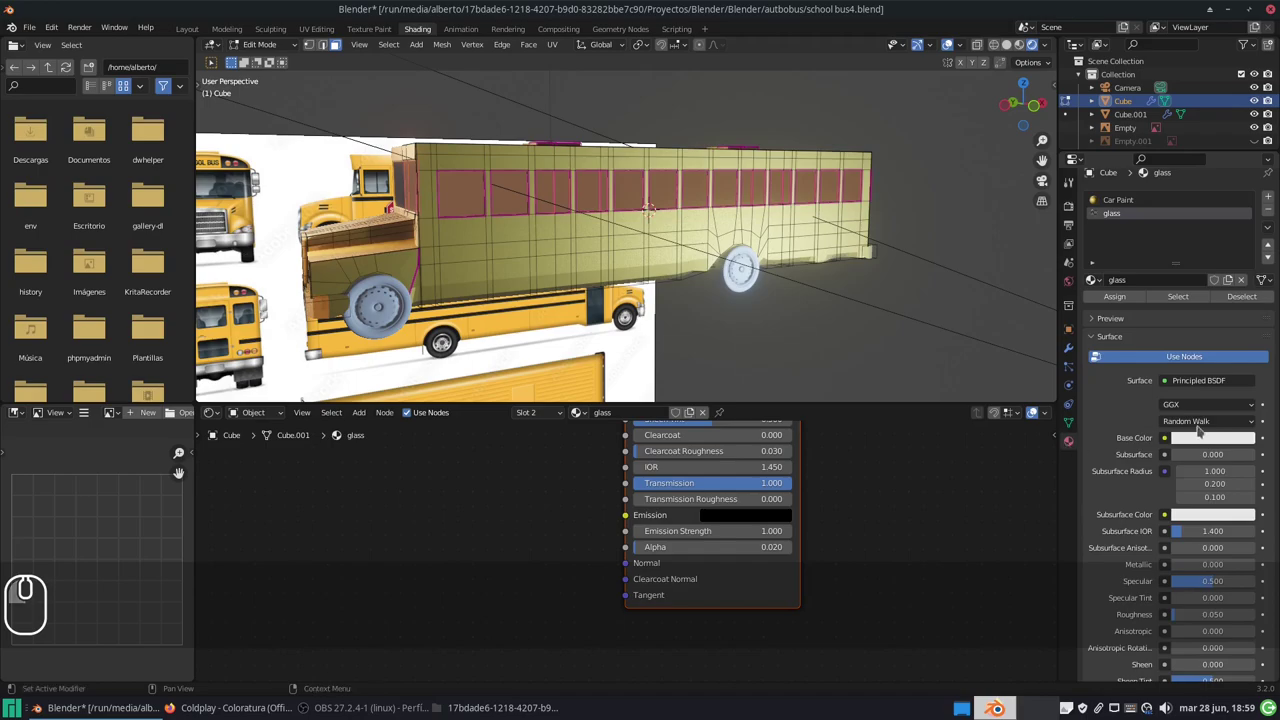
# Step: Set the glass material to Alpha Blend with Alpha Hashed shadows and lower its alpha
pyautogui.scroll(-3)
pyautogui.scroll(-3)
pyautogui.scroll(3)
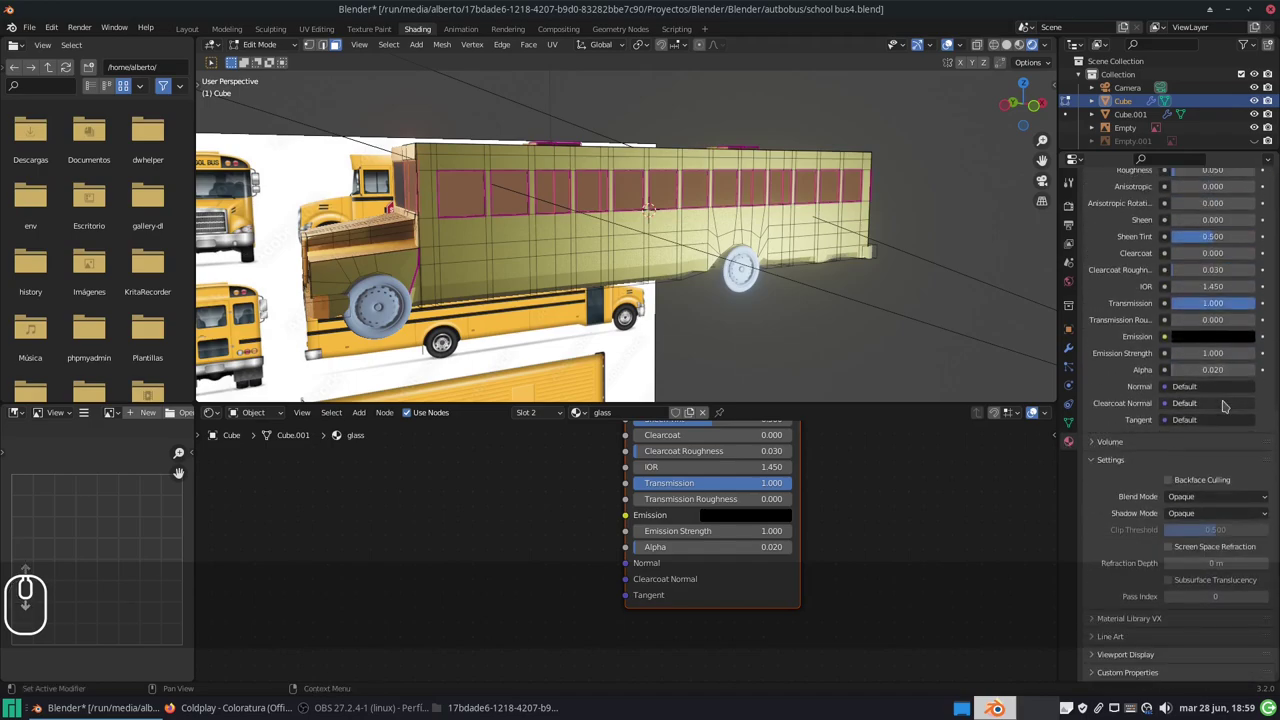
pyautogui.scroll(-3)
pyautogui.moveTo(1205, 500); pyautogui.dragTo(1210, 553)
pyautogui.click(1210, 553)
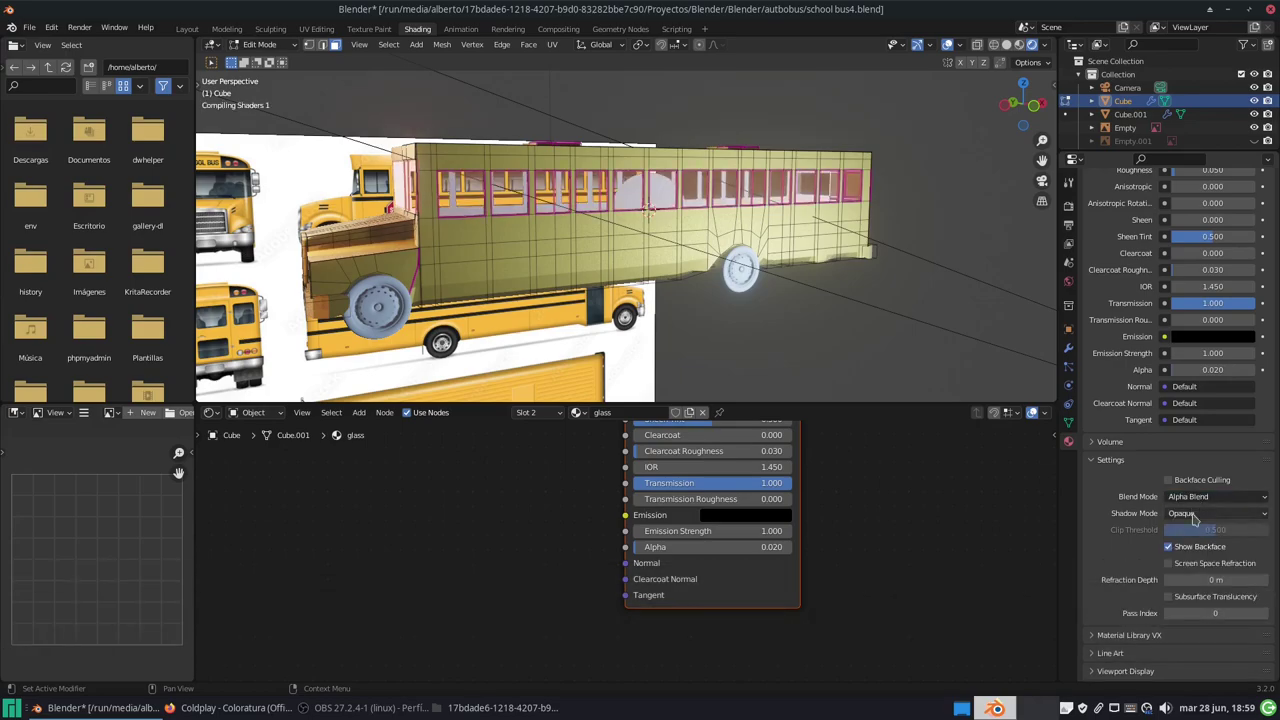
pyautogui.moveTo(1197, 515); pyautogui.dragTo(1201, 570)
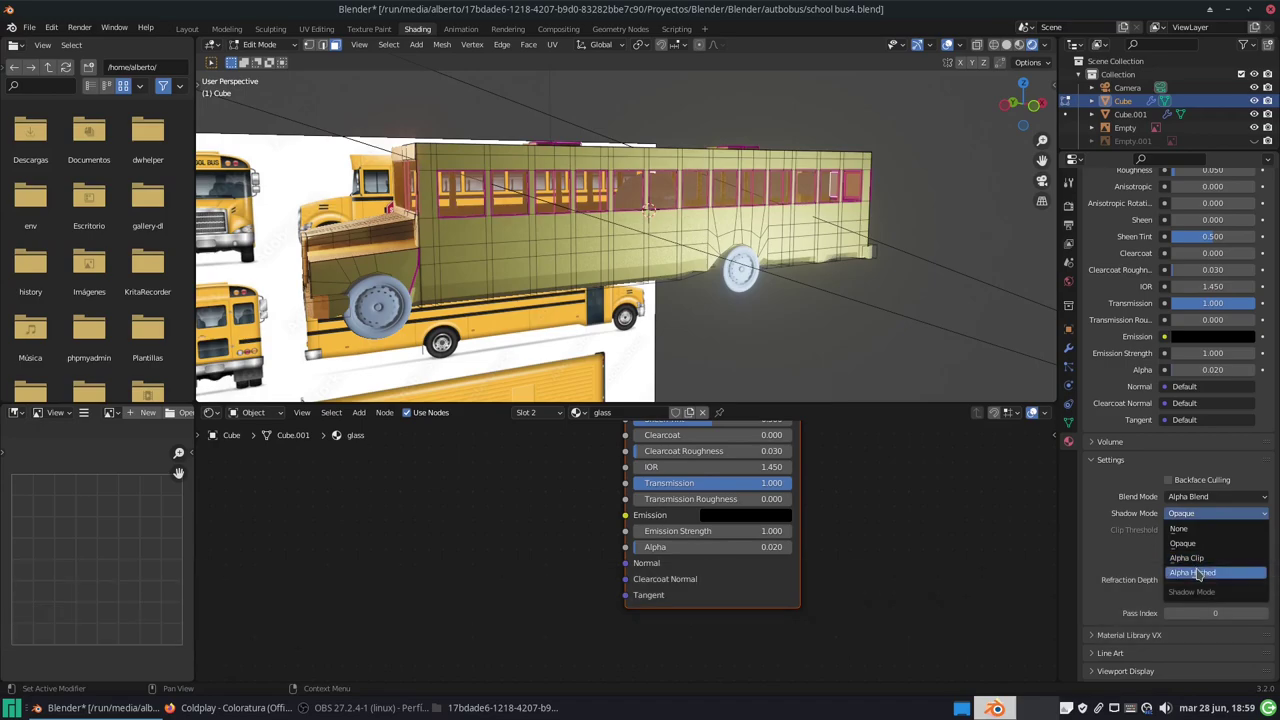
pyautogui.click(1201, 570)
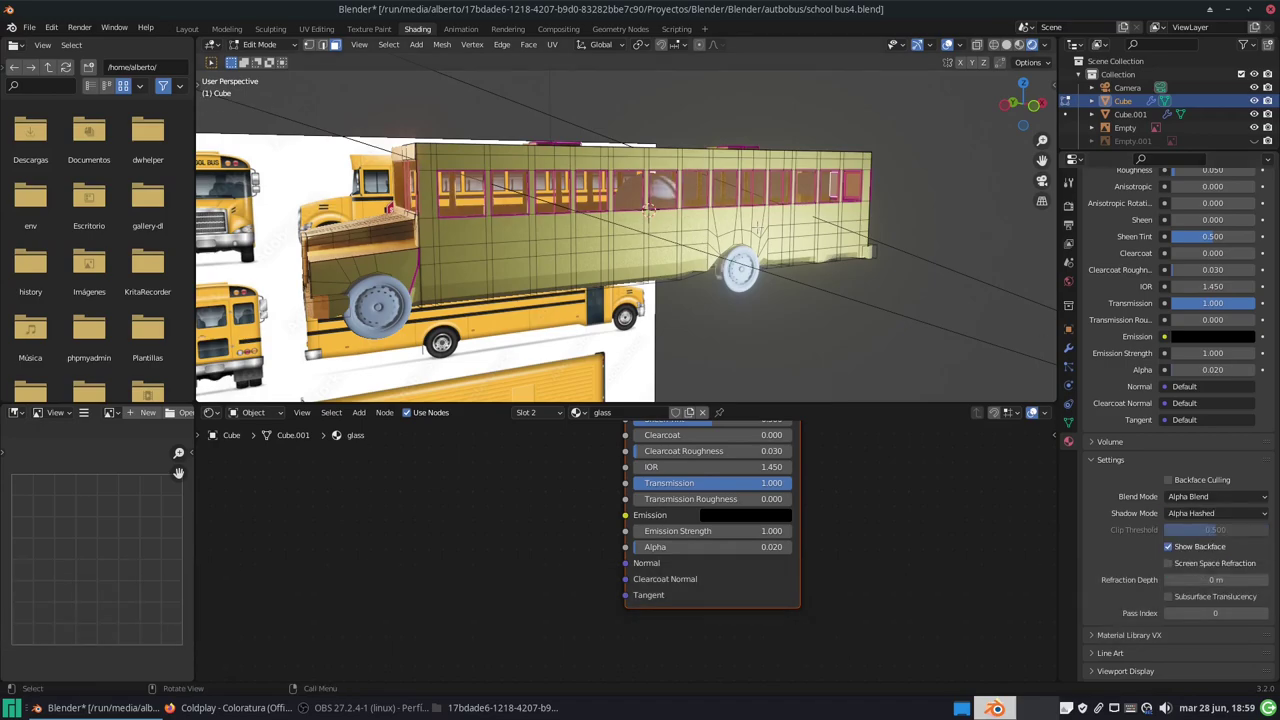
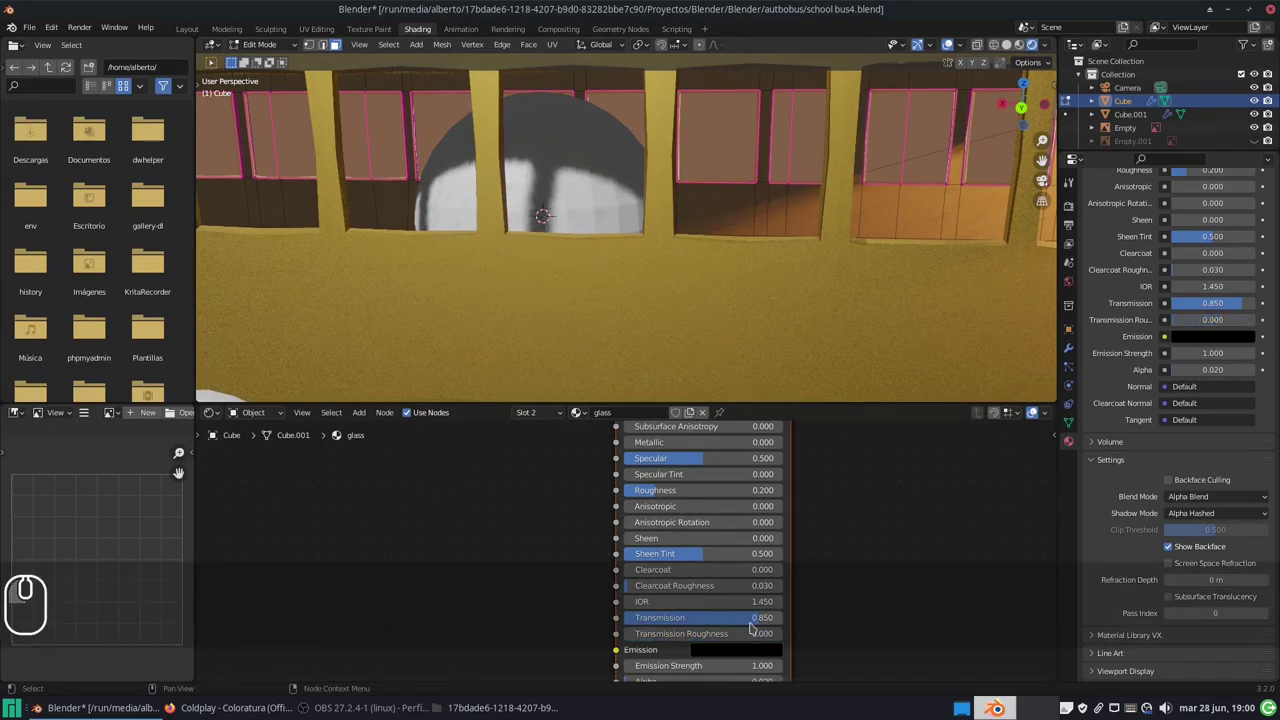
pyautogui.click(742, 619)
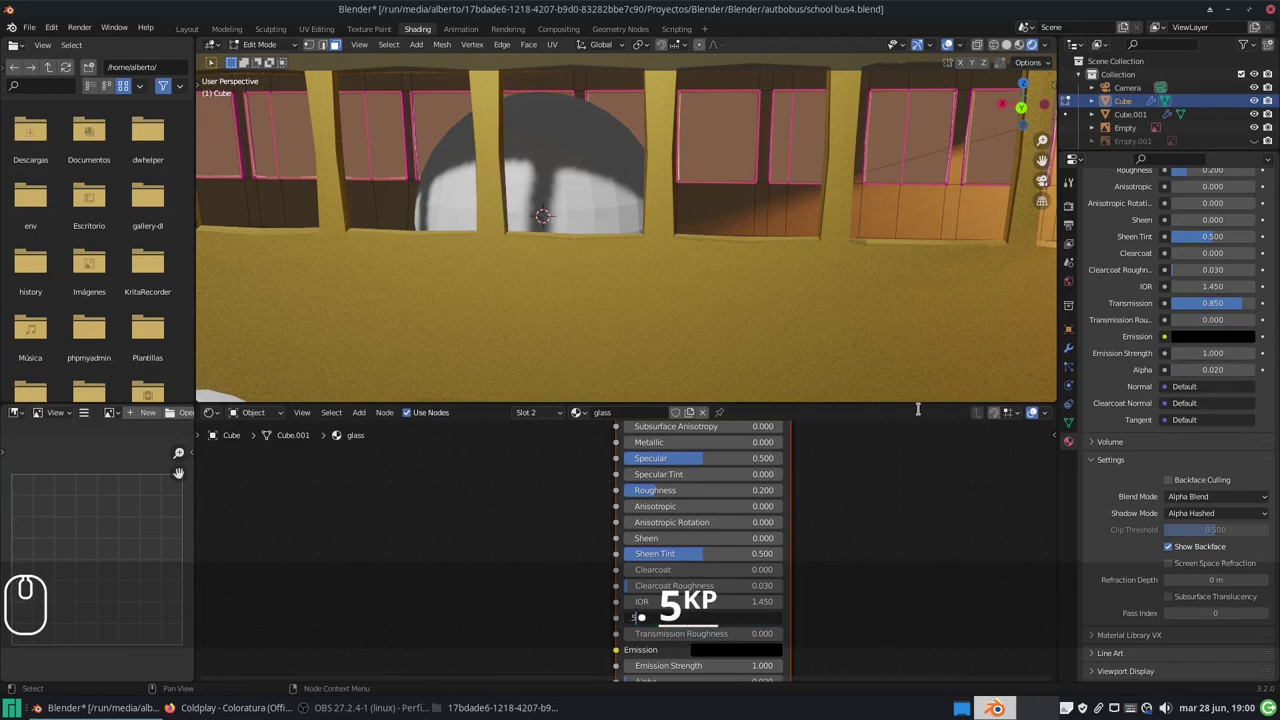
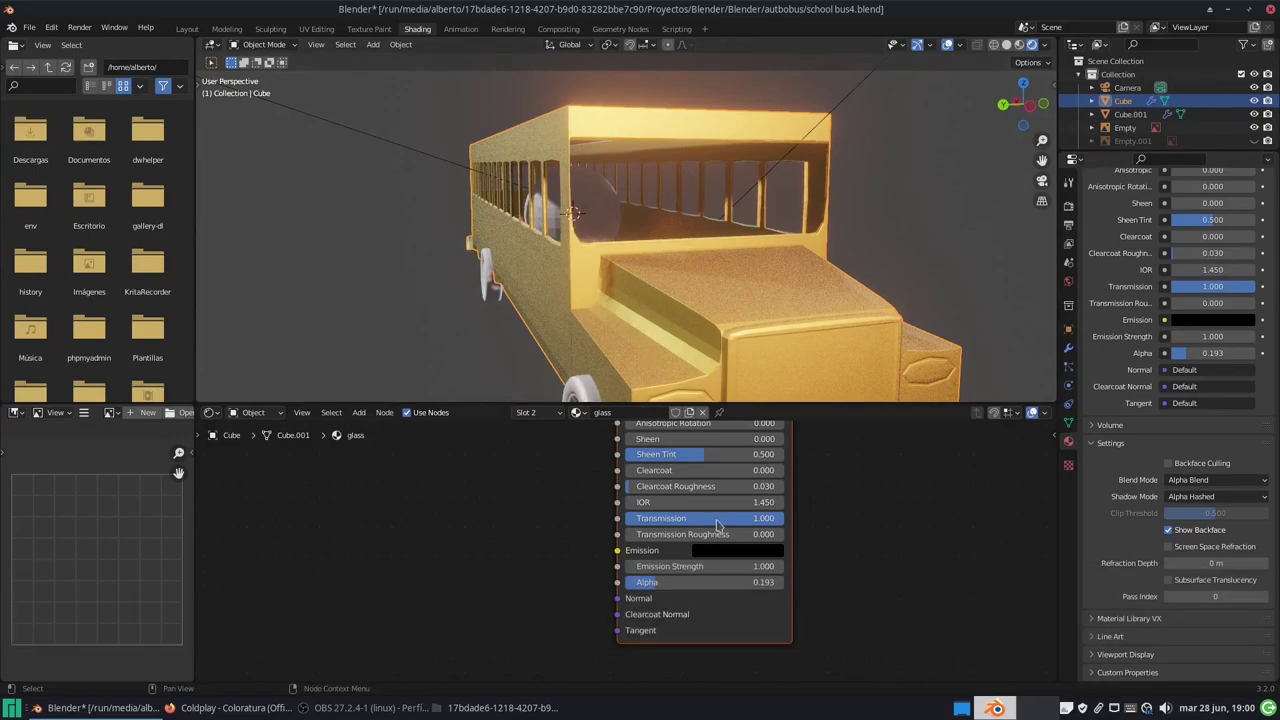
# Step: Reduce the glass Transmission to 0.850 and check the translucent windows from another angle
pyautogui.click(745, 519)
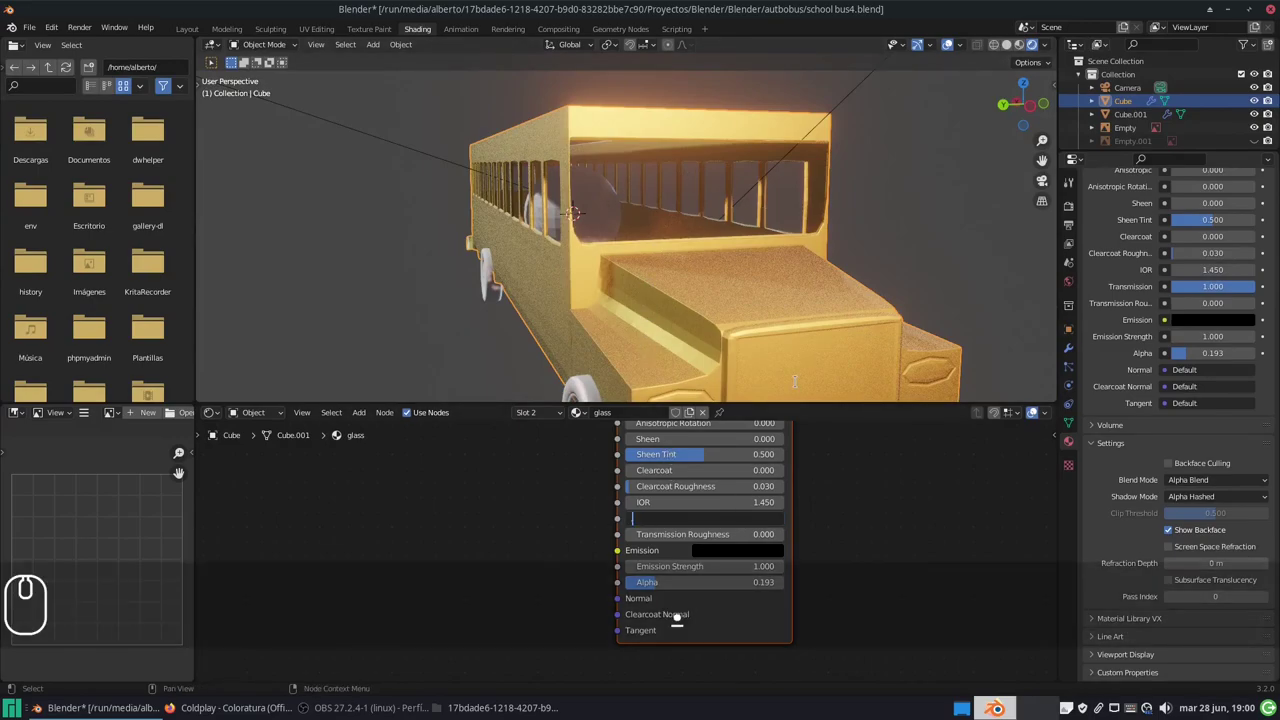
pyautogui.press('KP_8')
pyautogui.press('Return')
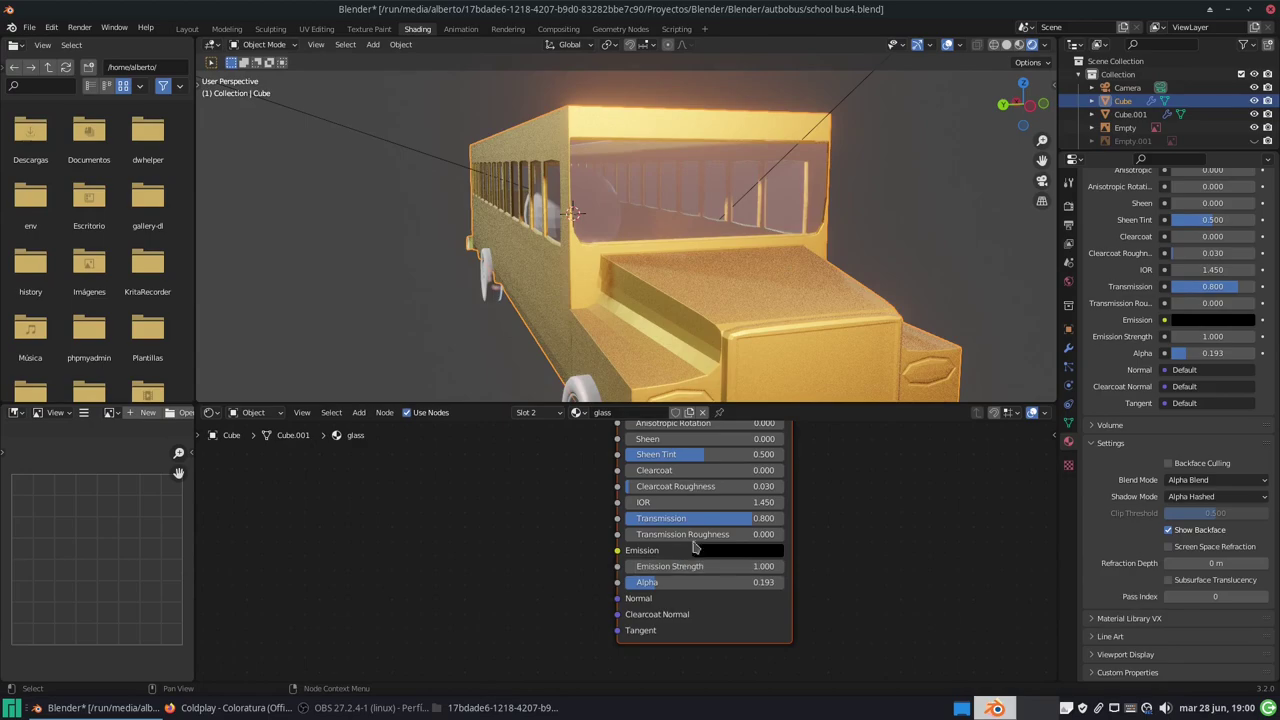
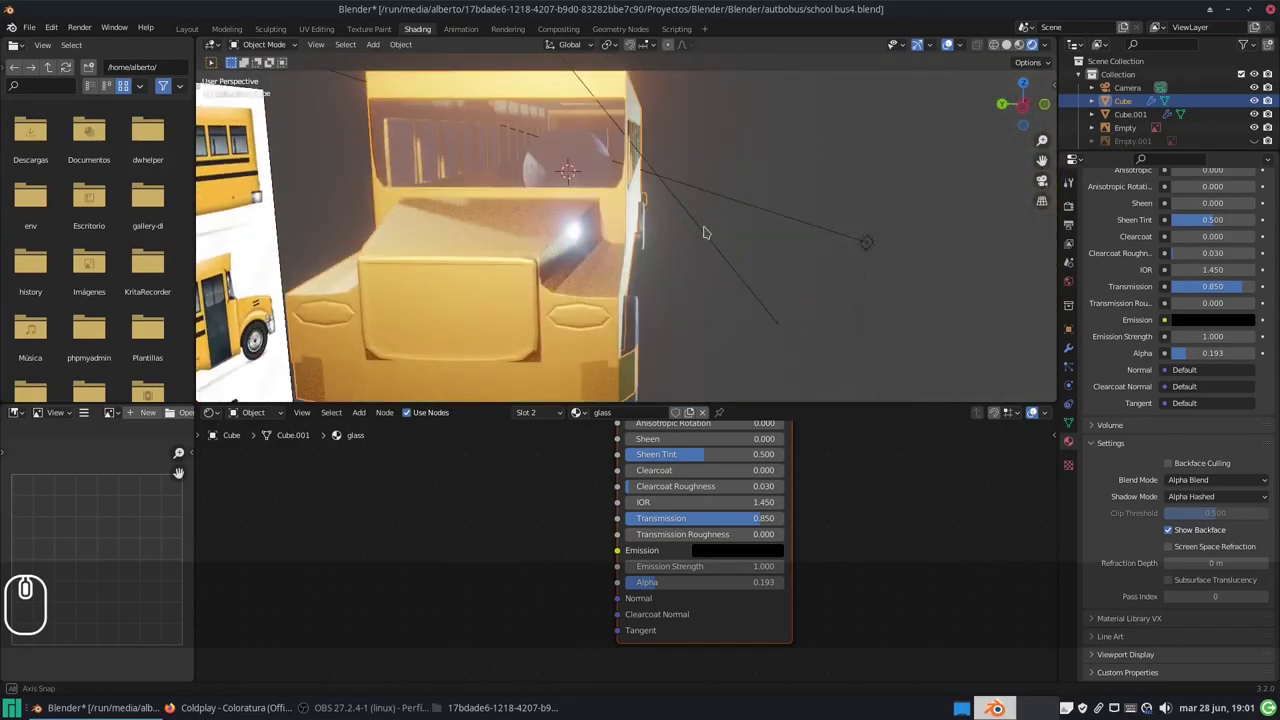
pyautogui.middleClick(723, 231)
pyautogui.scroll(-3)
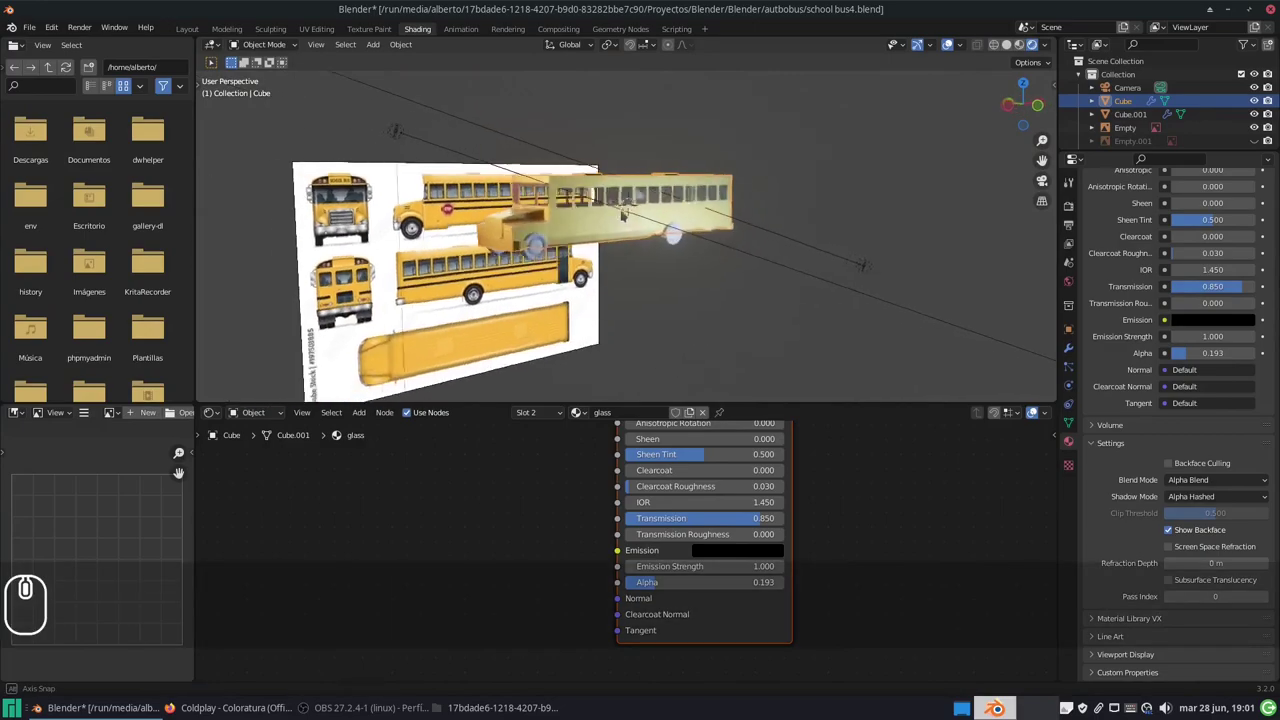
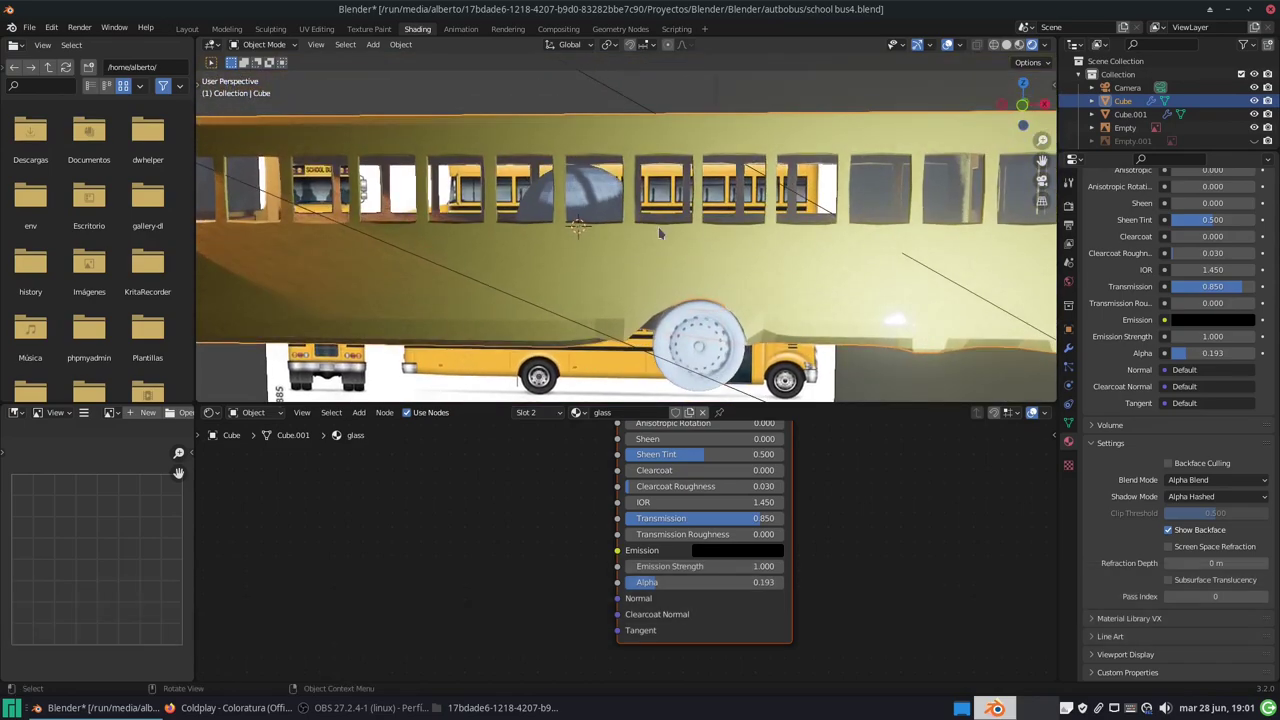
# Step: Save as school bus5.blend and browse the Material Library VX sample list for Metalic Paint
pyautogui.press('ctrl+shift+s')
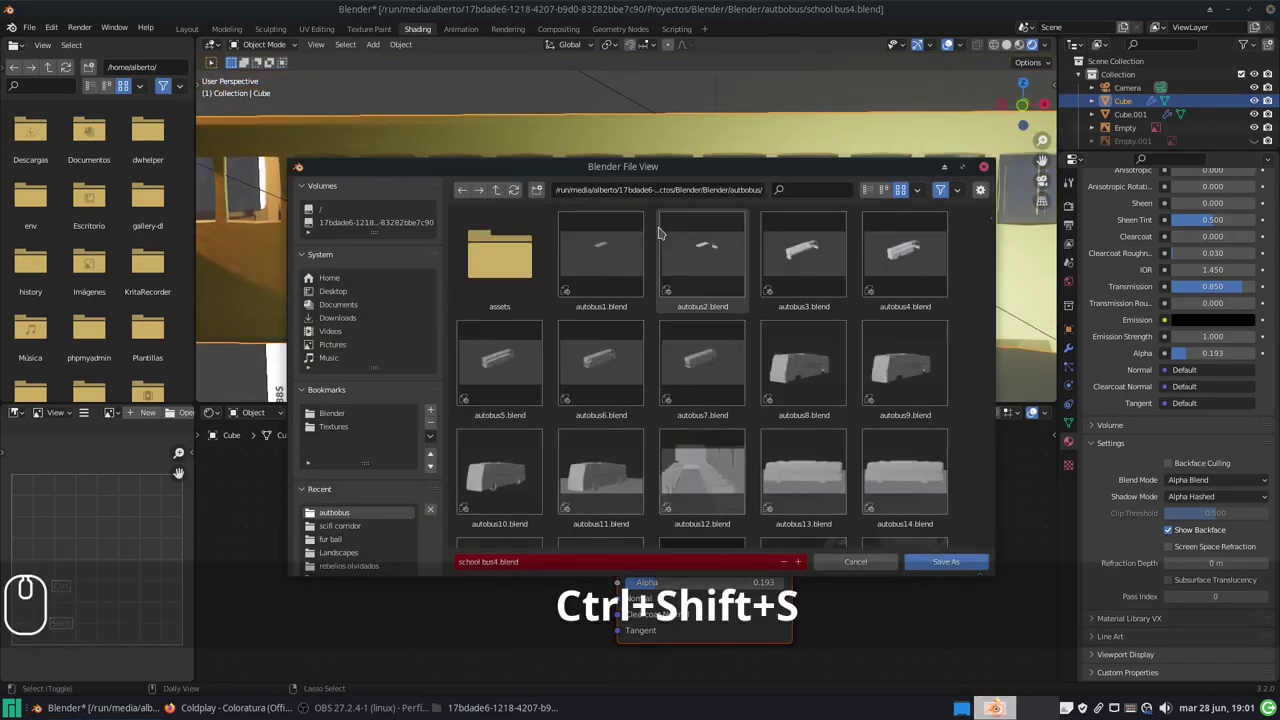
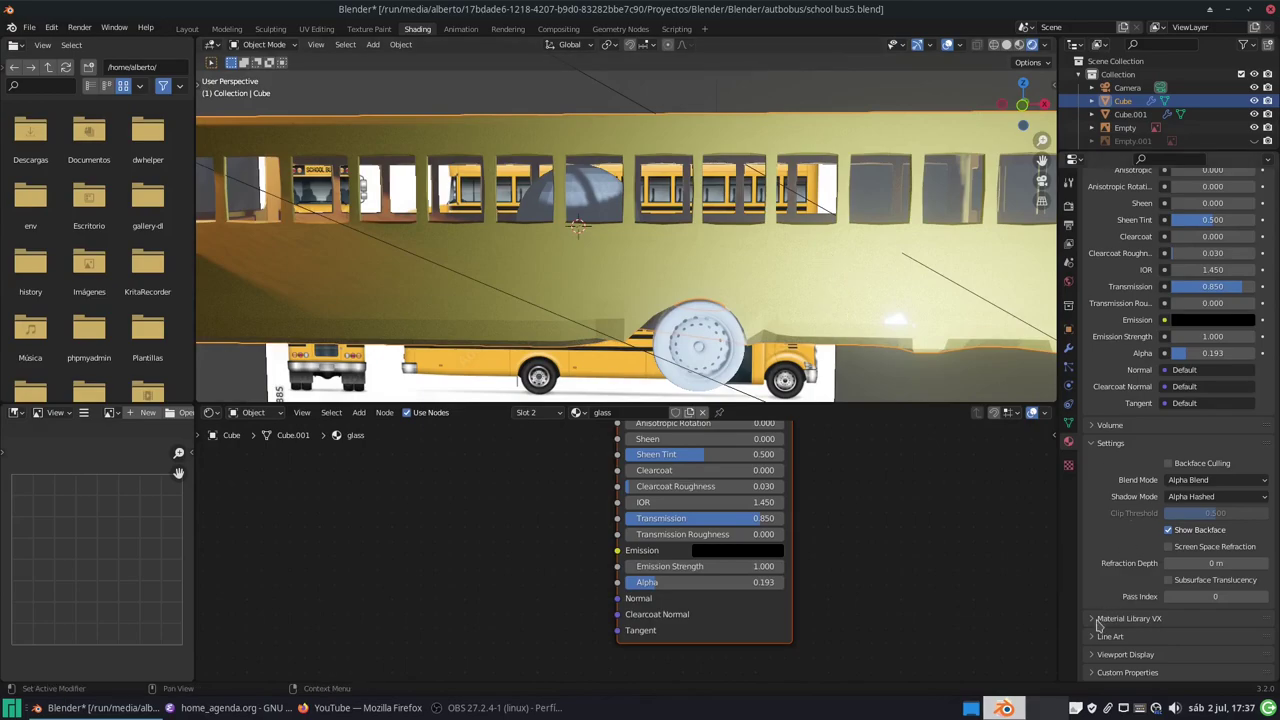
pyautogui.click(1102, 625)
pyautogui.scroll(-3)
pyautogui.scroll(3)
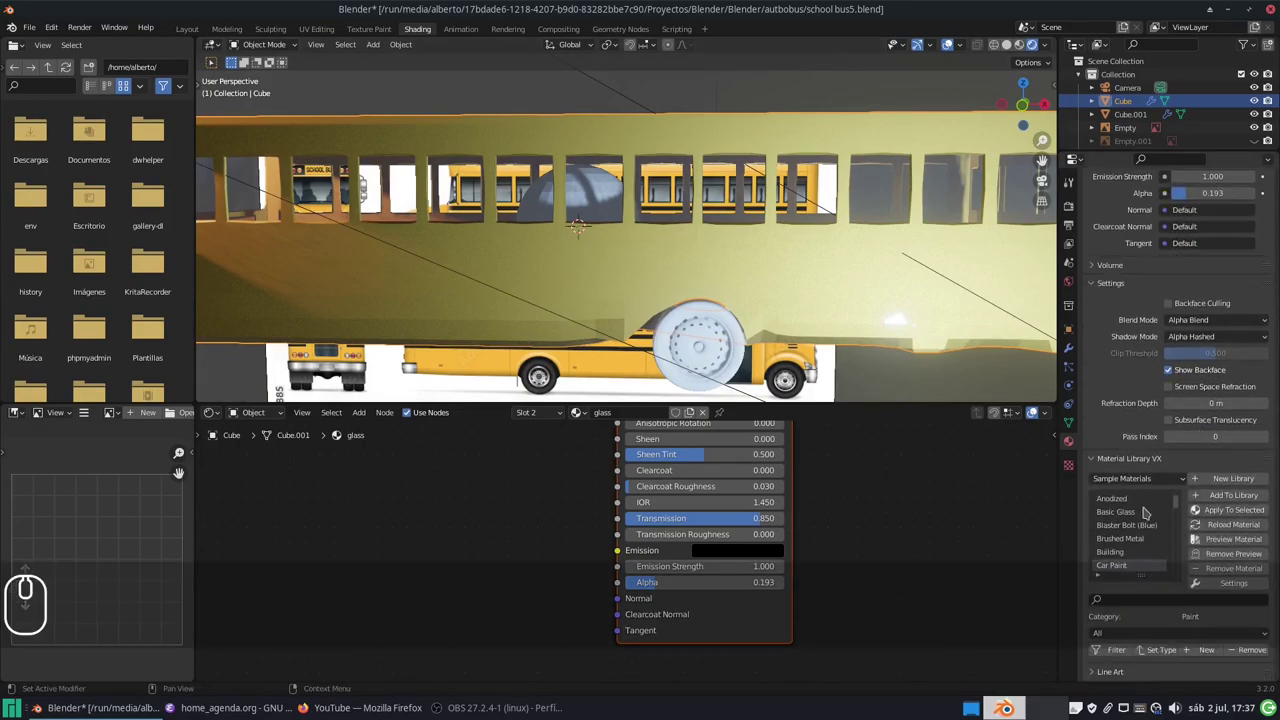
pyautogui.scroll(-3)
pyautogui.scroll(-3)
pyautogui.scroll(3)
pyautogui.scroll(-3)
pyautogui.scroll(3)
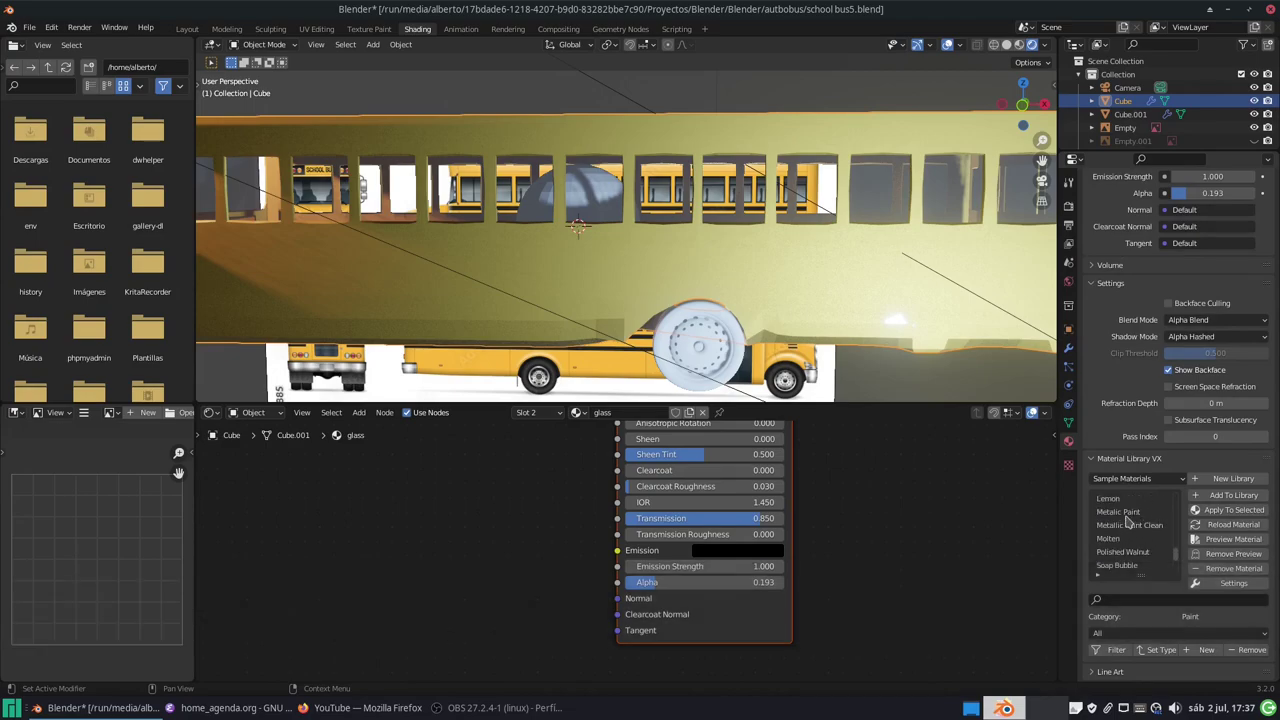
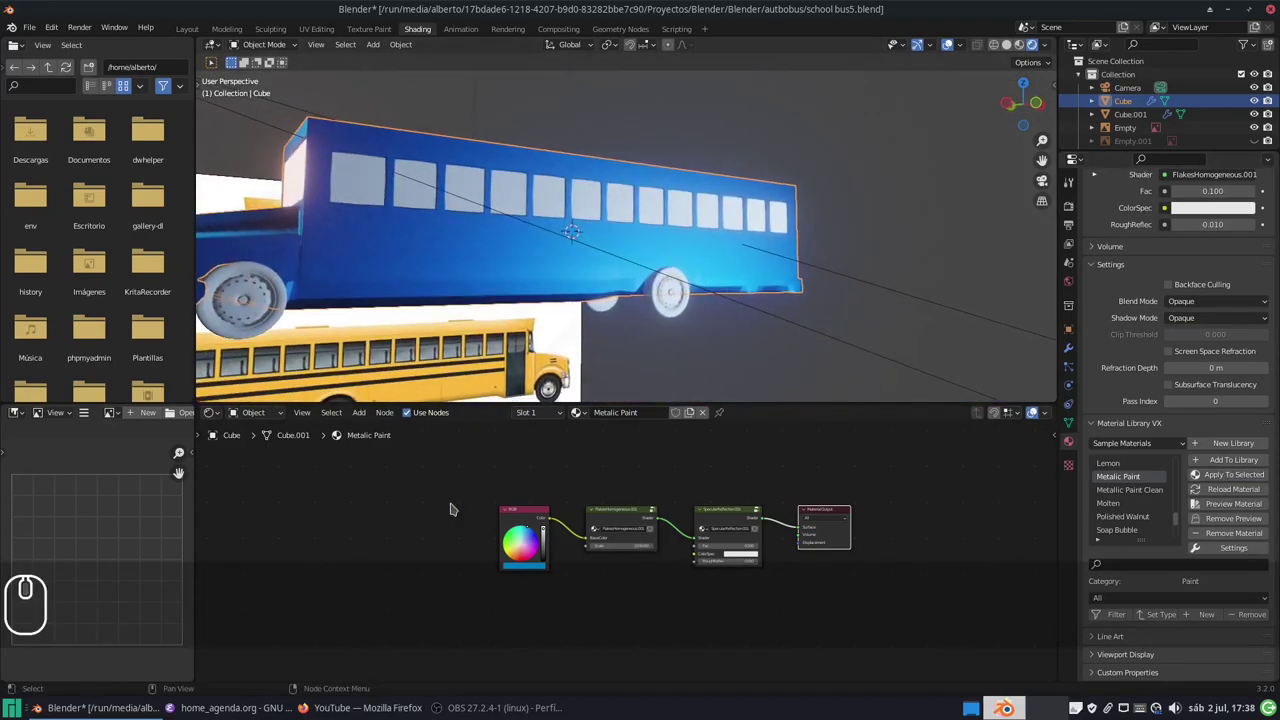
# Step: Change the Metalic Paint RGB node's base colour from blue to golden yellow
pyautogui.middleClick(429, 459)
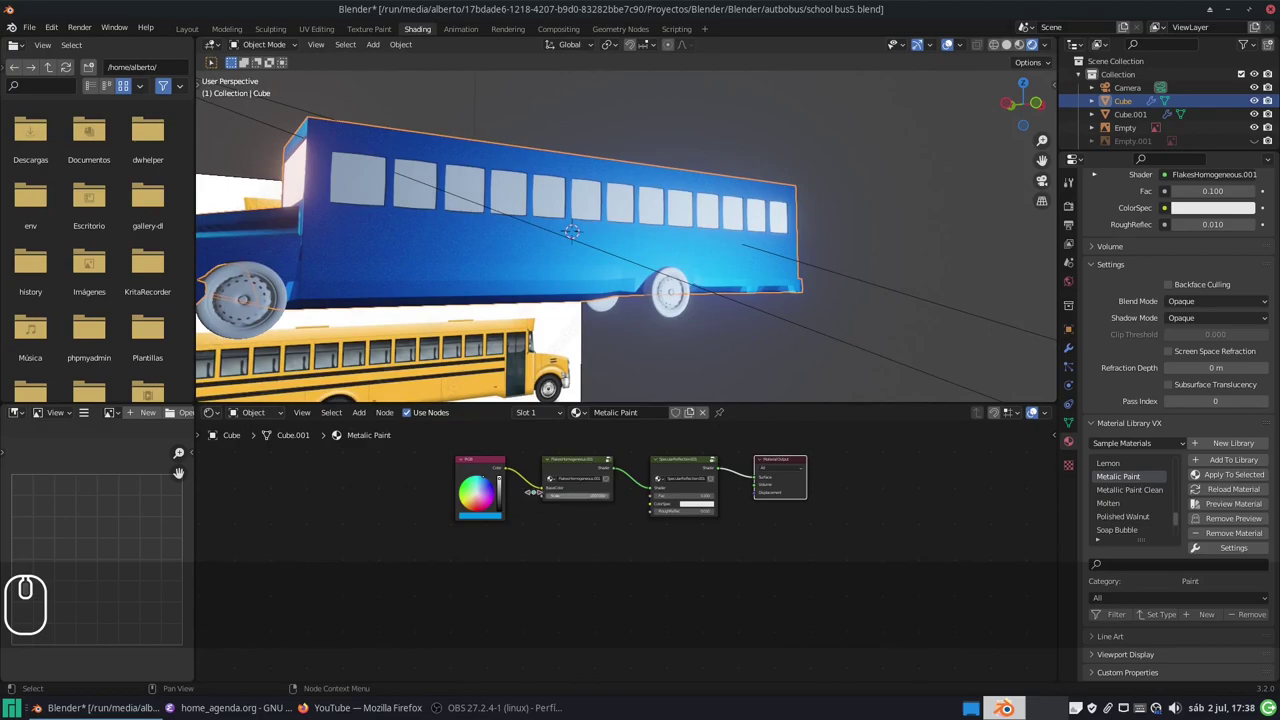
pyautogui.scroll(3)
pyautogui.middleClick(439, 502)
pyautogui.scroll(3)
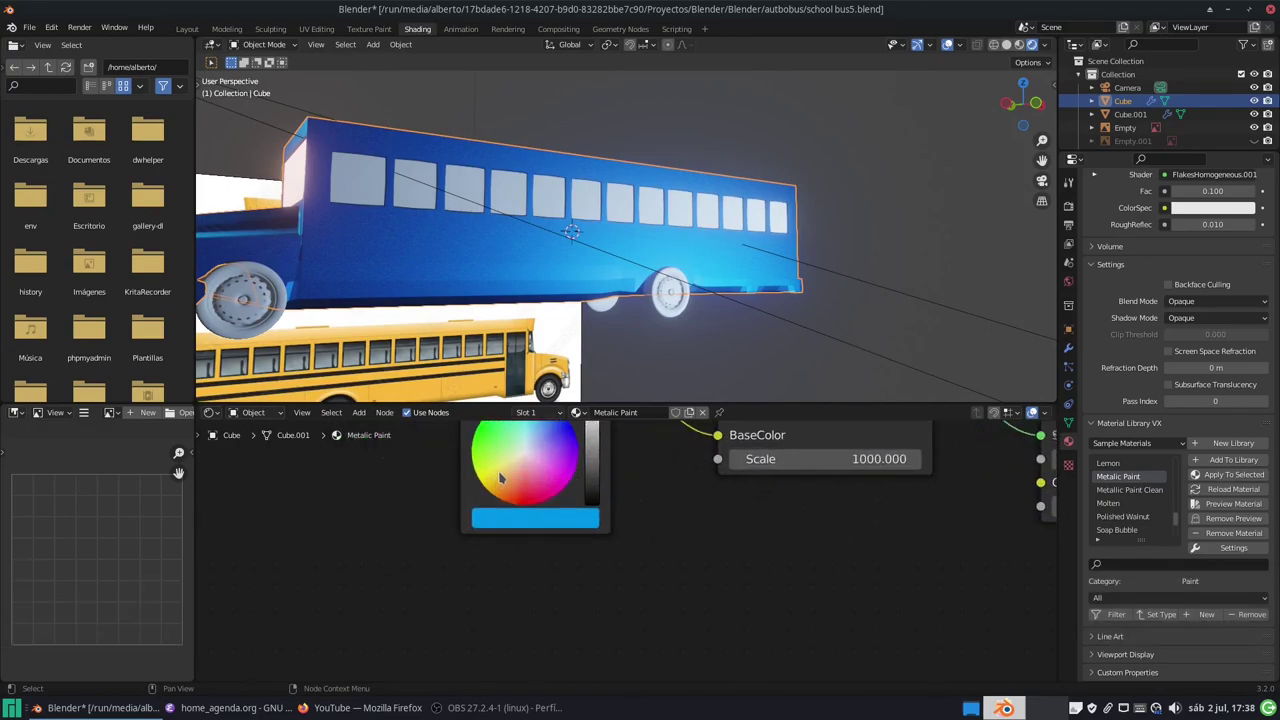
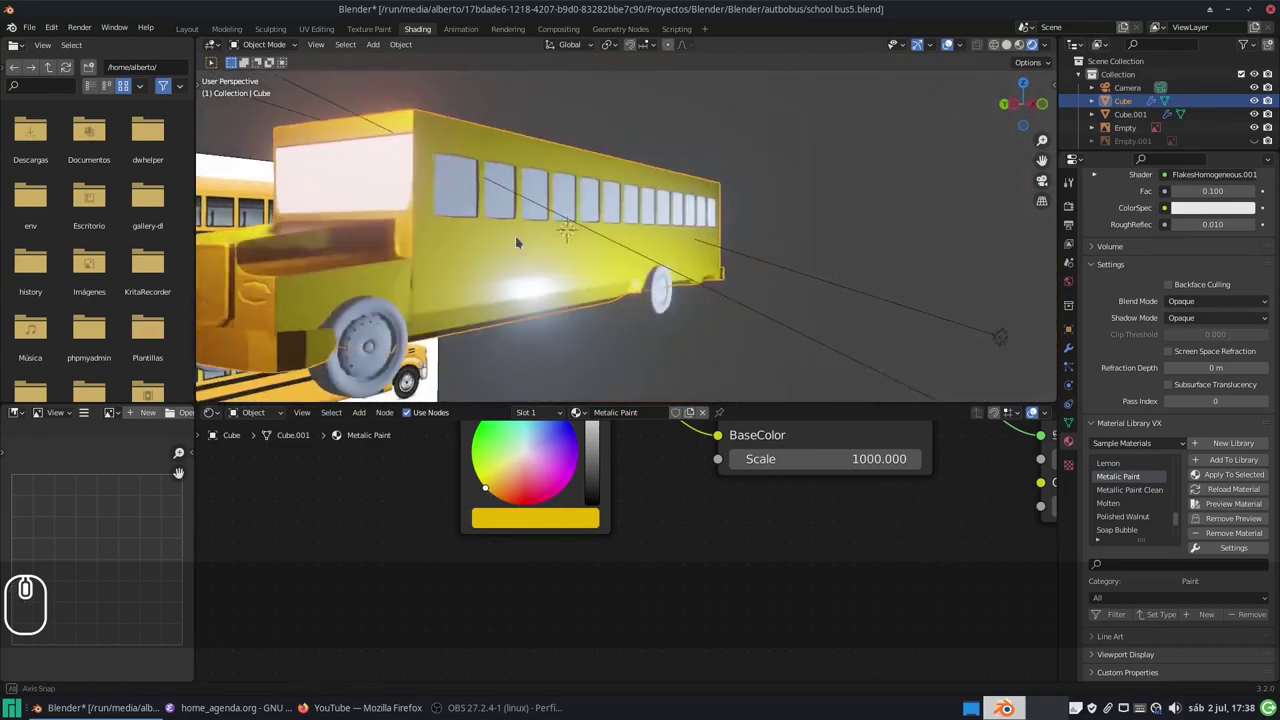
pyautogui.scroll(-3)
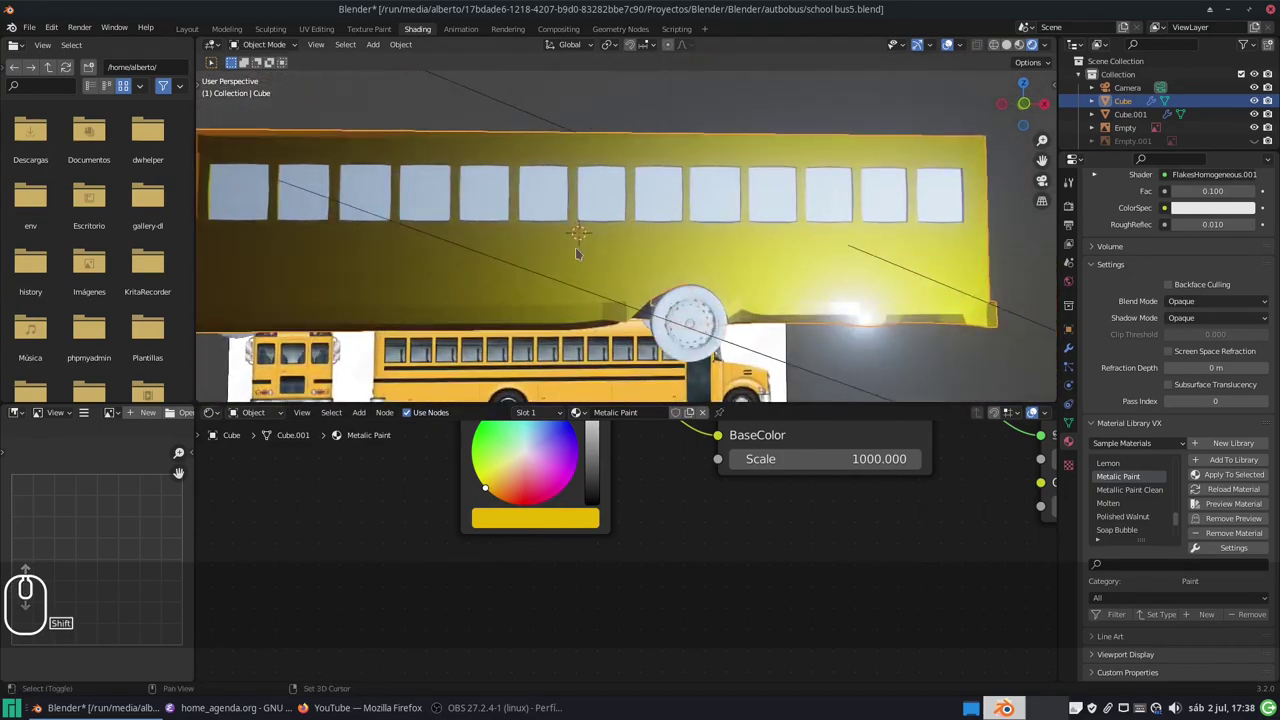
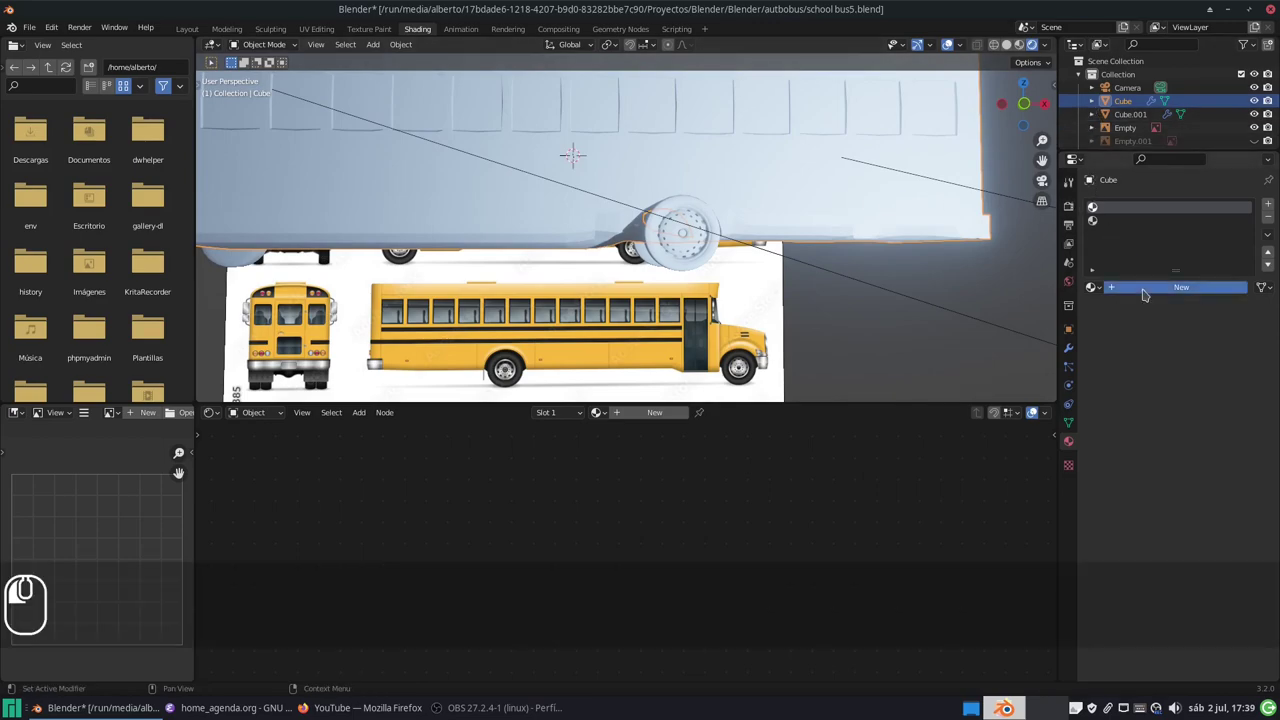
# Step: In Edit Mode on the bus body, add a second material slot with a new material for the windows
pyautogui.scroll(-3)
pyautogui.scroll(-3)
pyautogui.scroll(3)
pyautogui.scroll(-3)
pyautogui.scroll(3)
pyautogui.click(1237, 477)
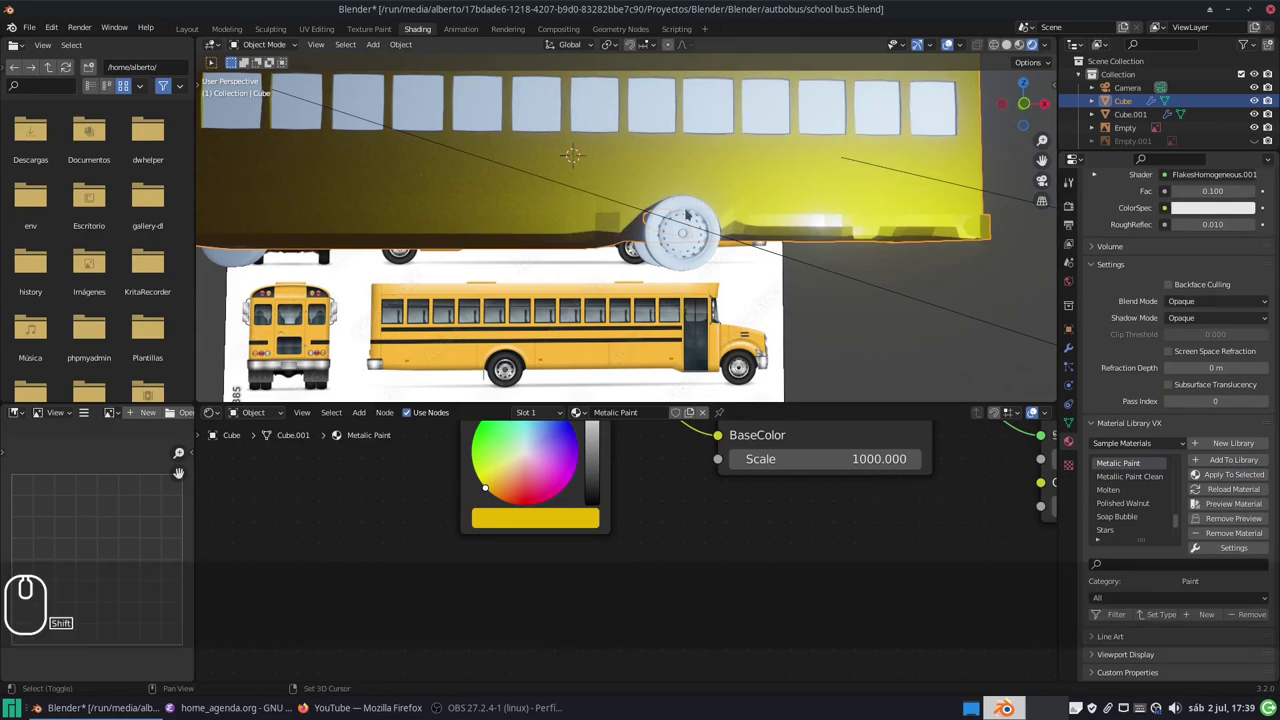
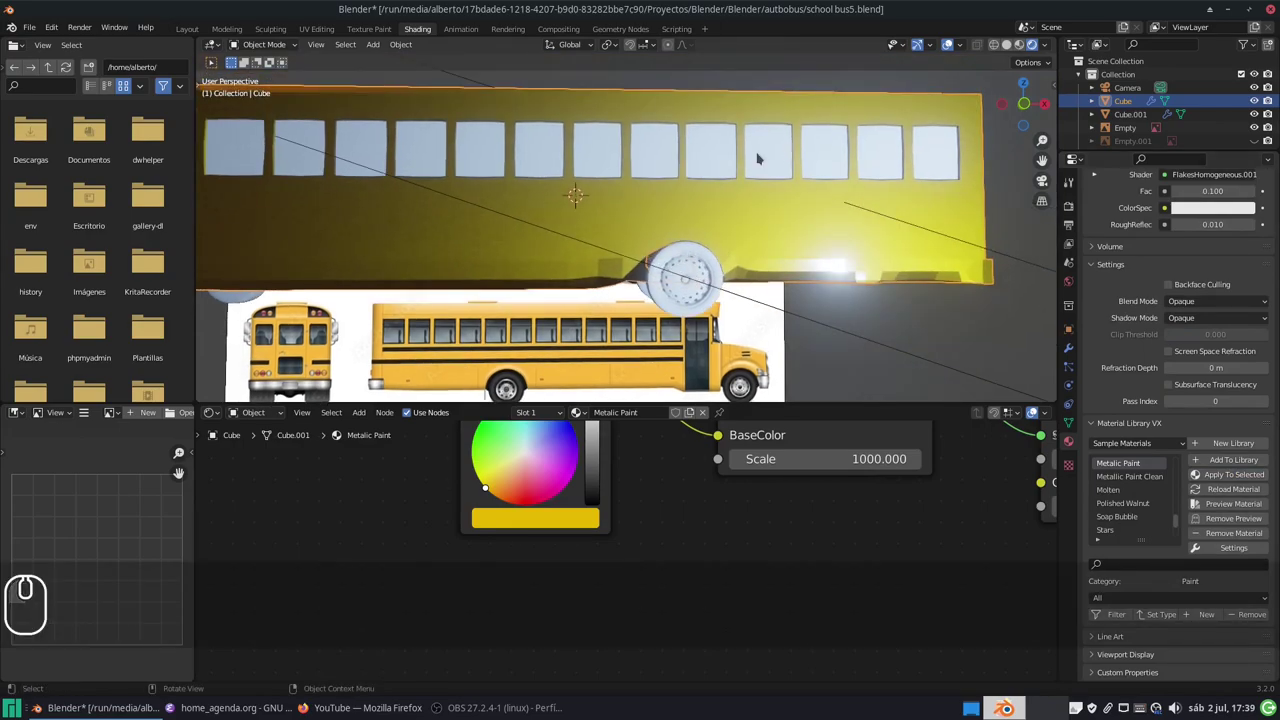
pyautogui.press('Tab')
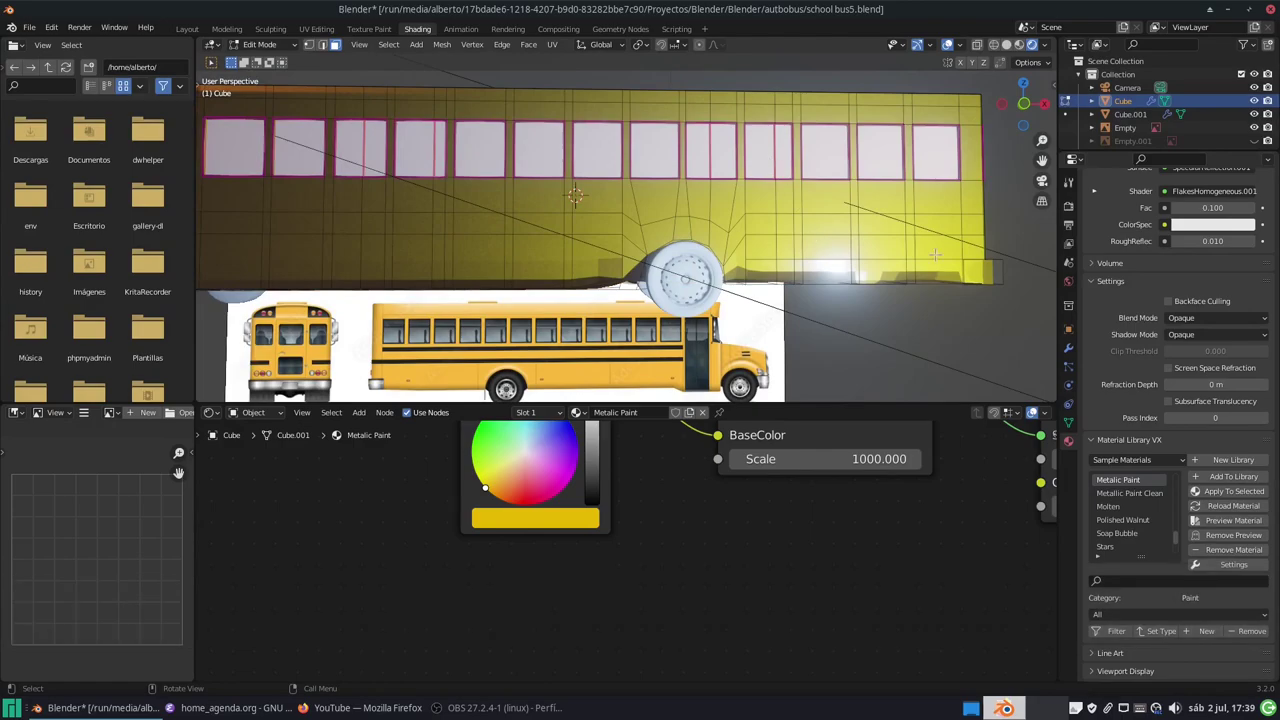
pyautogui.scroll(3)
pyautogui.click(1117, 227)
pyautogui.click(1153, 289)
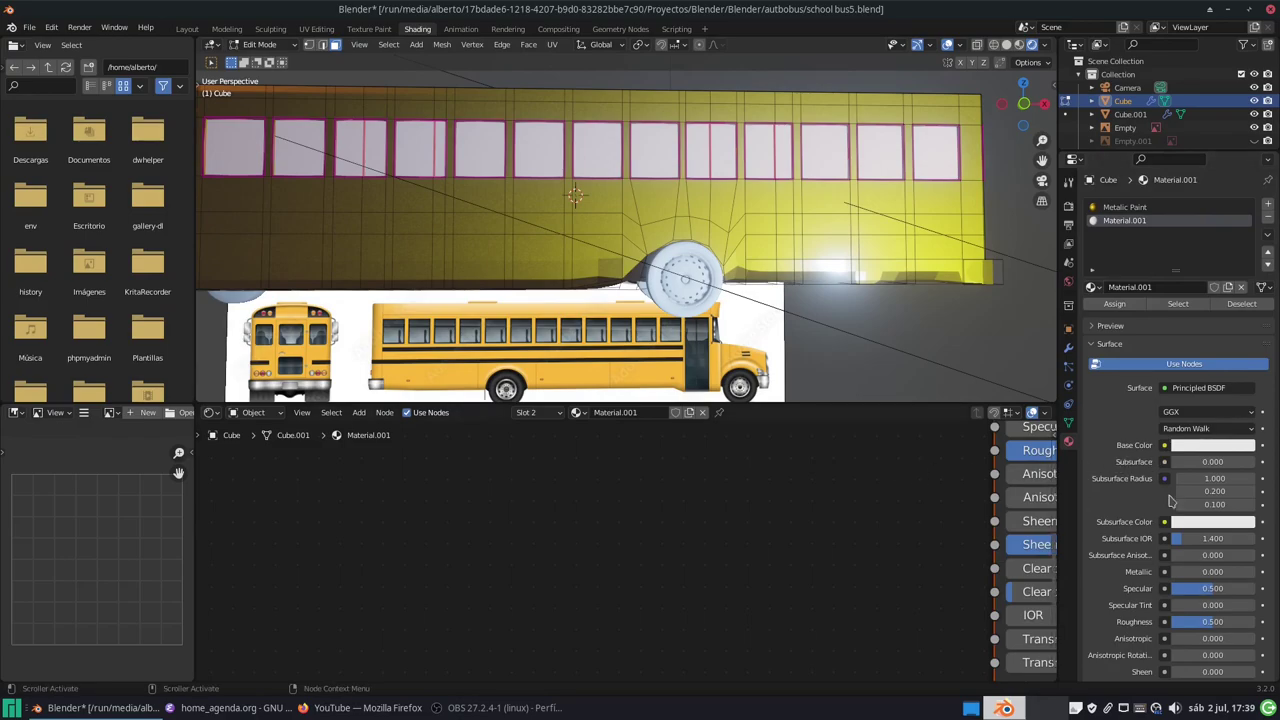
# Step: Apply the library's Glow Glass to the window faces so they appear see-through
pyautogui.scroll(-3)
pyautogui.scroll(3)
pyautogui.scroll(-3)
pyautogui.scroll(3)
pyautogui.scroll(-3)
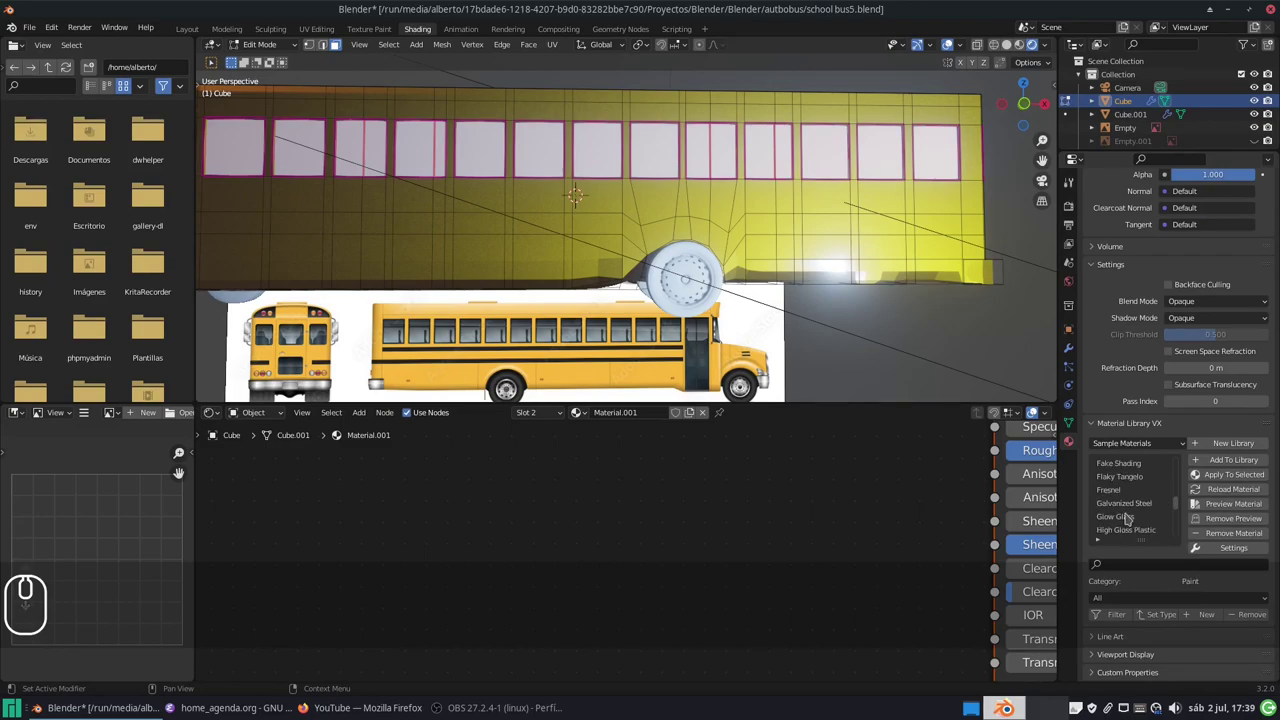
pyautogui.moveTo(1129, 515); pyautogui.dragTo(1247, 465)
pyautogui.click(1237, 477)
pyautogui.press('Tab')
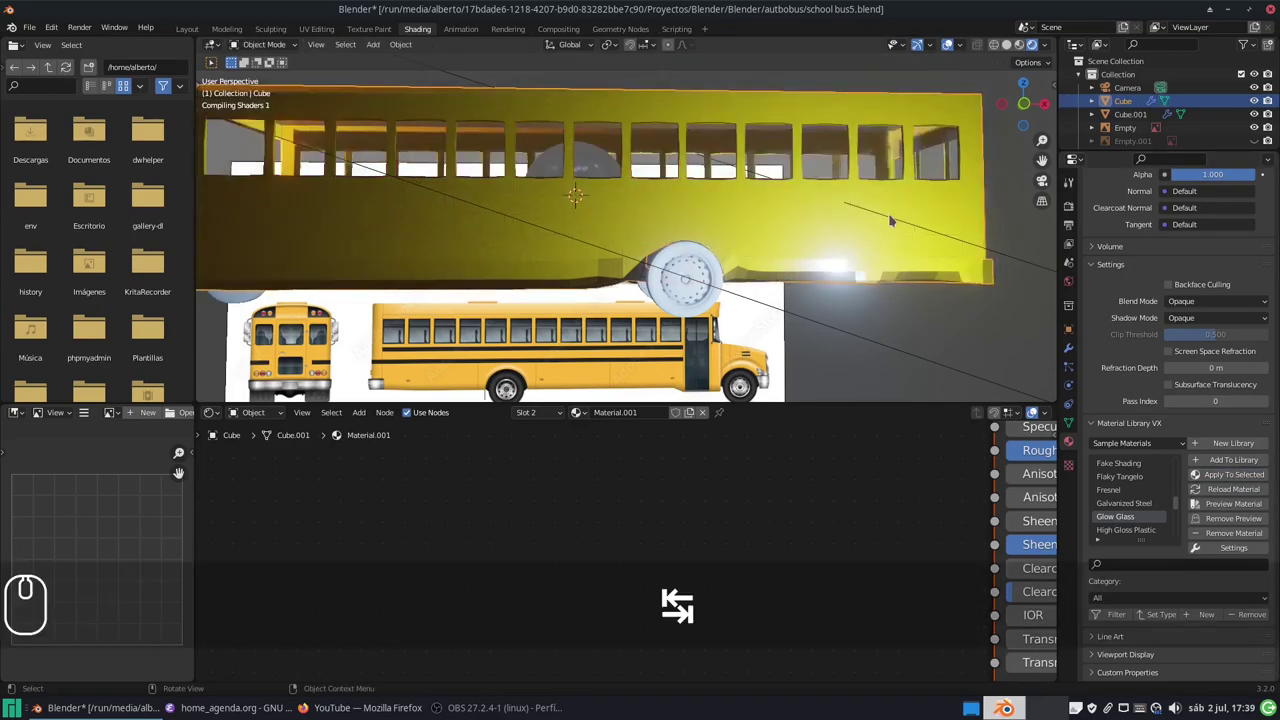
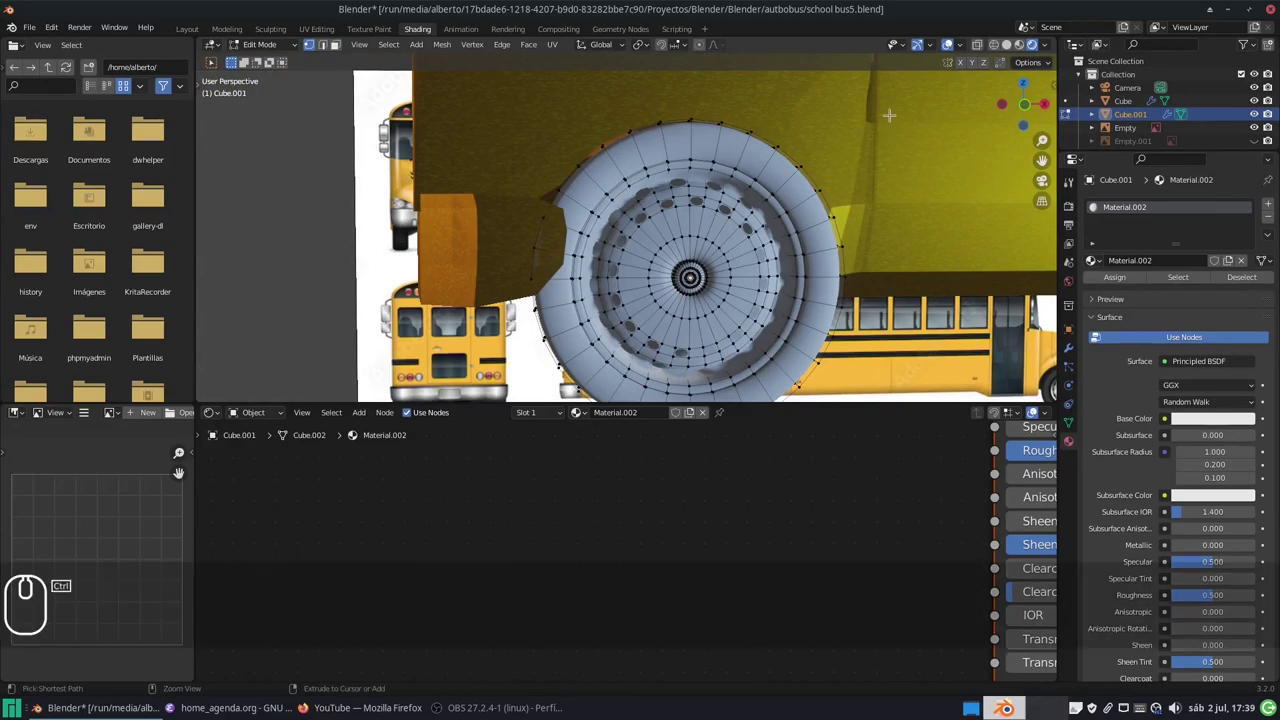
# Step: Begin growing the selection from the wheel hub centre vertex
pyautogui.press('ctrl+KP_Add')
# Step: Grow the selection over the wheel rim and scroll the library list toward Metalic Paint
pyautogui.press('ctrl+KP_Add')
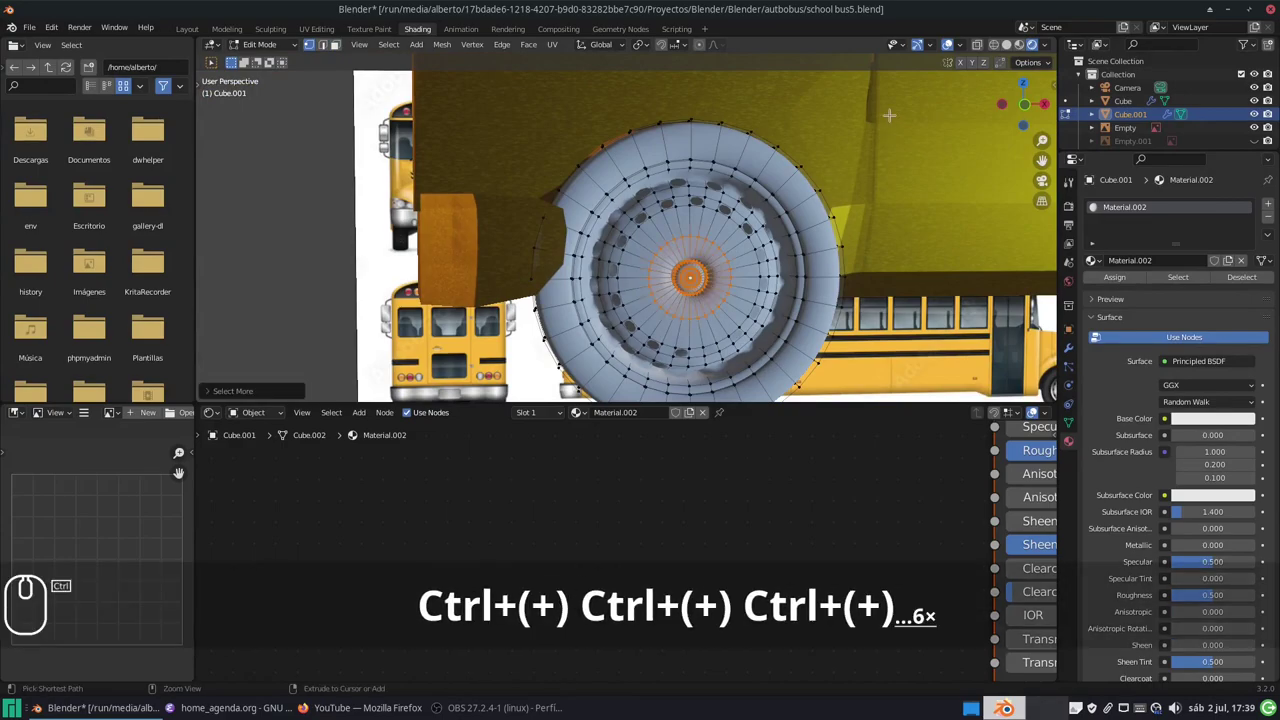
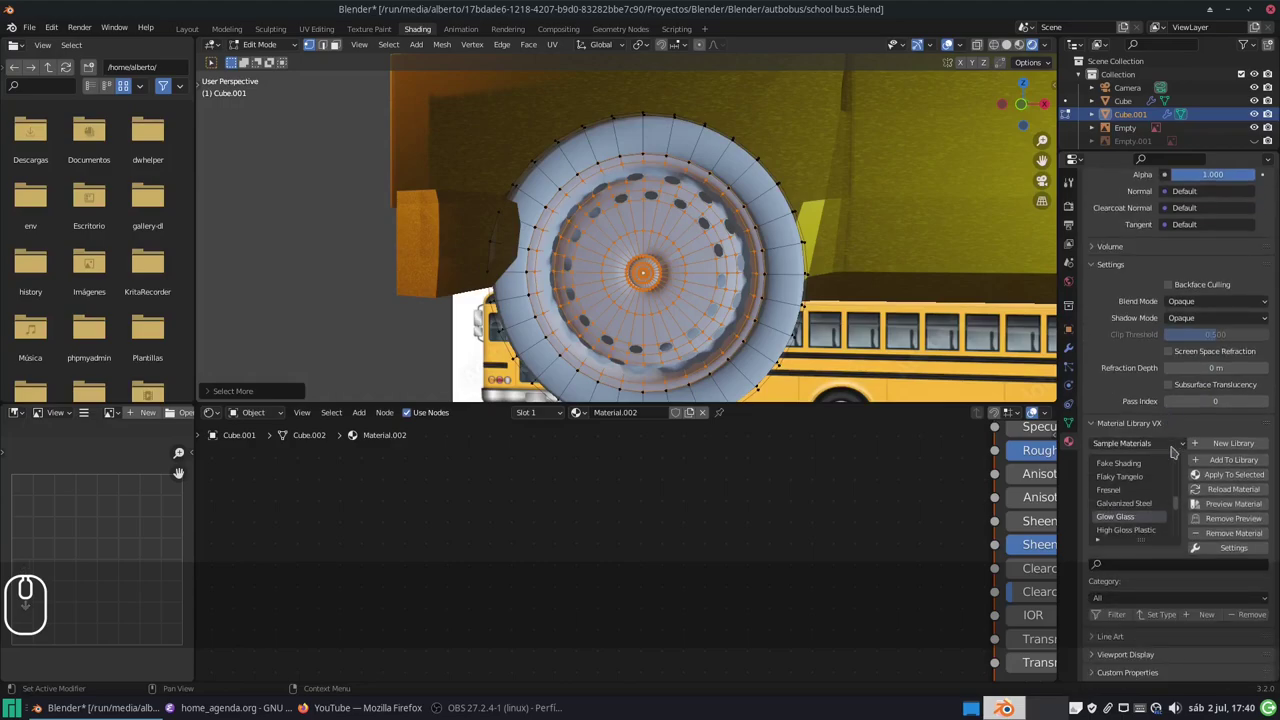
pyautogui.scroll(-3)
pyautogui.scroll(3)
pyautogui.scroll(-3)
# Step: Apply Metalic Paint to the rim faces and rename Material.002 to Metal llantas
pyautogui.click(1133, 489)
pyautogui.click(1244, 476)
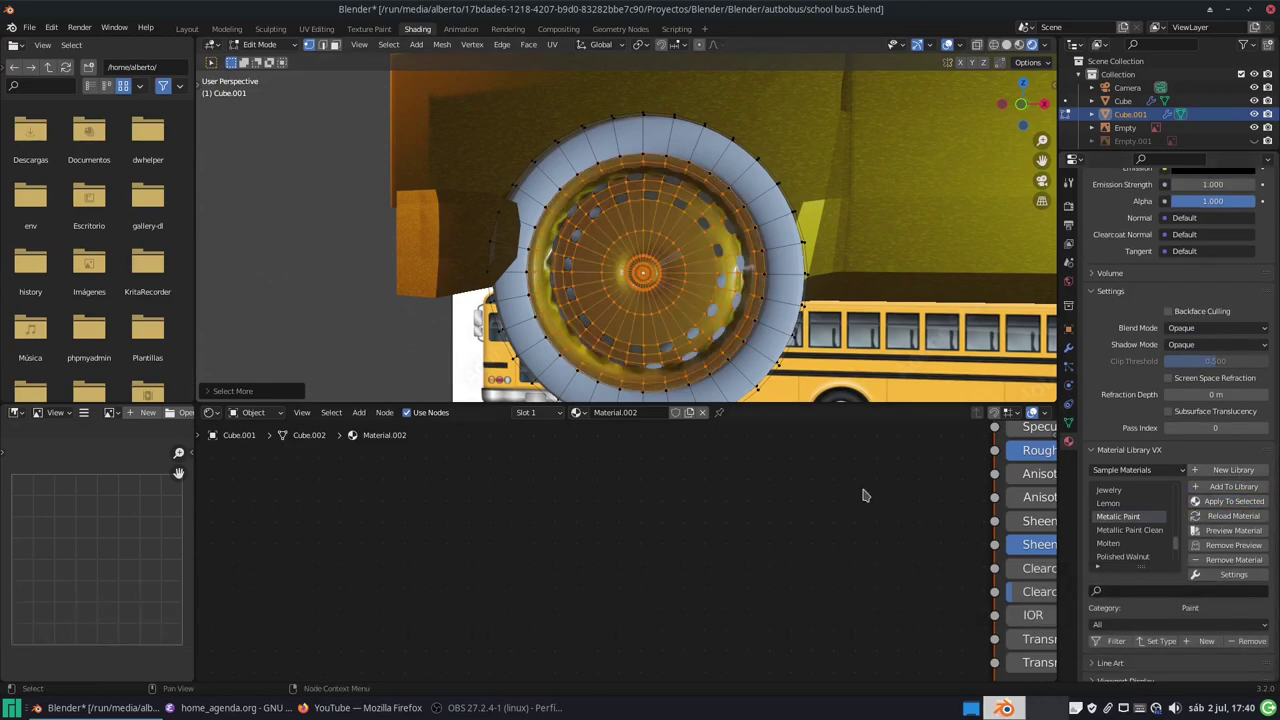
pyautogui.scroll(3)
pyautogui.scroll(-3)
pyautogui.scroll(3)
pyautogui.scroll(3)
pyautogui.doubleClick(1136, 207)
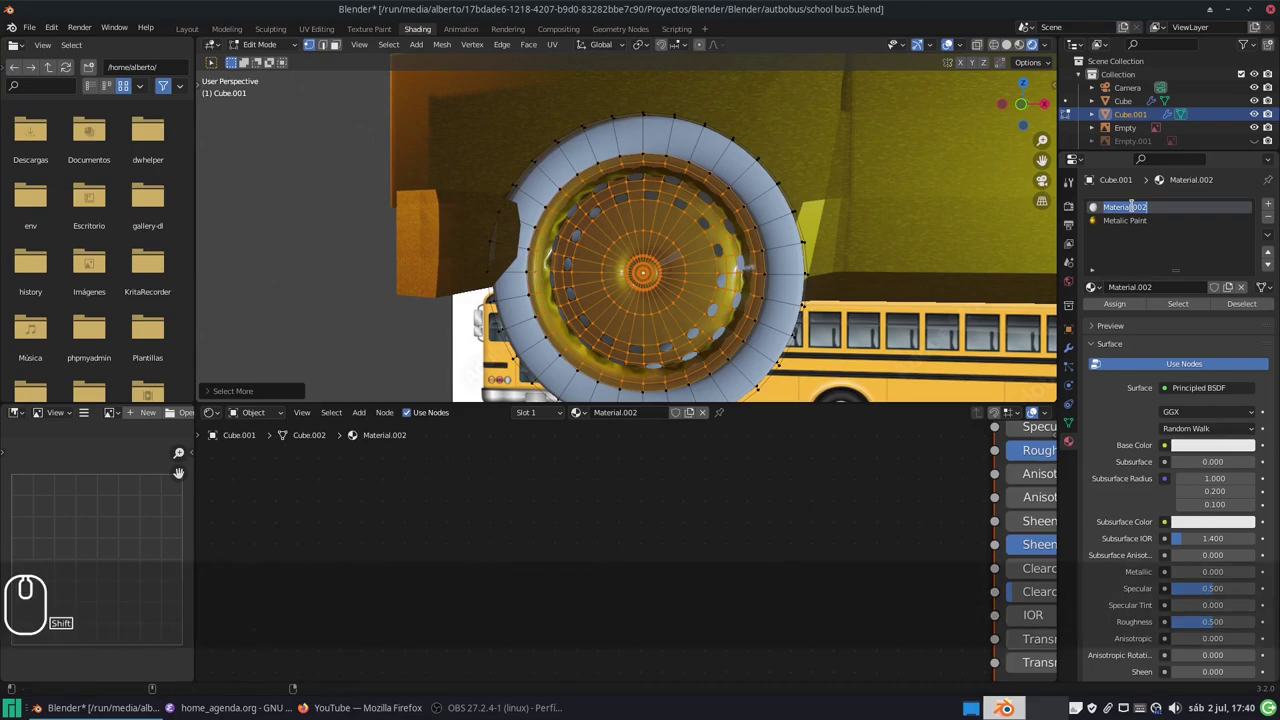
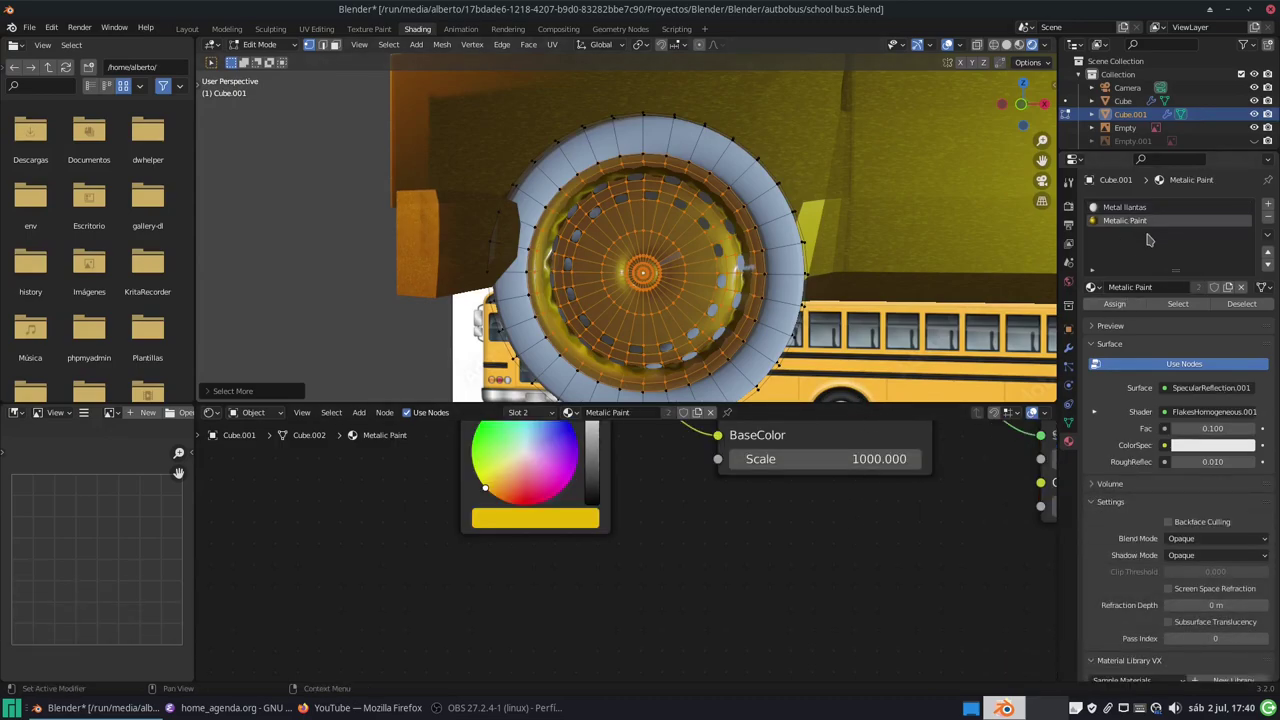
# Step: Make Metal llantas the active slot and deselect the faces using Metalic Paint
pyautogui.click(1140, 211)
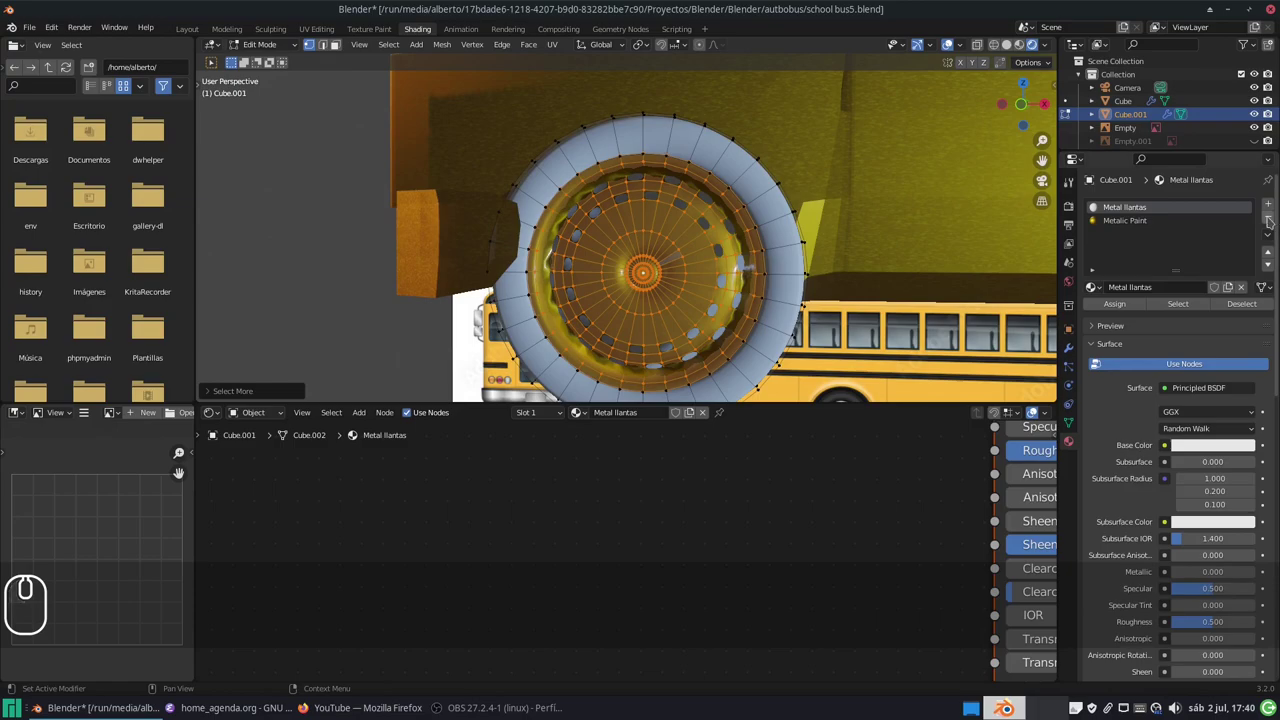
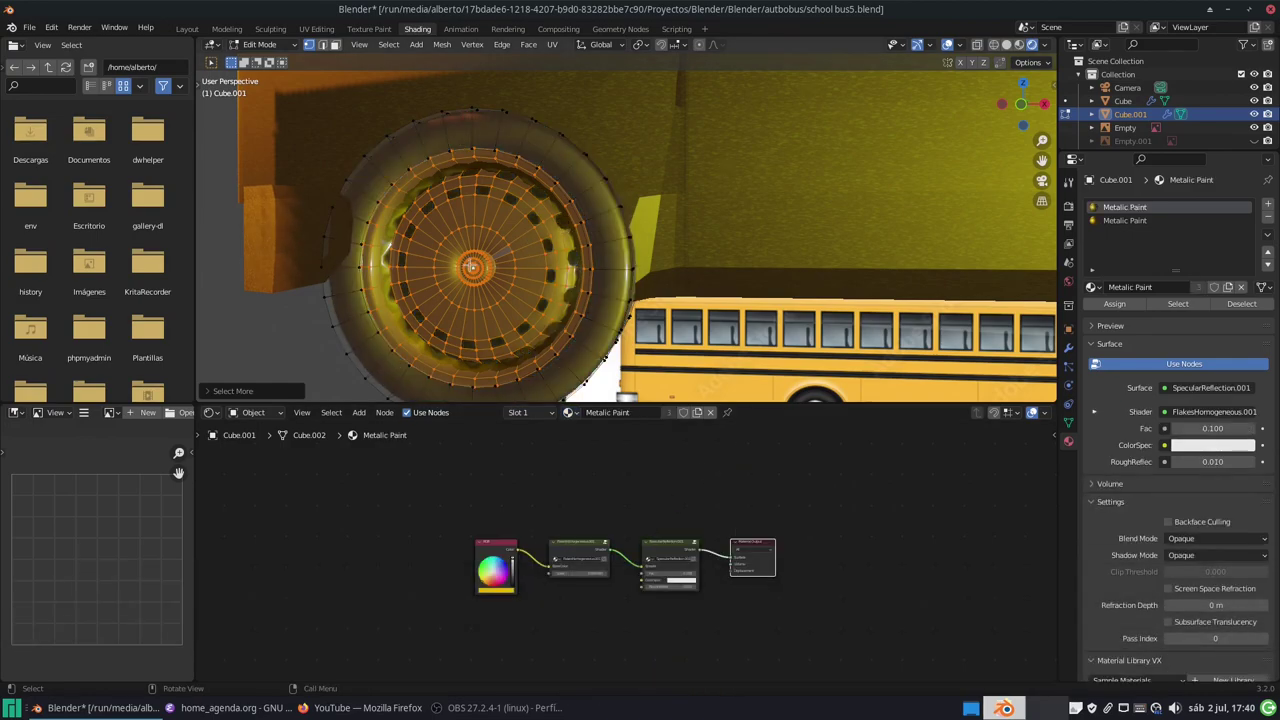
pyautogui.press('ctrl+z')
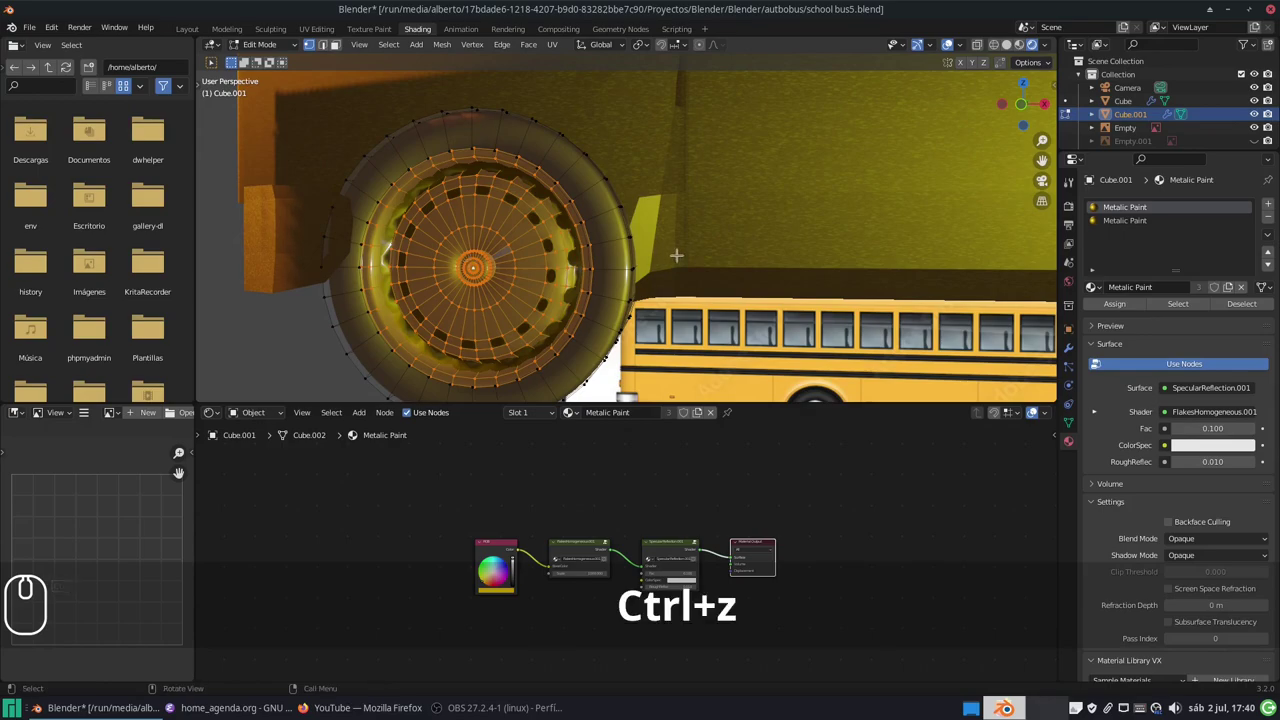
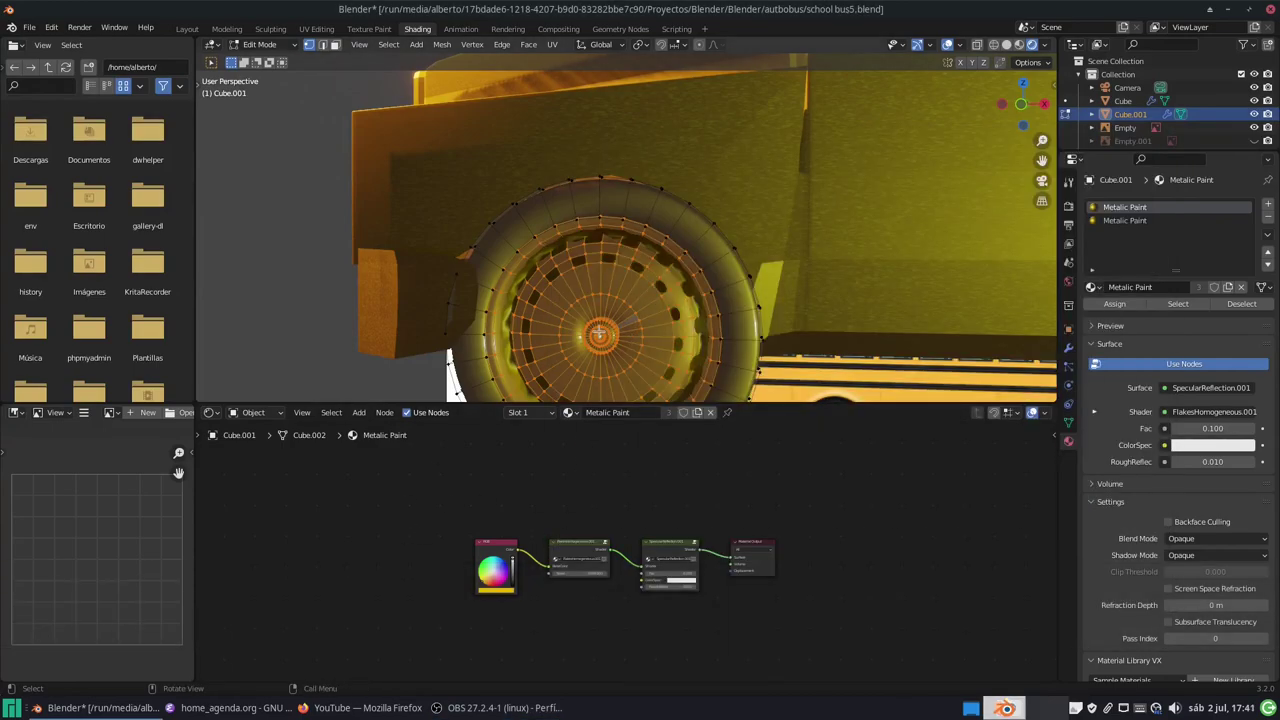
pyautogui.moveTo(1109, 221); pyautogui.dragTo(1167, 309)
pyautogui.click(1169, 305)
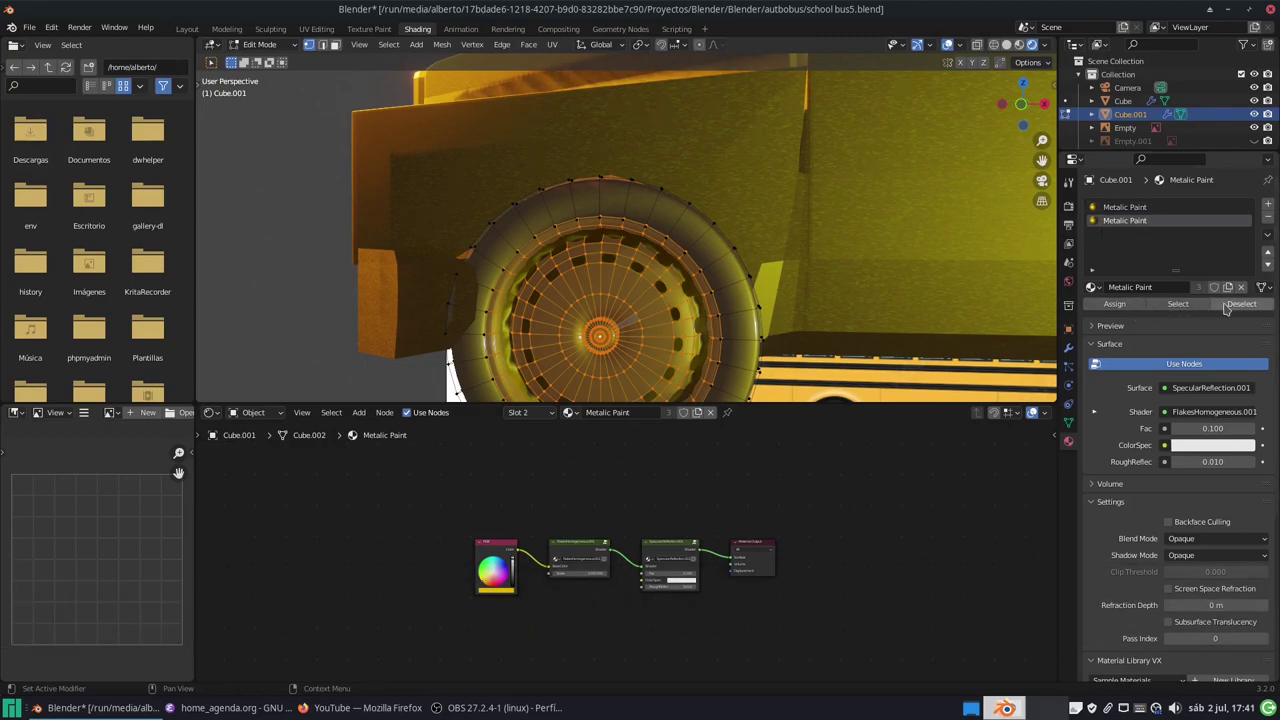
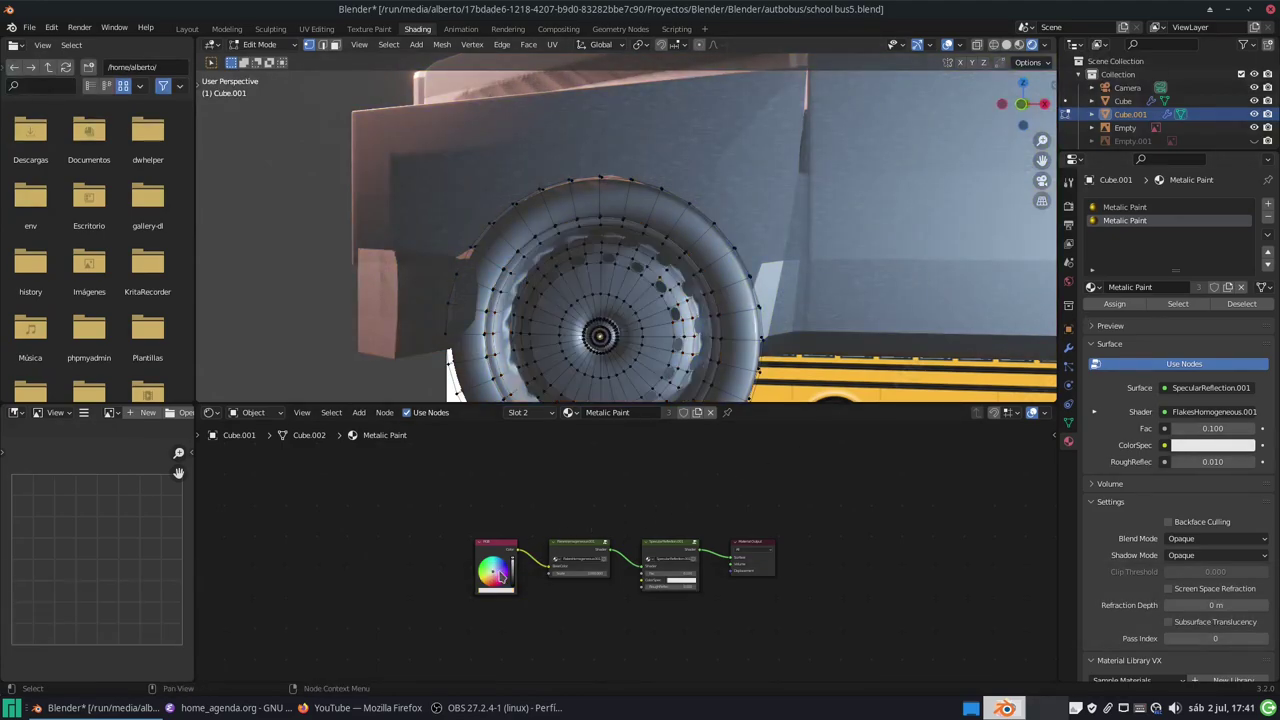
# Step: Select the wheel's inner rim faces up to the centre
pyautogui.click(1141, 213)
pyautogui.click(1193, 310)
pyautogui.moveTo(1237, 309); pyautogui.dragTo(1143, 229)
pyautogui.click(1143, 229)
pyautogui.click(1180, 302)
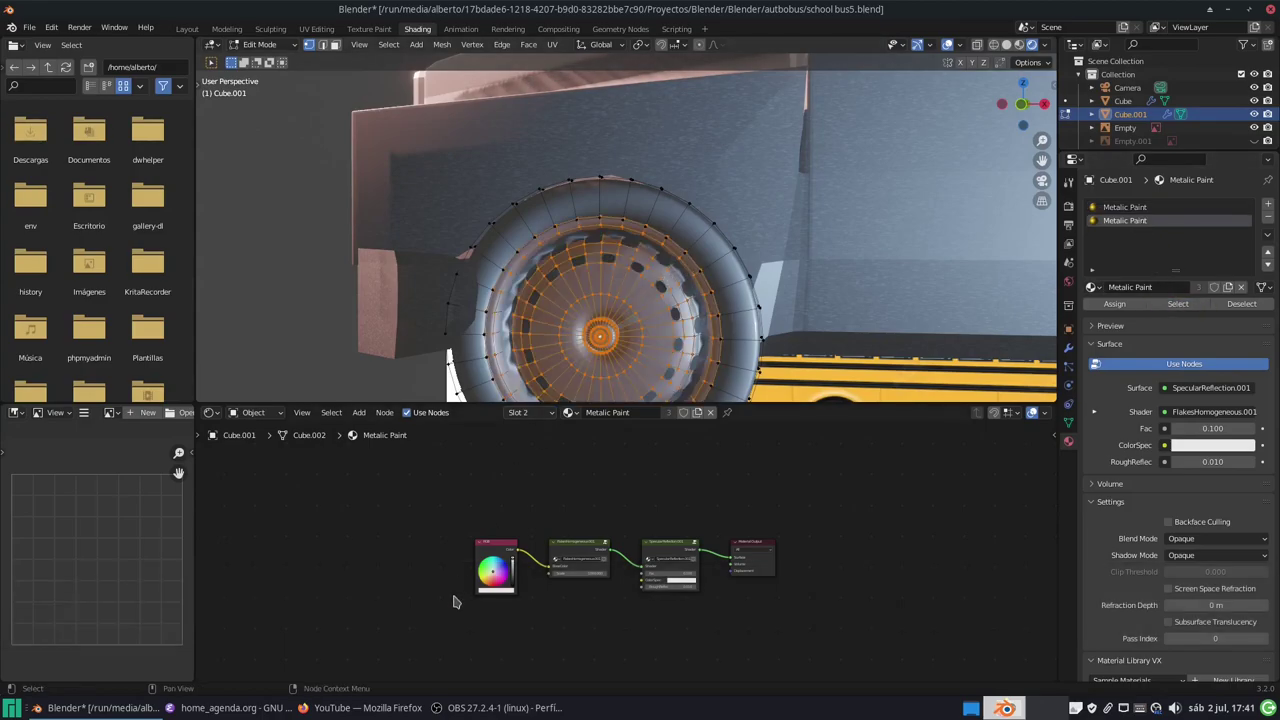
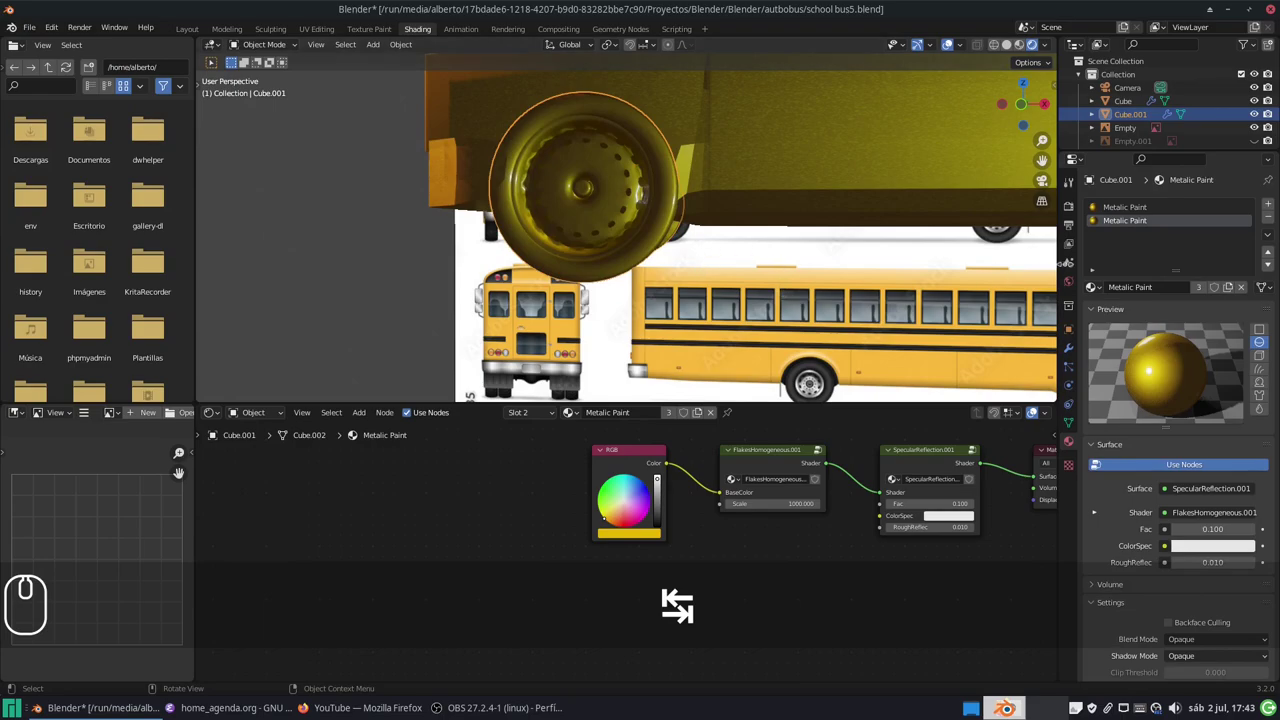
# Step: Make Metalic Paint a single-user grey copy (Metalic Paint.001) and invert the wheel selection in Edit Mode
pyautogui.click(1201, 290)
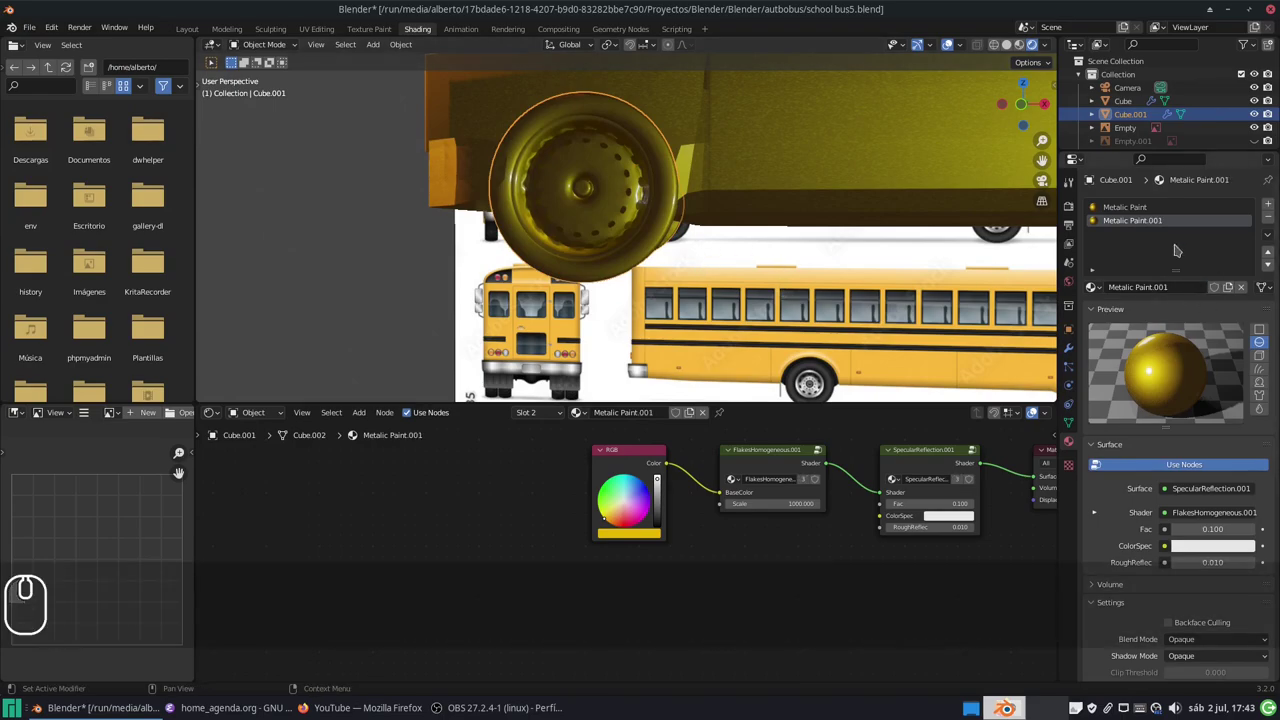
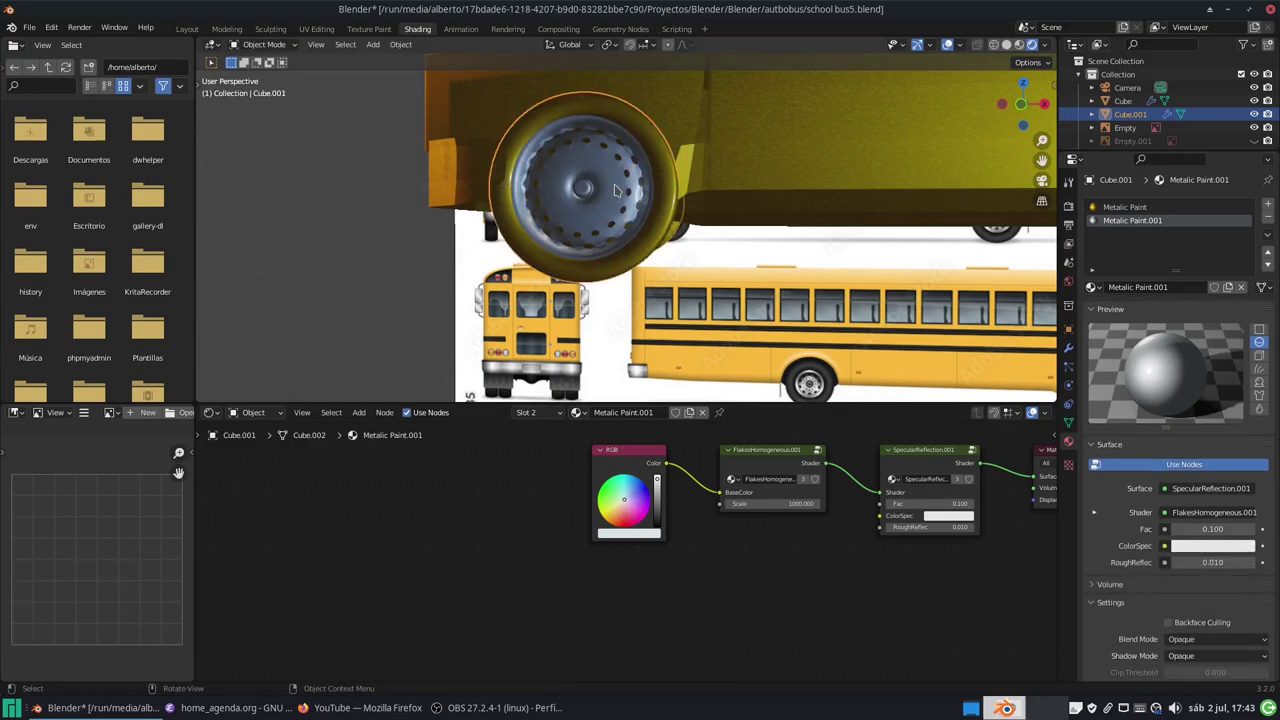
pyautogui.press('Tab')
pyautogui.press('ctrl+i')
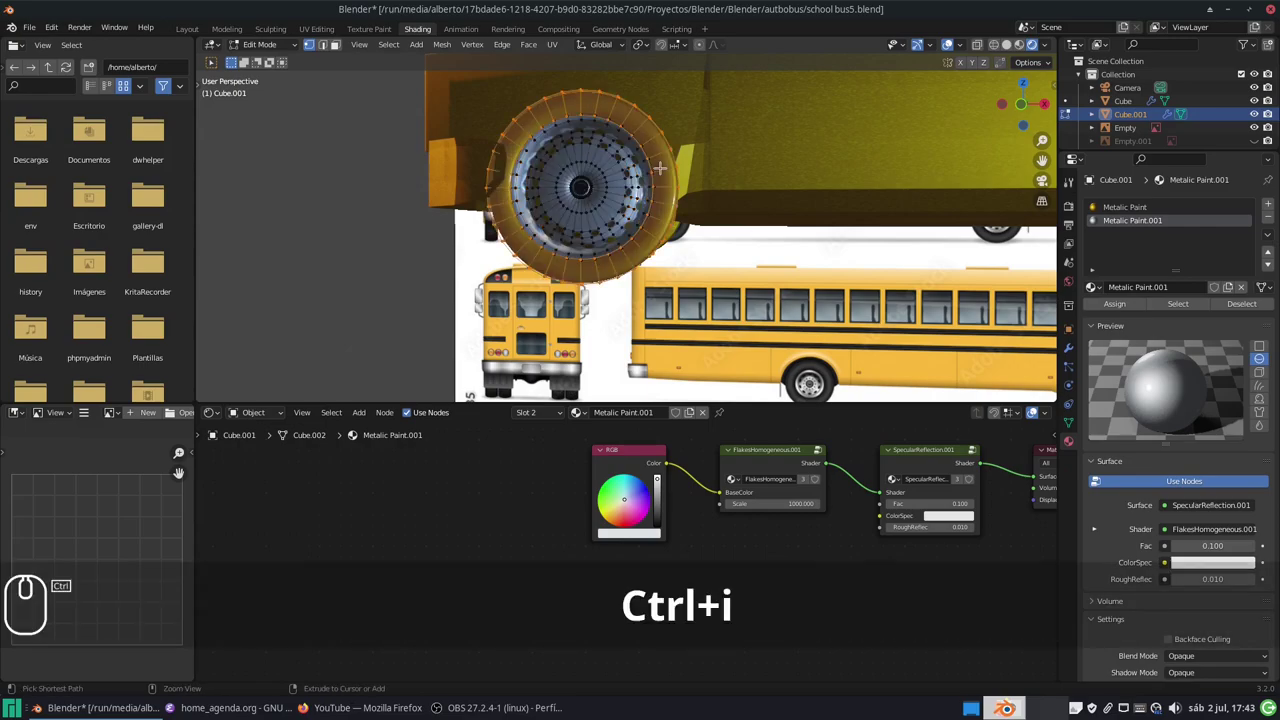
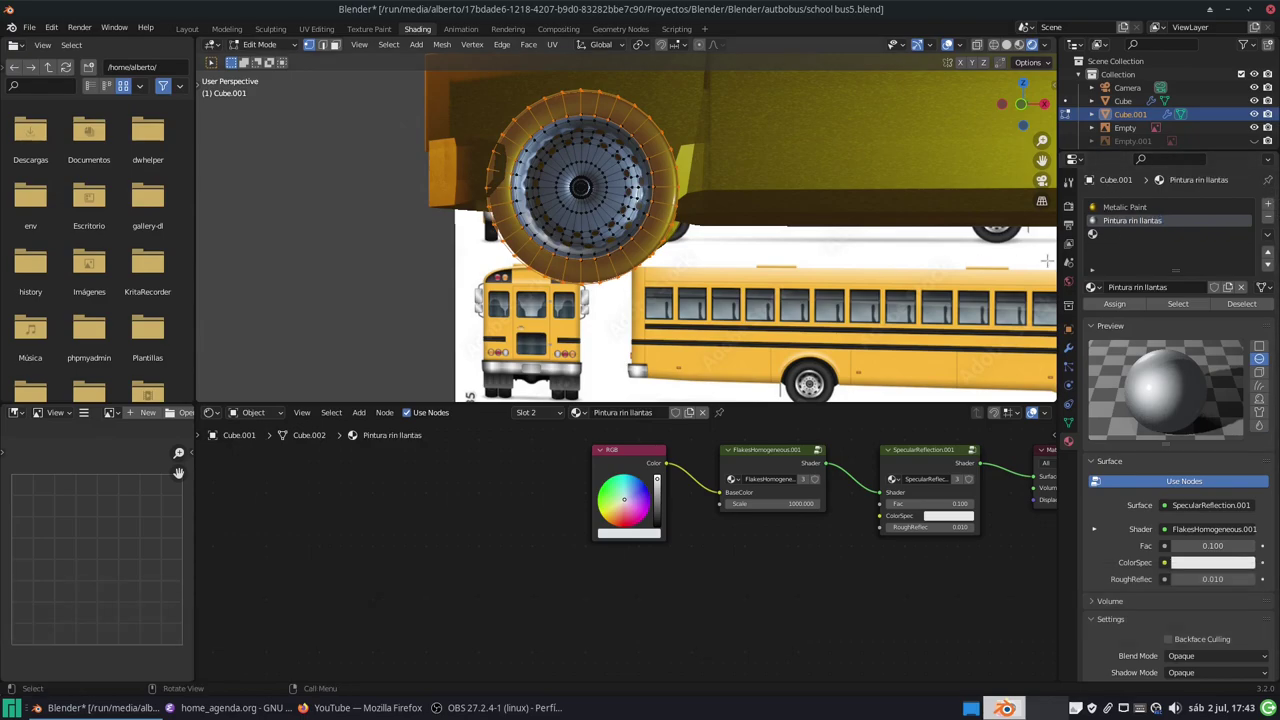
# Step: Add a third material slot with a new dark Material.002 for the tire
pyautogui.click(1116, 236)
pyautogui.click(1171, 292)
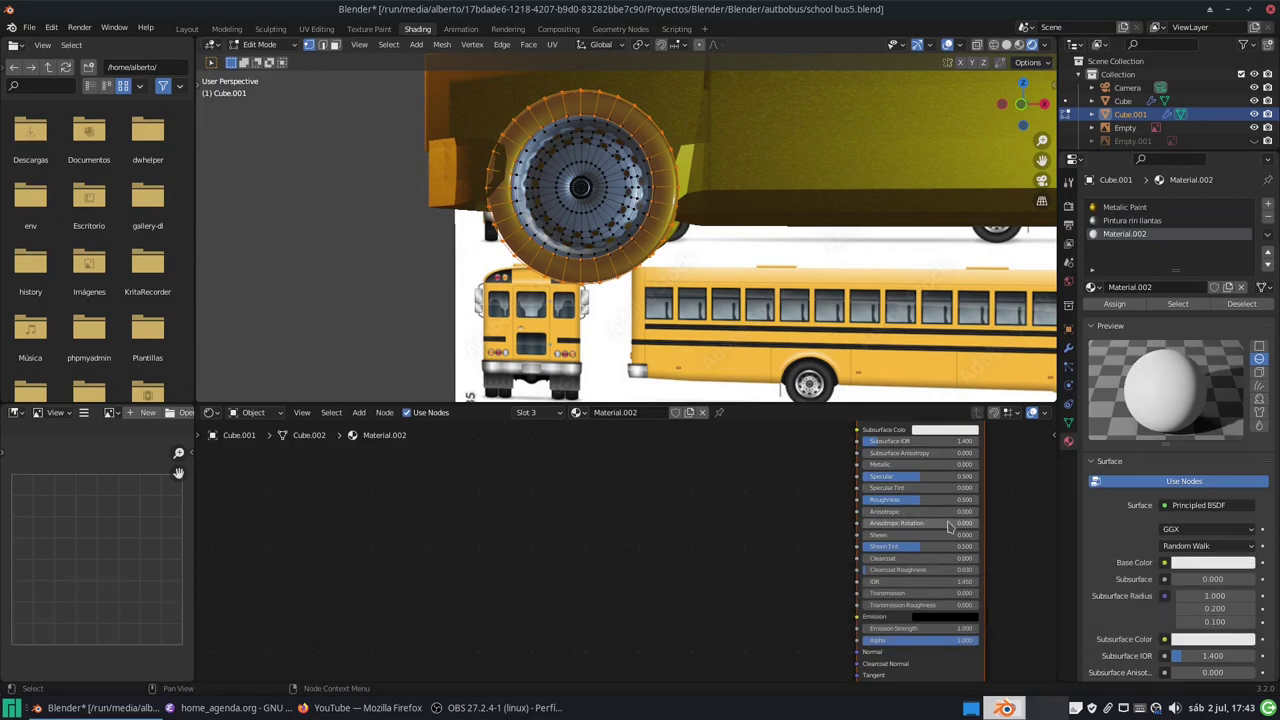
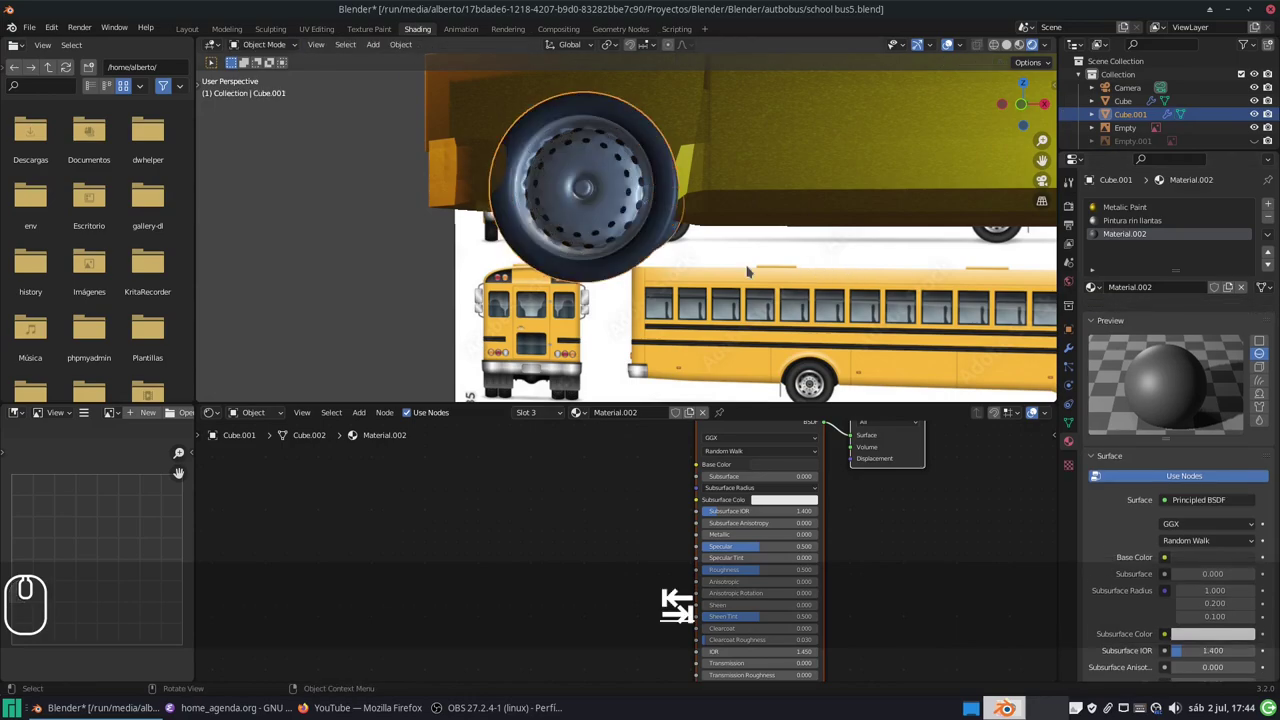
# Step: Orbit to view the whole bus and clear the selection before picking the bus body
pyautogui.scroll(3)
pyautogui.moveTo(740, 196); pyautogui.dragTo(547, 227)
pyautogui.scroll(-3)
pyautogui.moveTo(550, 209); pyautogui.dragTo(712, 202)
pyautogui.middleClick(712, 203)
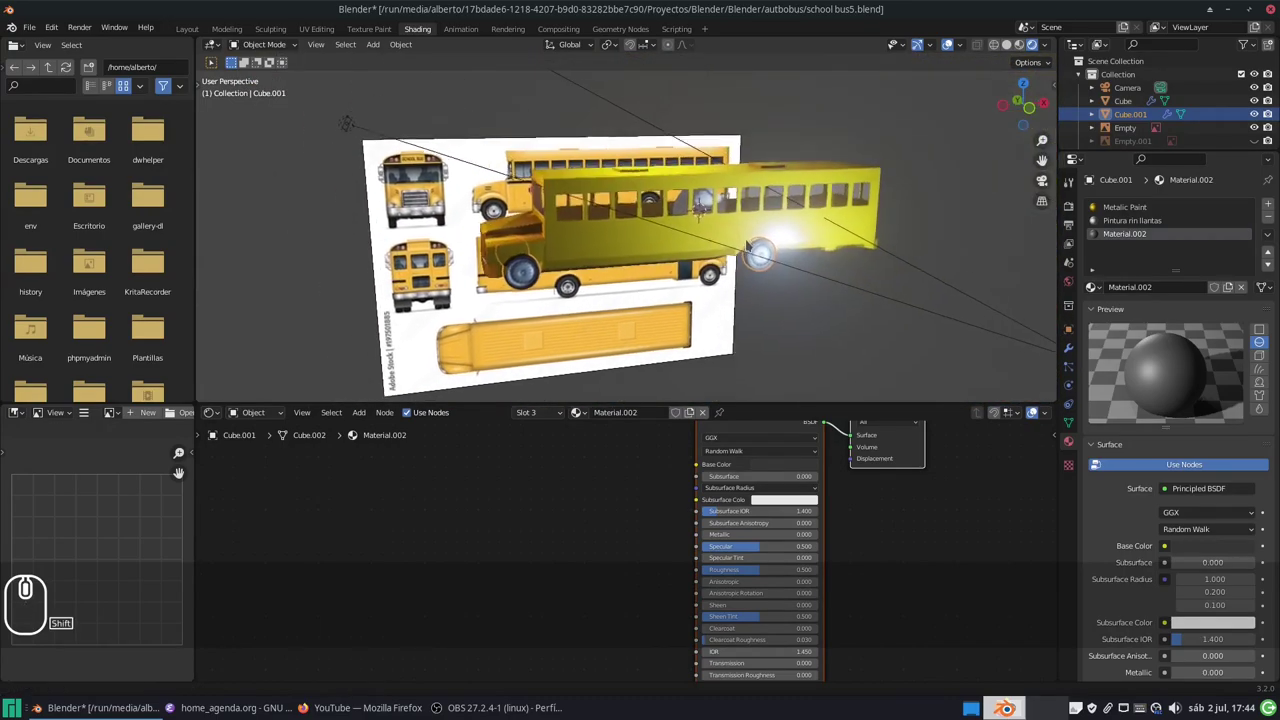
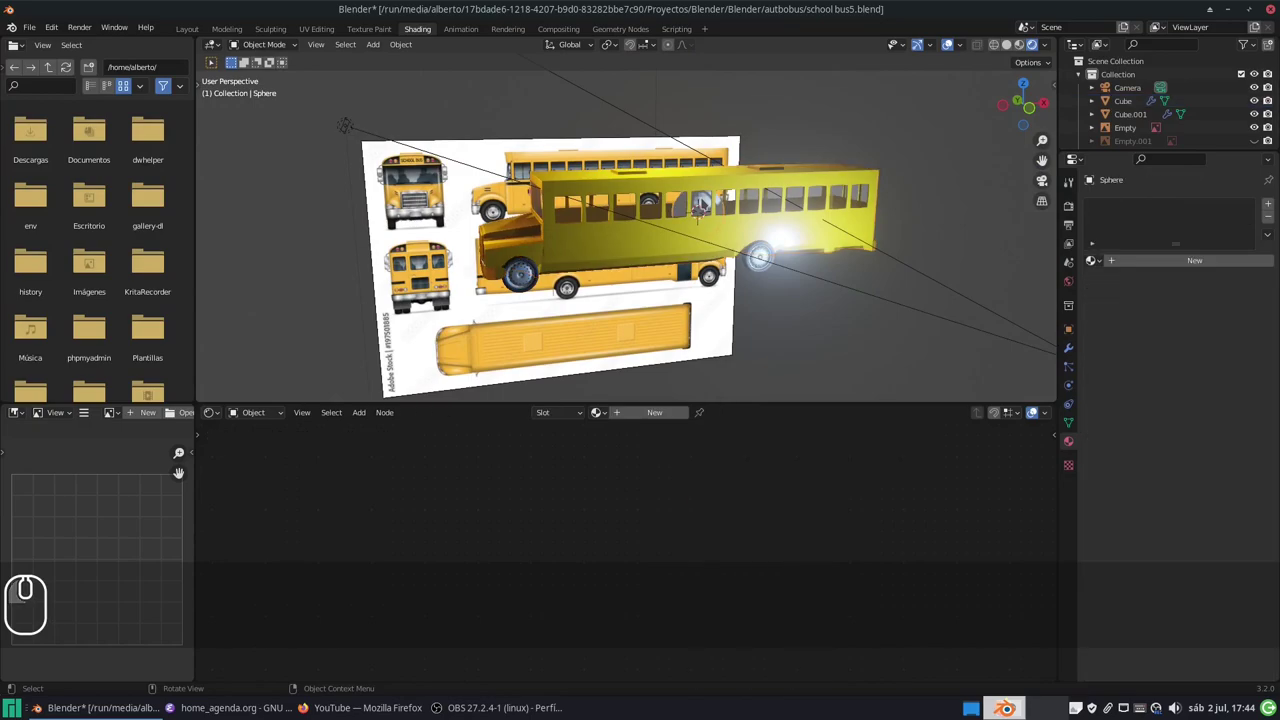
pyautogui.click(706, 199)
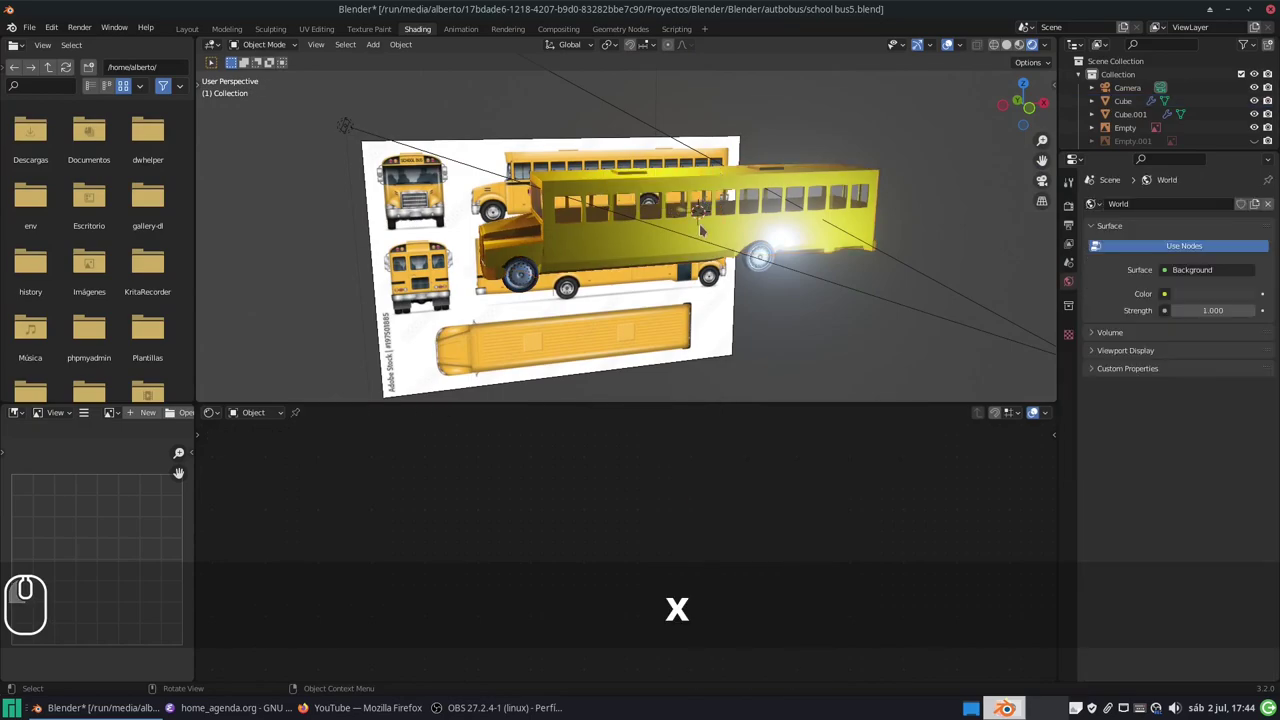
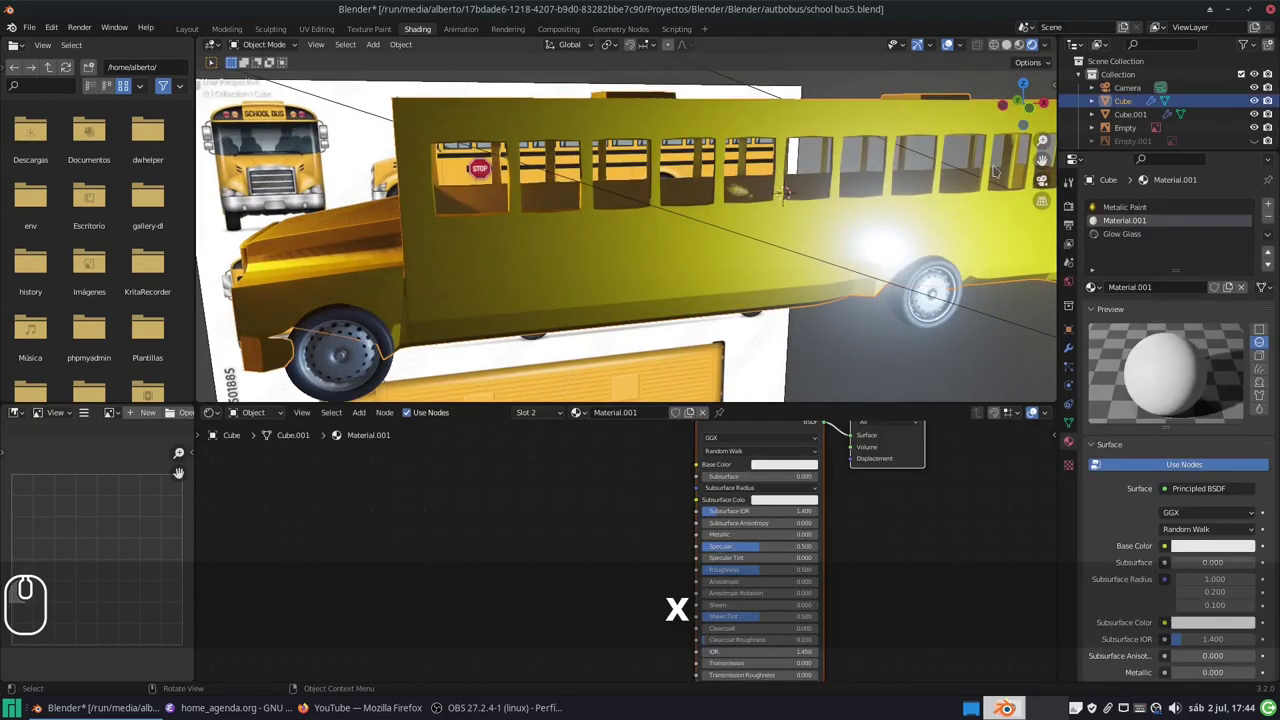
# Step: Make the bus body's Glow Glass material active and frame its shader nodes, panning past the curve and Transparent BSDF nodes
pyautogui.click(1130, 235)
pyautogui.click(1119, 236)
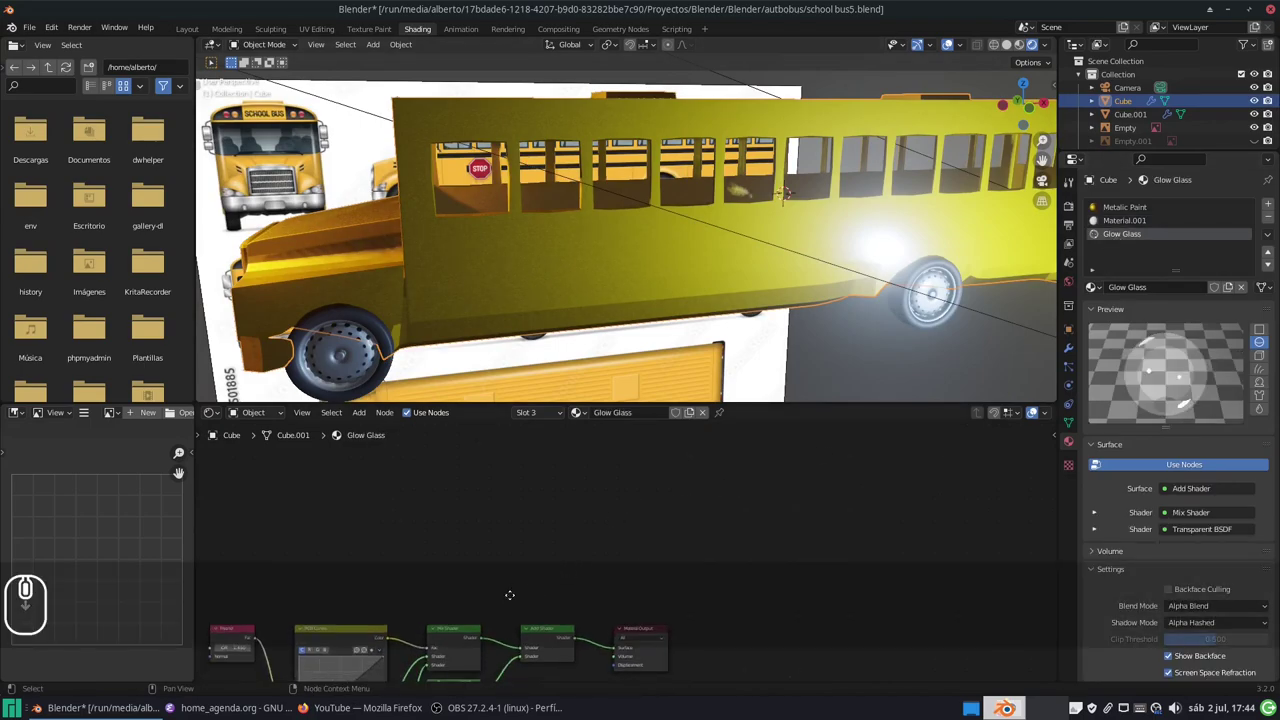
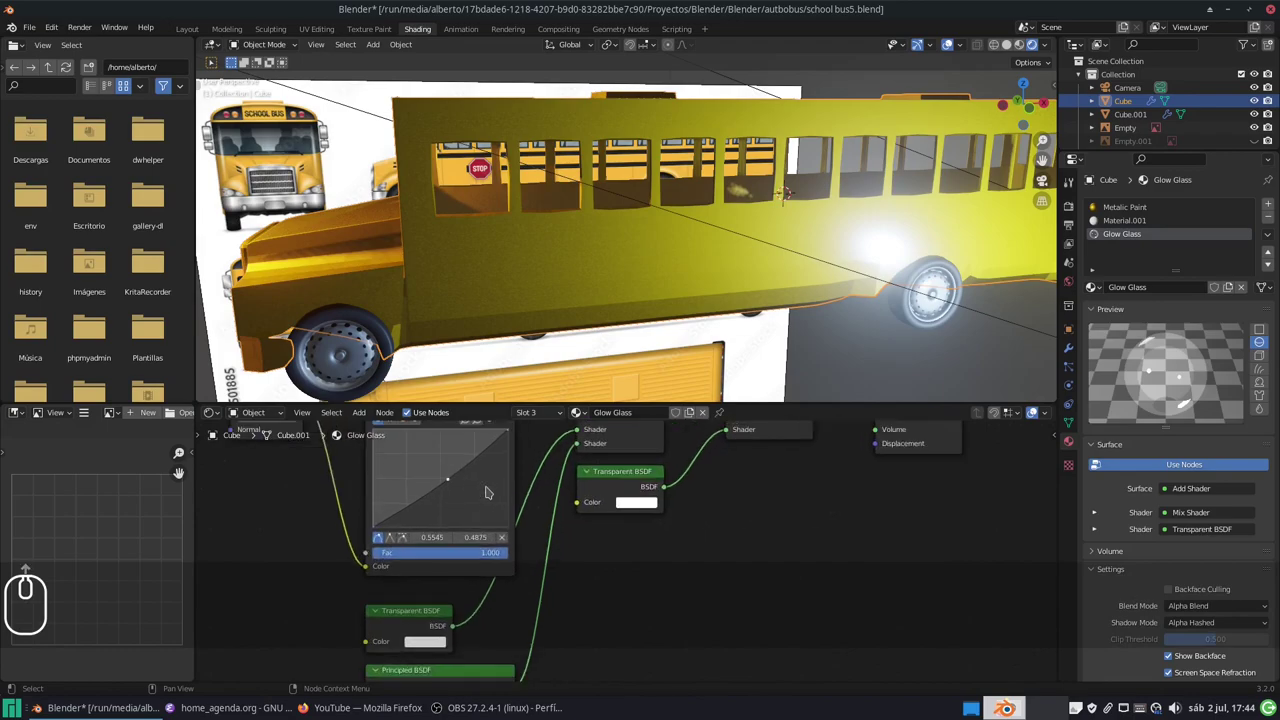
pyautogui.moveTo(453, 481); pyautogui.dragTo(455, 485)
pyautogui.moveTo(455, 485); pyautogui.dragTo(813, 545)
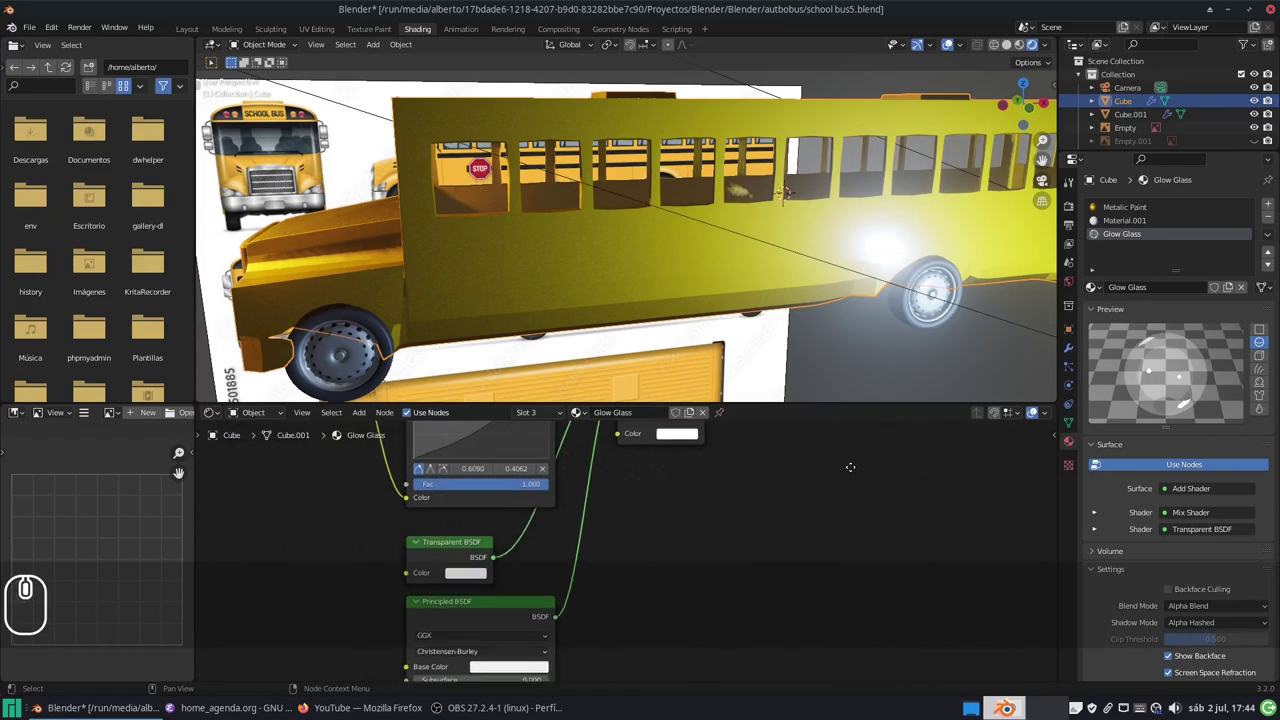
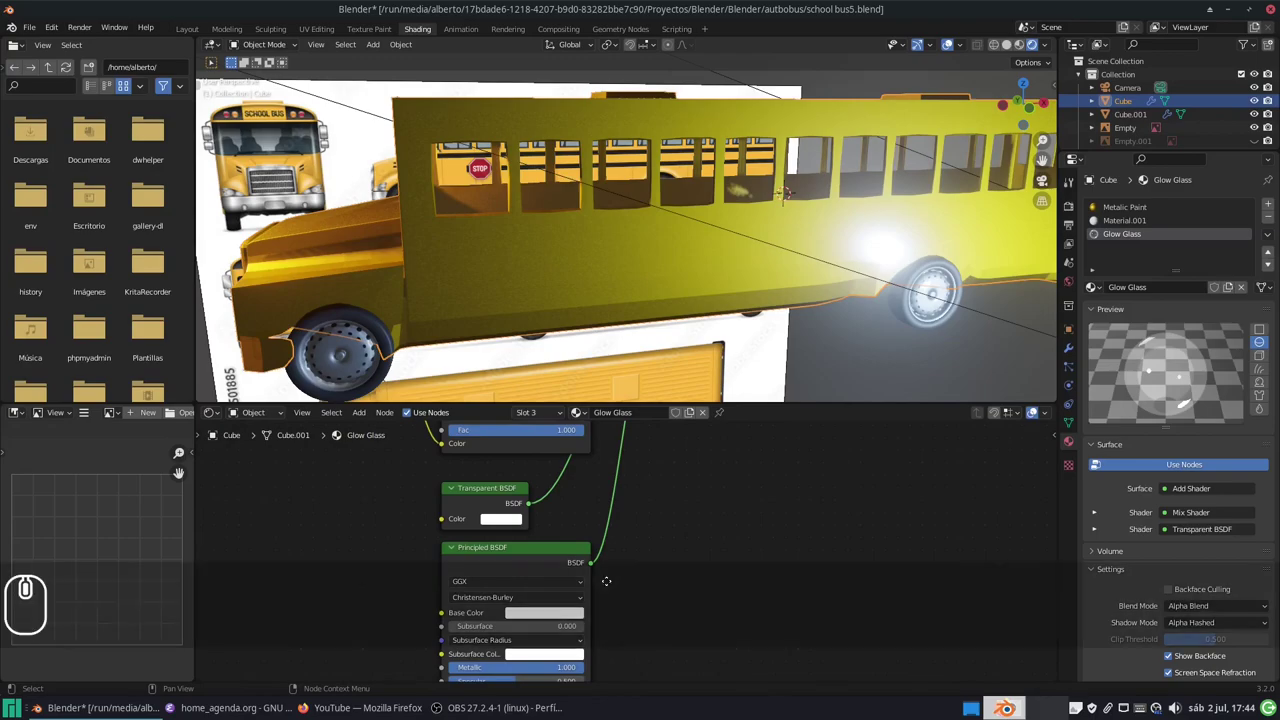
pyautogui.moveTo(663, 473); pyautogui.dragTo(641, 515)
pyautogui.moveTo(607, 520); pyautogui.dragTo(701, 471)
# Step: Raise the Glow Glass Principled BSDF subsurface to 0.100
pyautogui.press('Return')
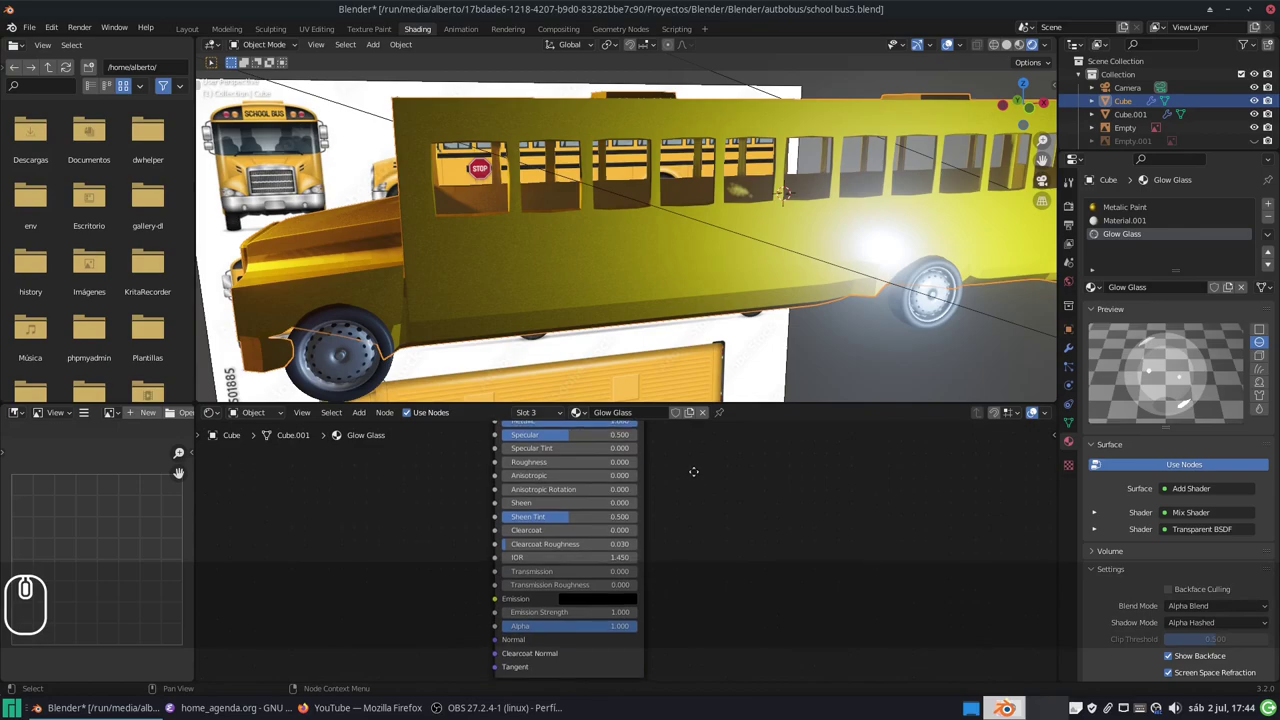
pyautogui.middleClick(701, 458)
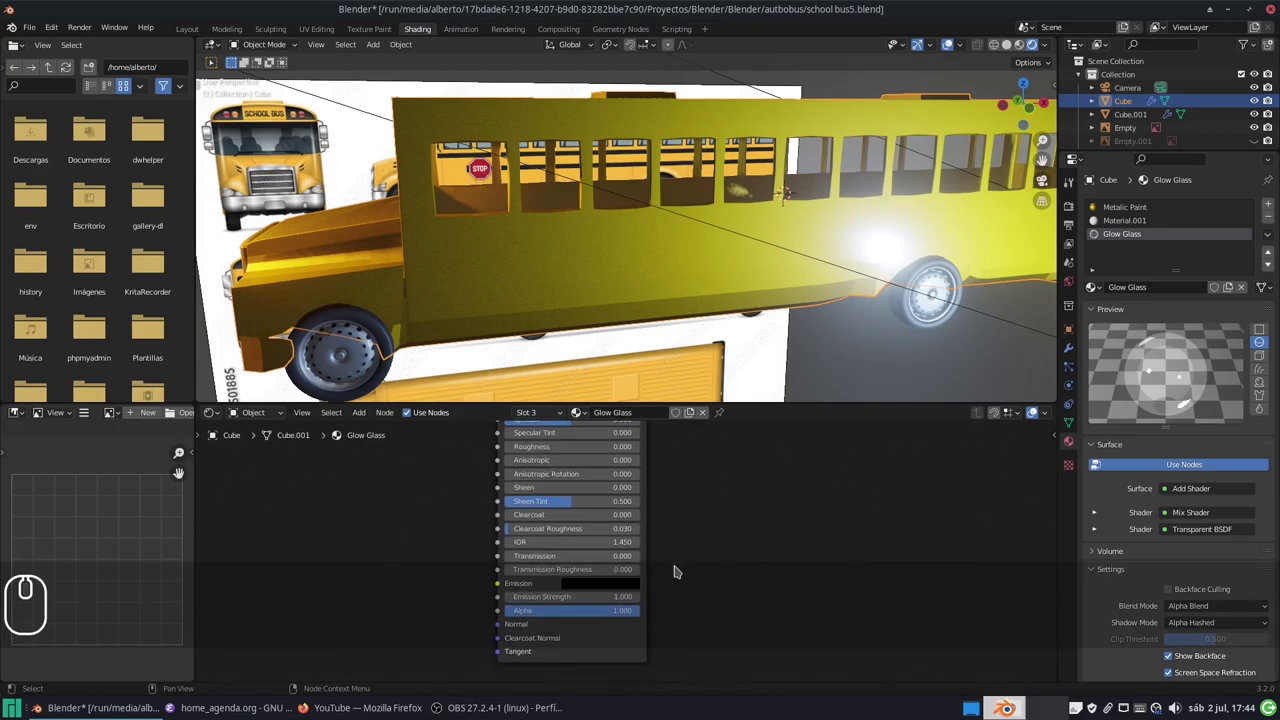
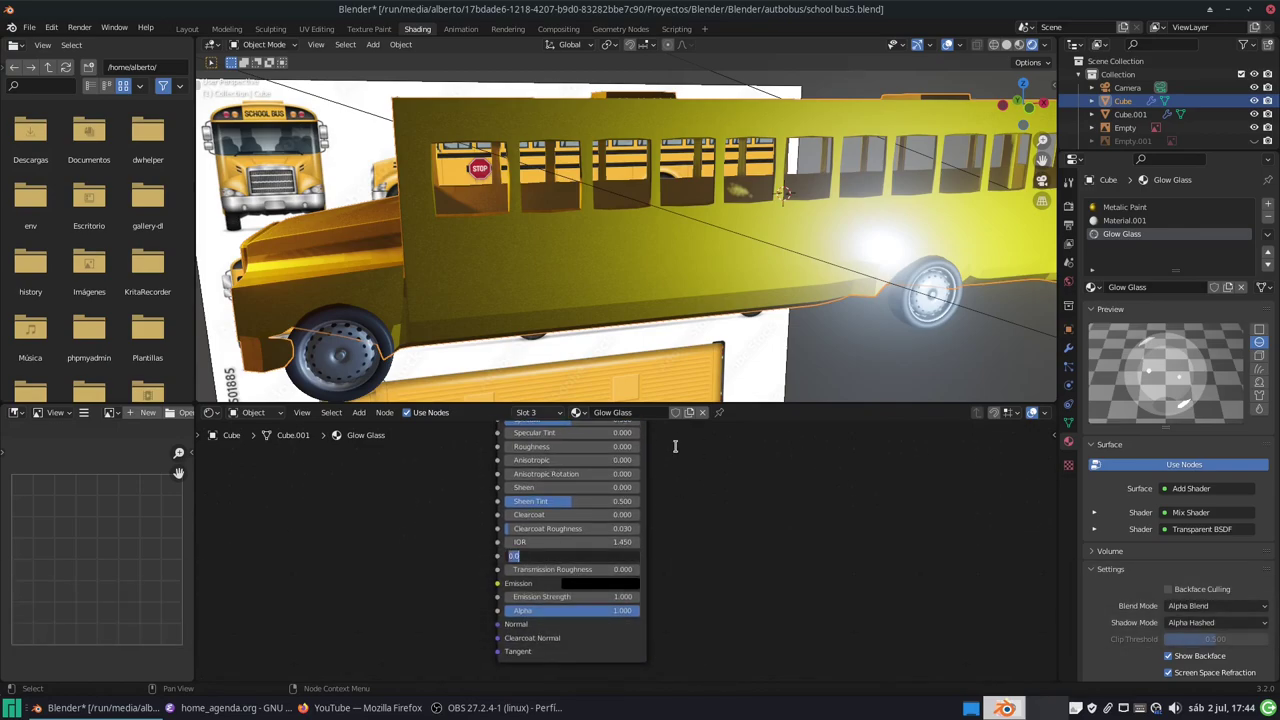
pyautogui.press('KP_2')
pyautogui.press('Return')
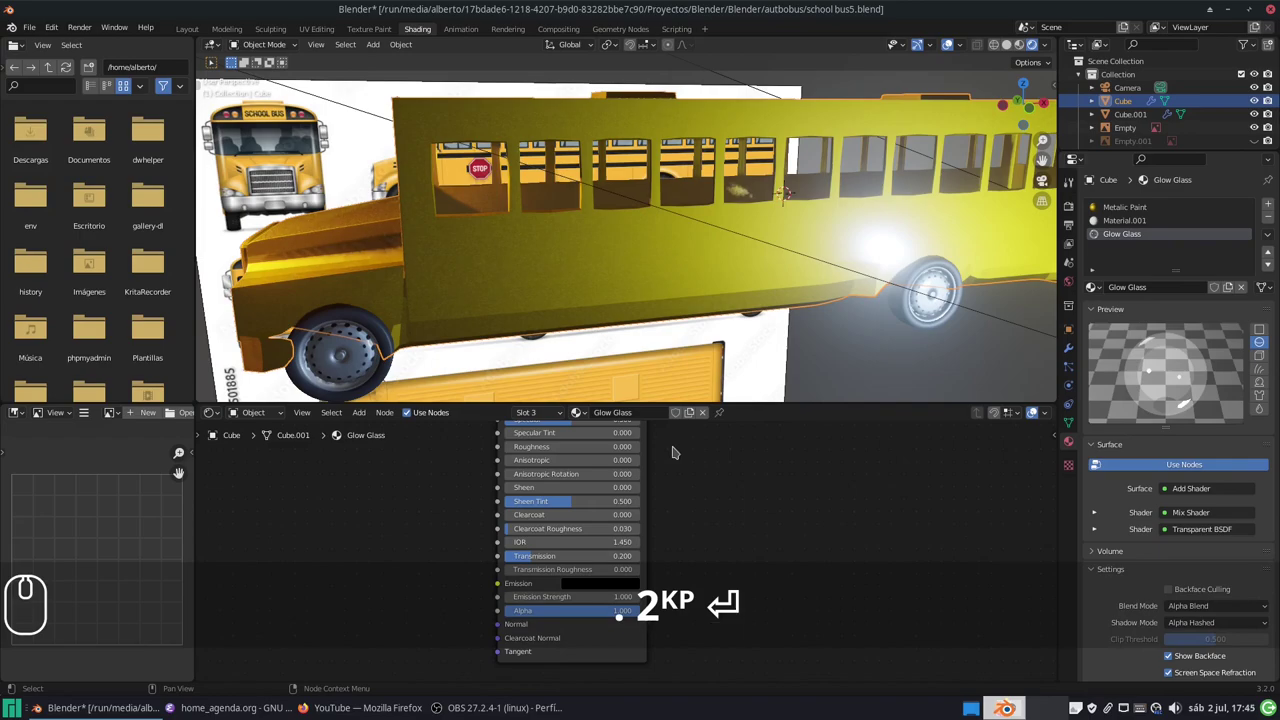